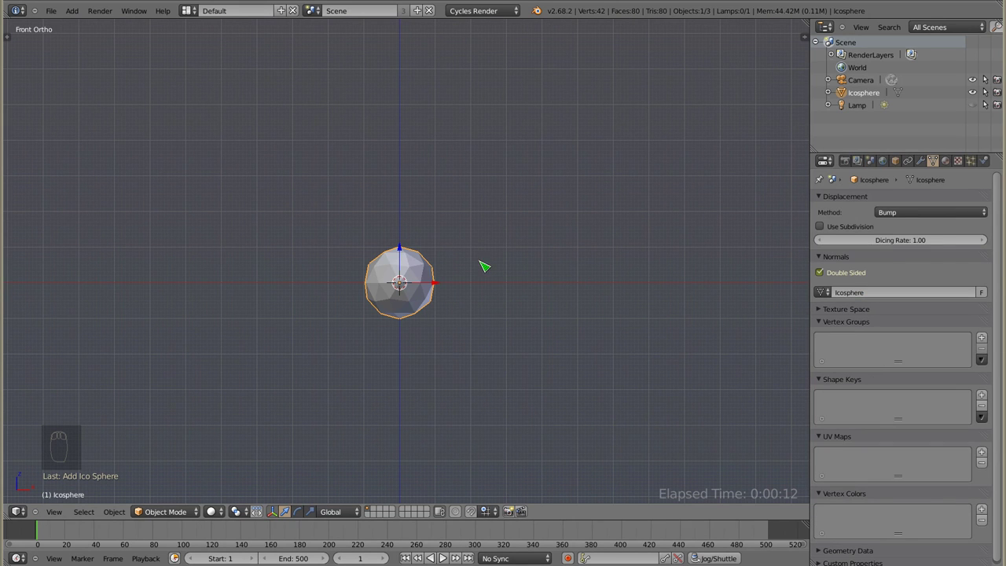
Set the icosphere's particle emission end to 200, move it below centre and scale it down.
left_click_drag(972, 158, 878, 403)
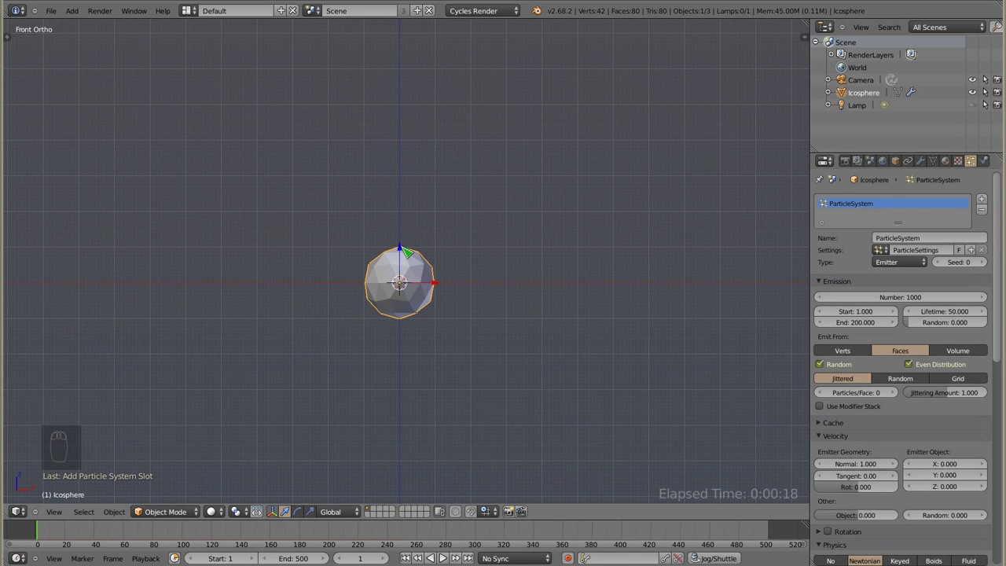
left_click(402, 245)
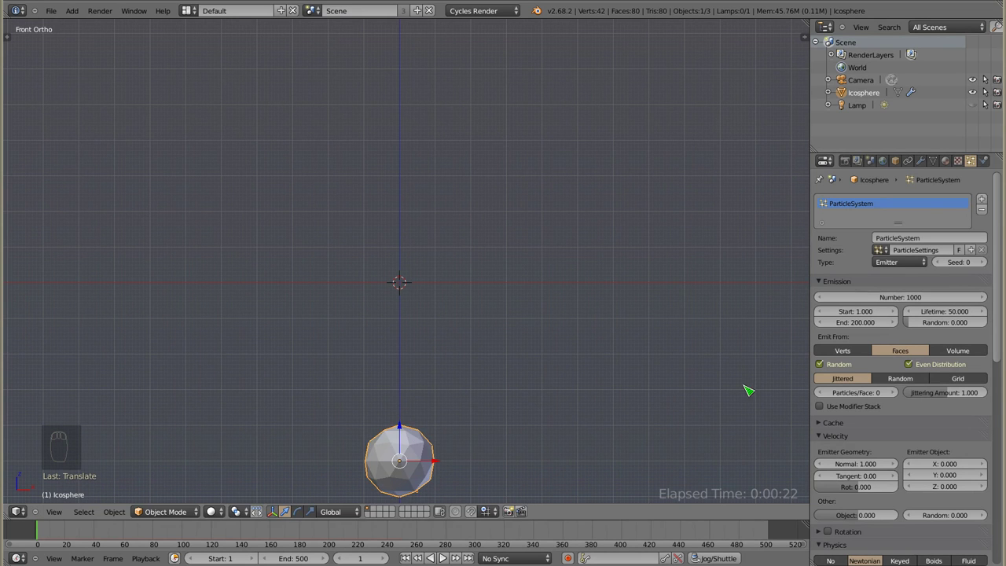
key("s")
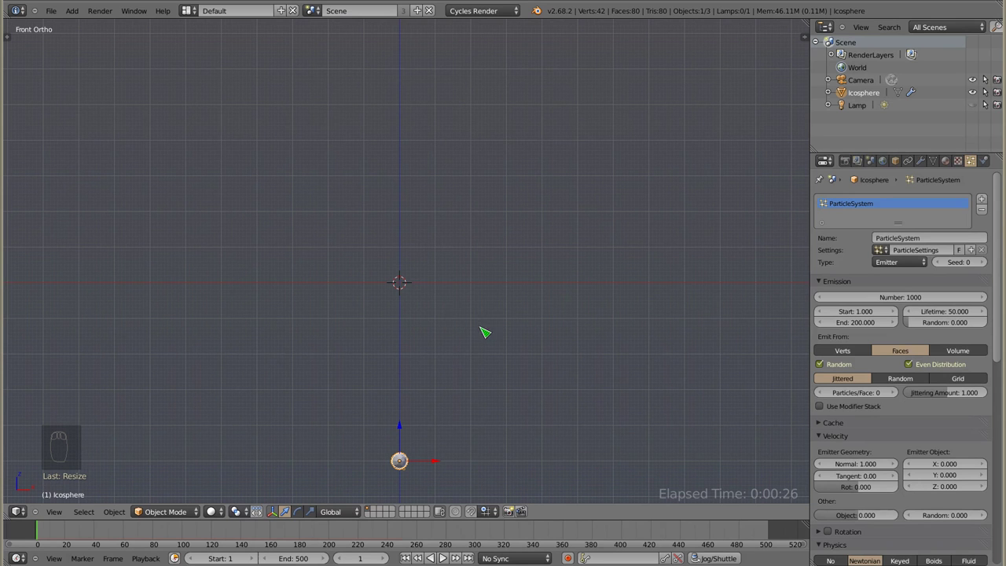
Add a plane at the scene centre with its own particle system, emission end 200, viewed from front.
key("shift+a")
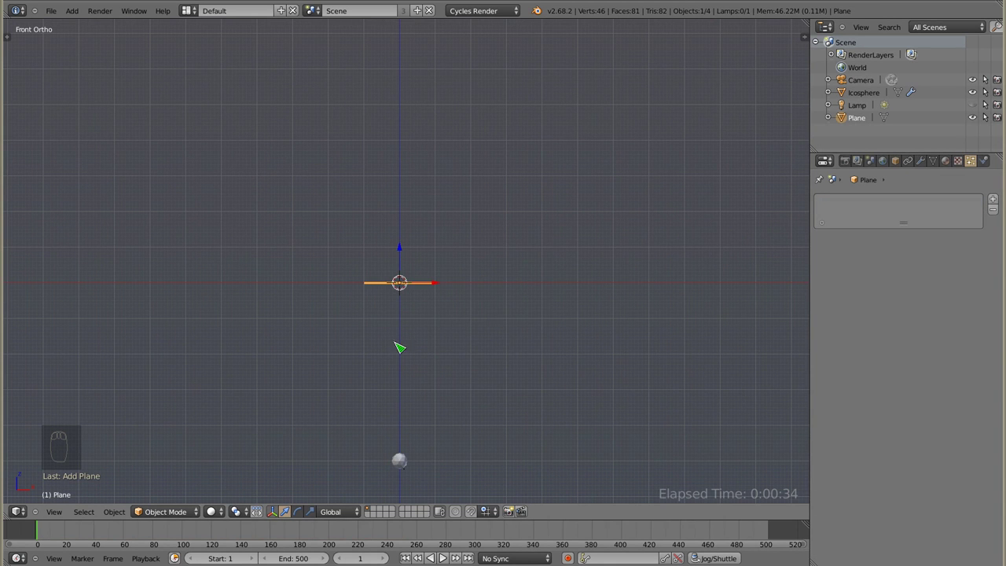
left_click_drag(400, 343, 1001, 202)
left_click(1001, 202)
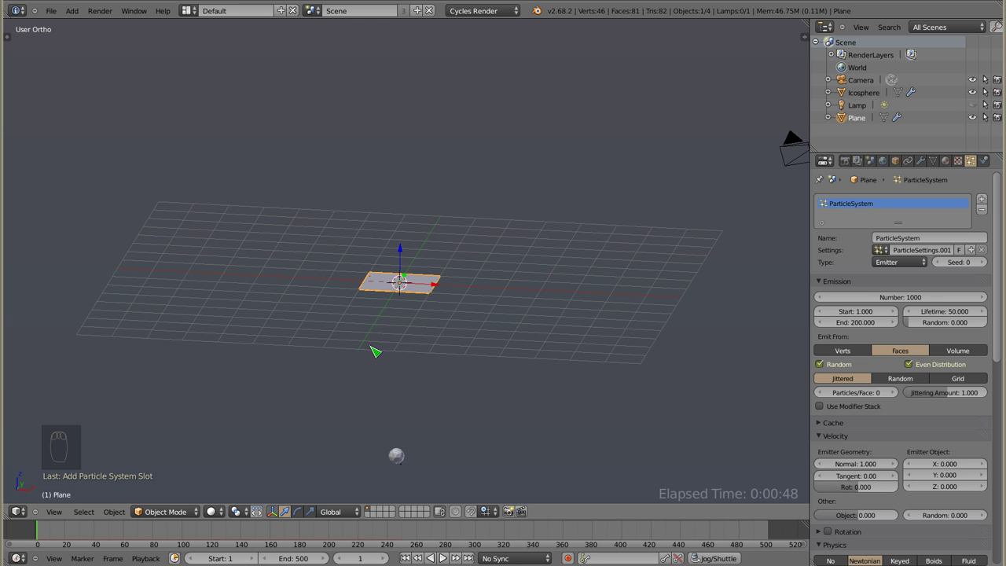
key("KP_1")
left_click_drag(414, 373, 425, 341)
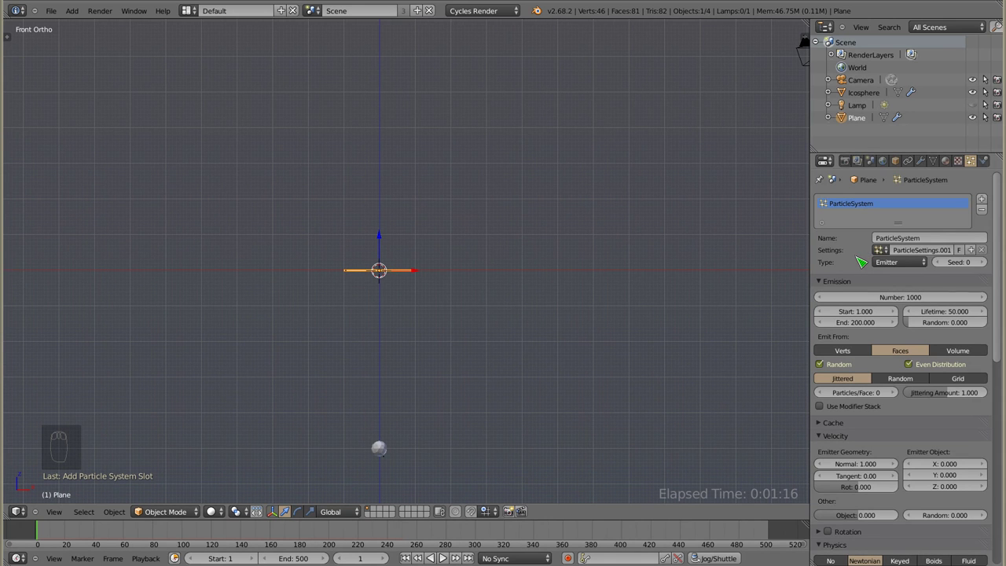
Set the plane's particle Physics to No and Render to None.
left_click_drag(871, 353, 838, 437)
left_click(838, 437)
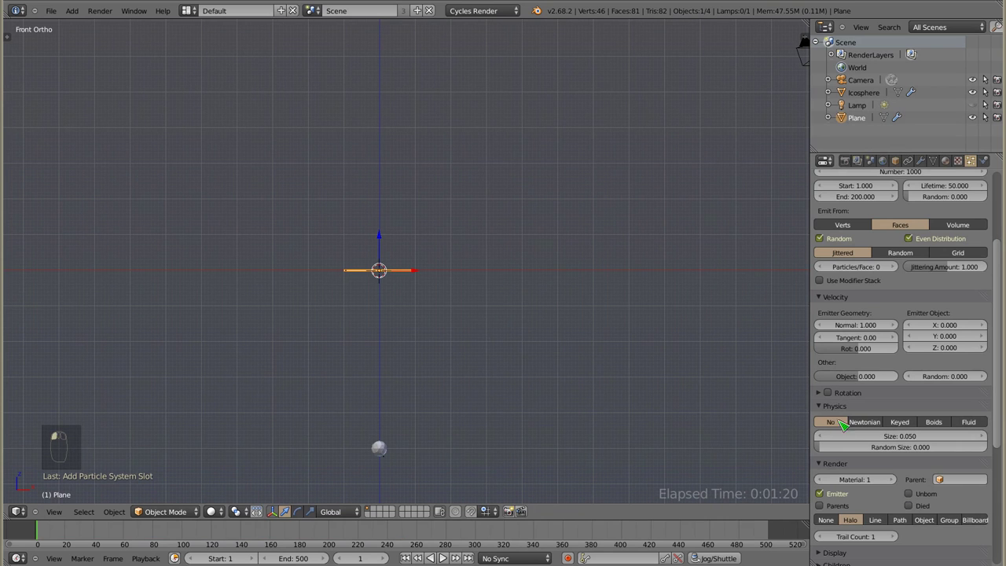
left_click_drag(875, 396, 829, 470)
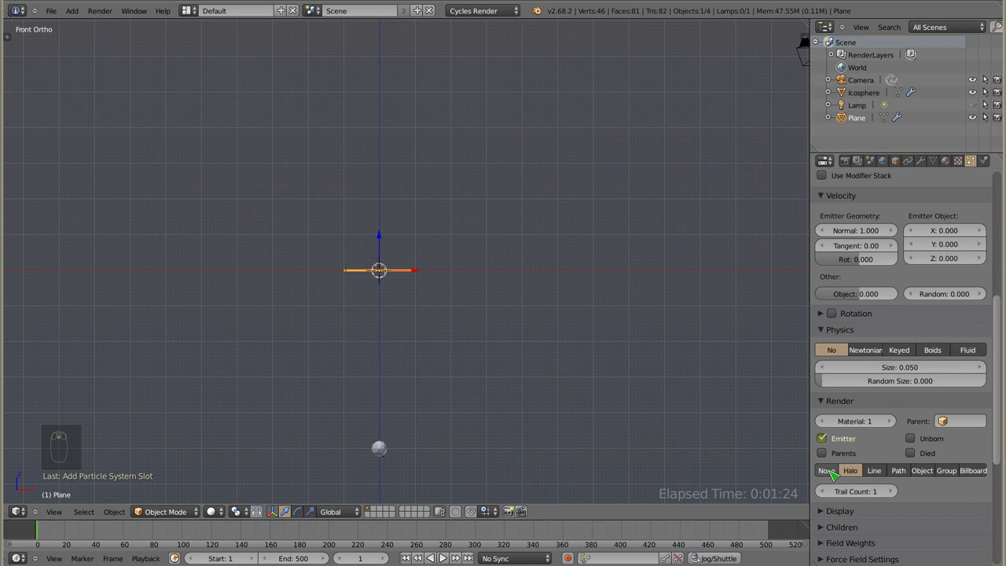
left_click(830, 470)
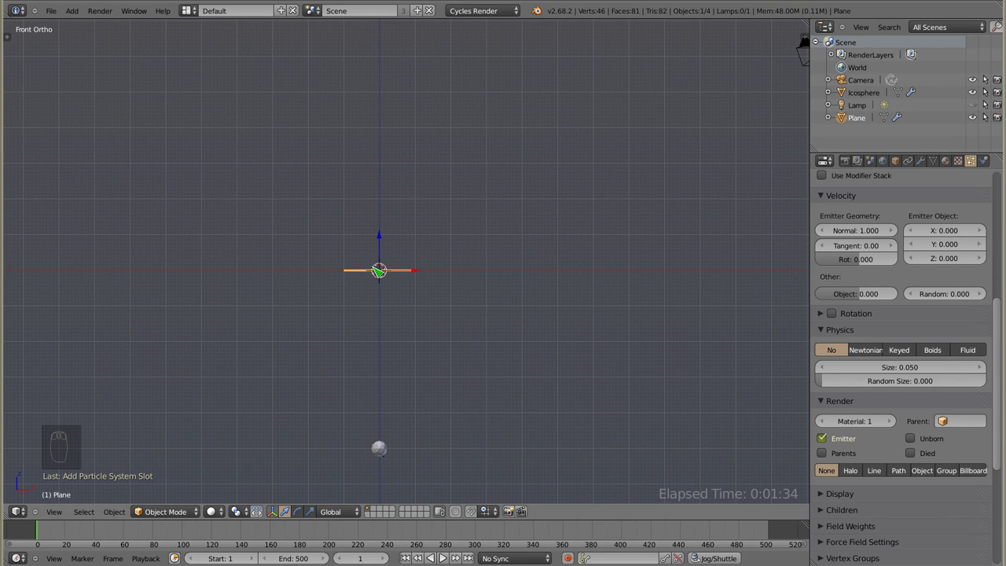
Place the plane left of centre and duplicate it to the right with the same particle settings.
left_click(412, 271)
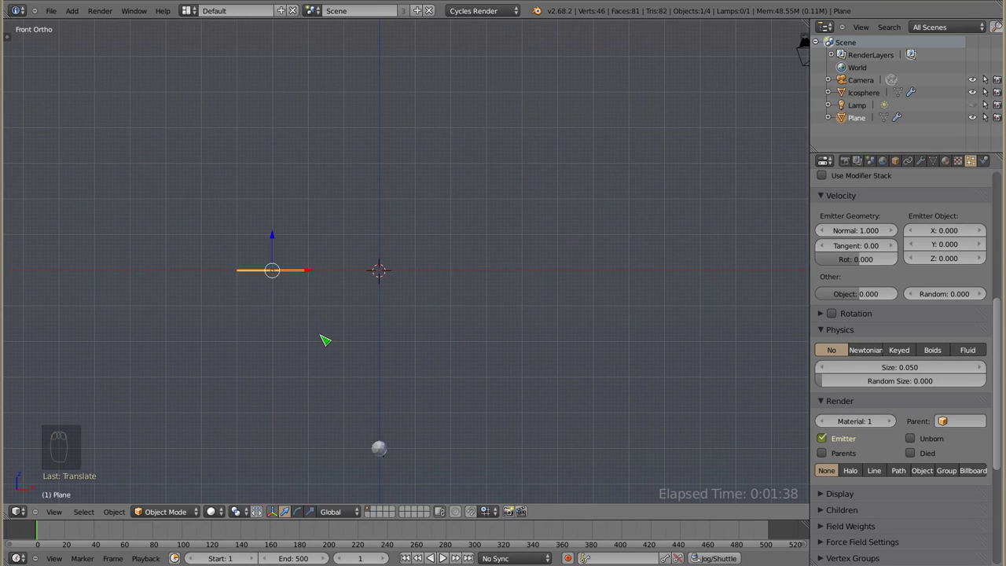
key("shift+d")
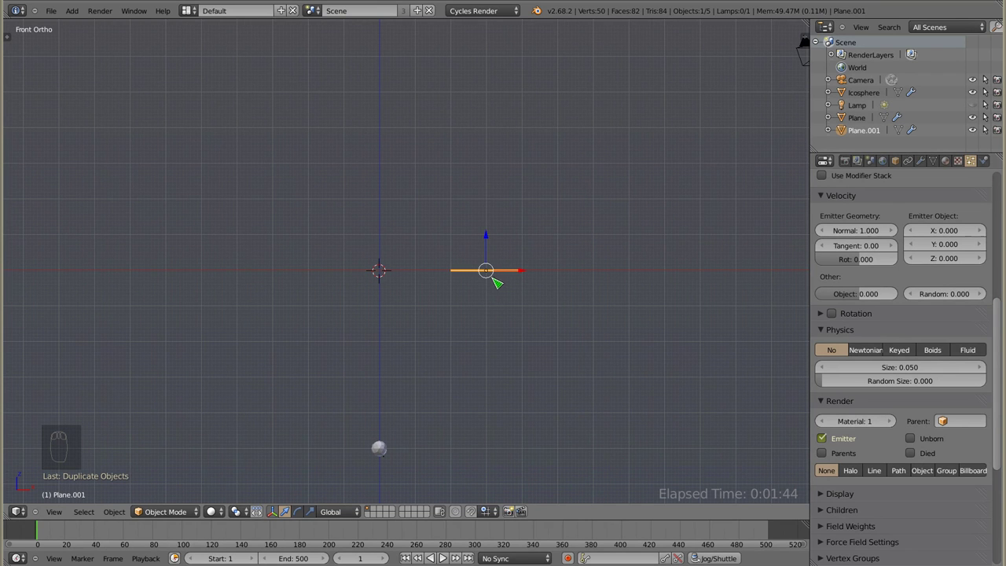
left_click_drag(910, 348, 933, 263)
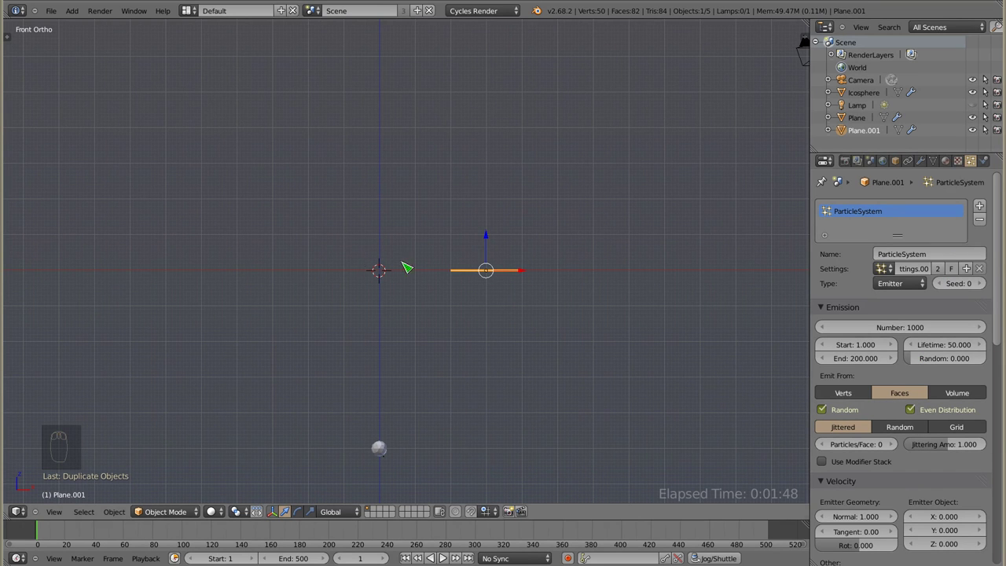
left_click_drag(292, 277, 939, 266)
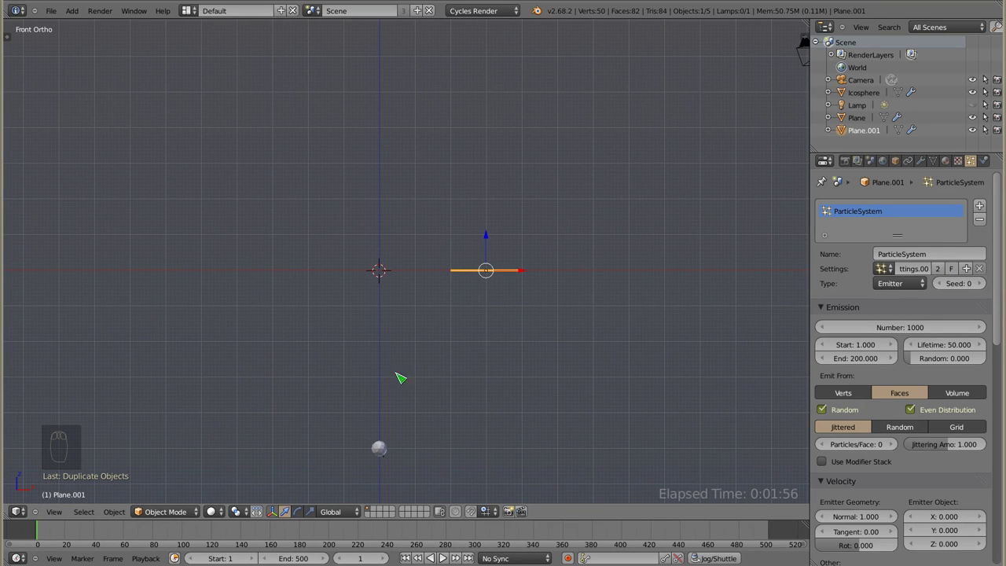
Preview the animation, select the icosphere and set its particle physics to Keyed.
key("alt+a")
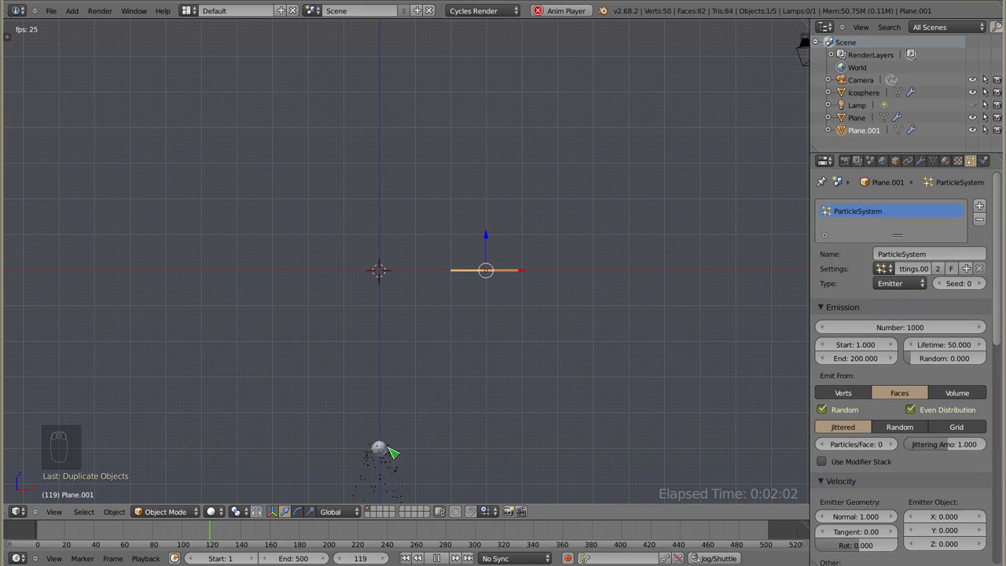
right_click(385, 453)
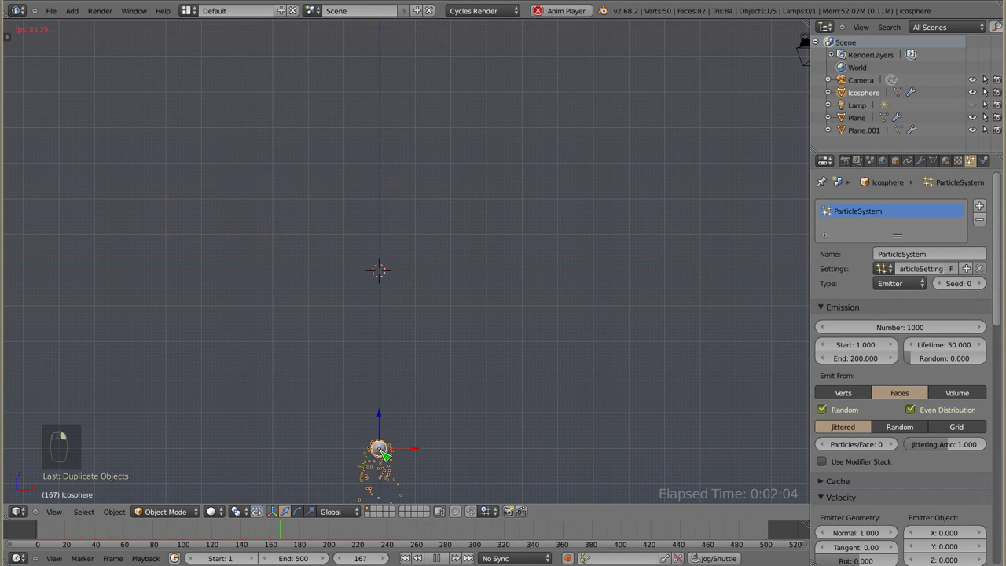
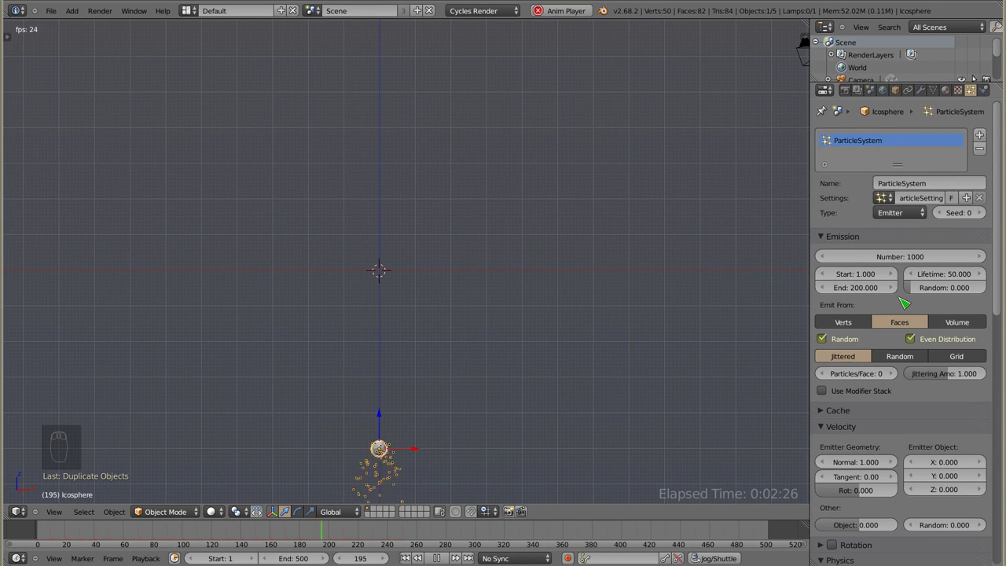
left_click_drag(900, 292, 890, 300)
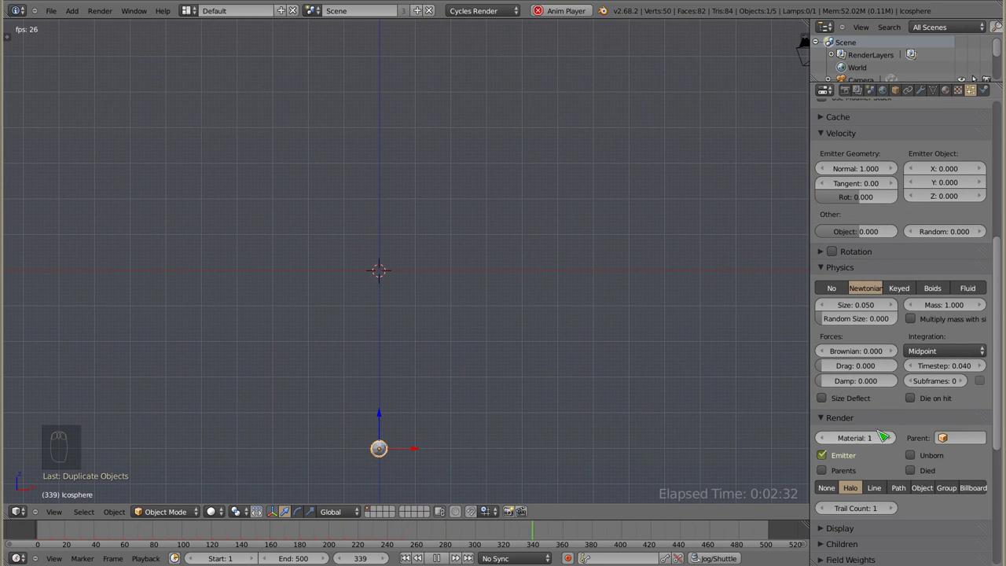
left_click(900, 284)
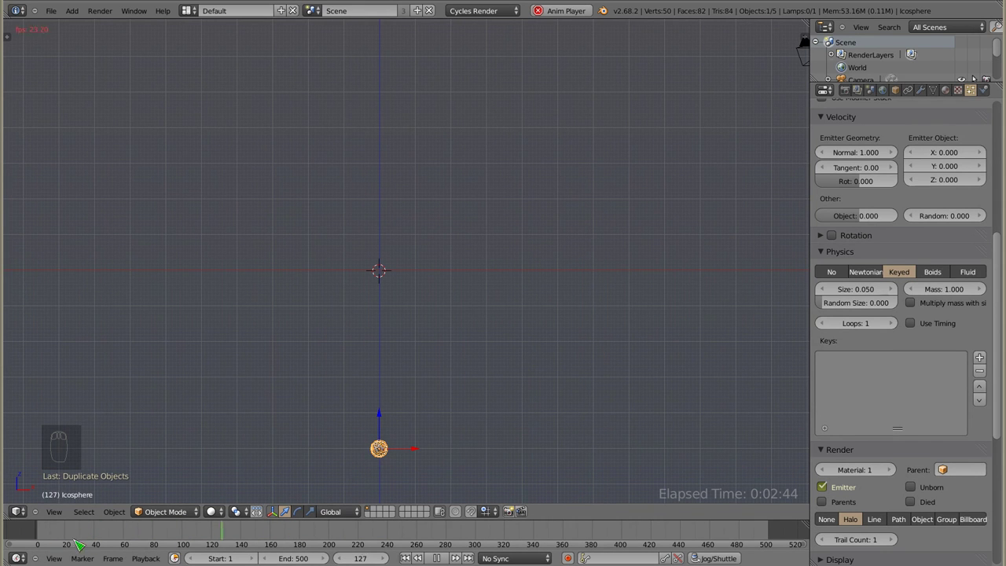
left_click_drag(908, 435, 914, 354)
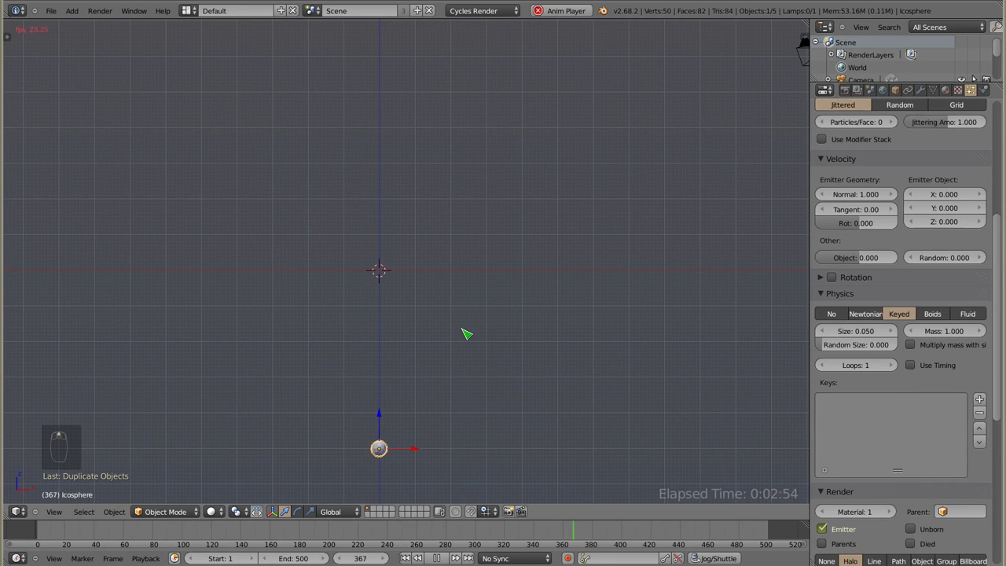
Return to frame 1, add a first key target to the keyed particles and preview.
key("Escape")
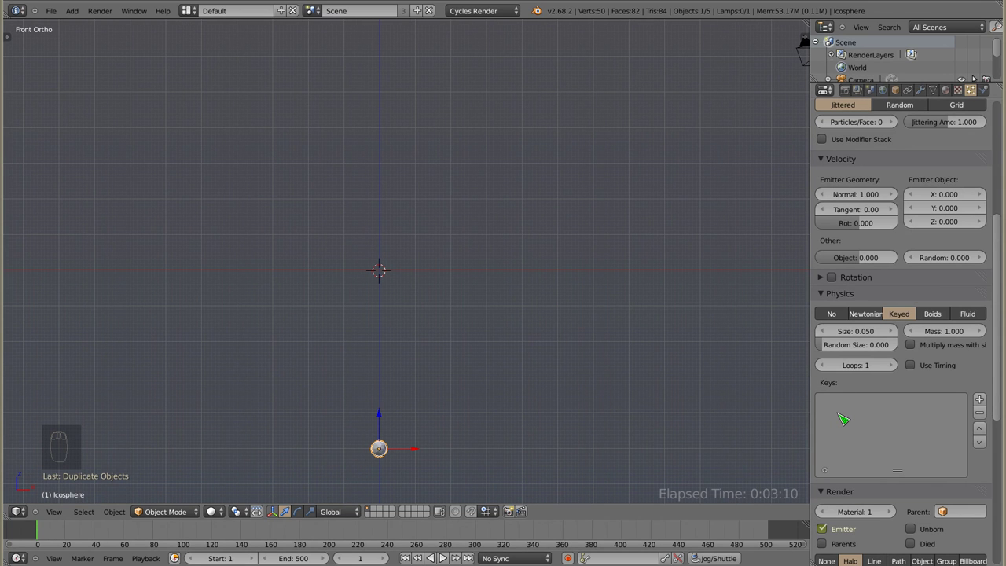
left_click_drag(871, 407, 983, 334)
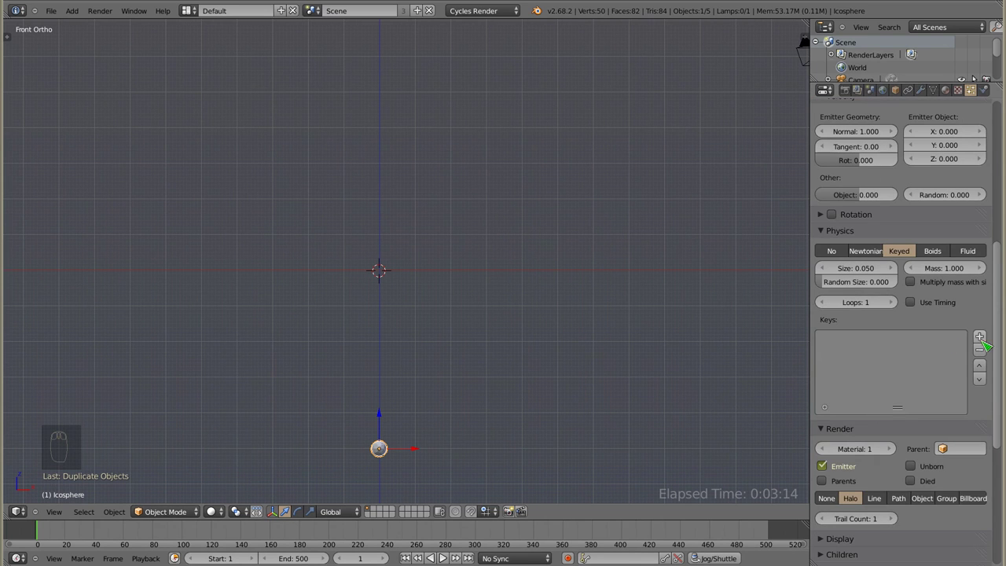
left_click(981, 326)
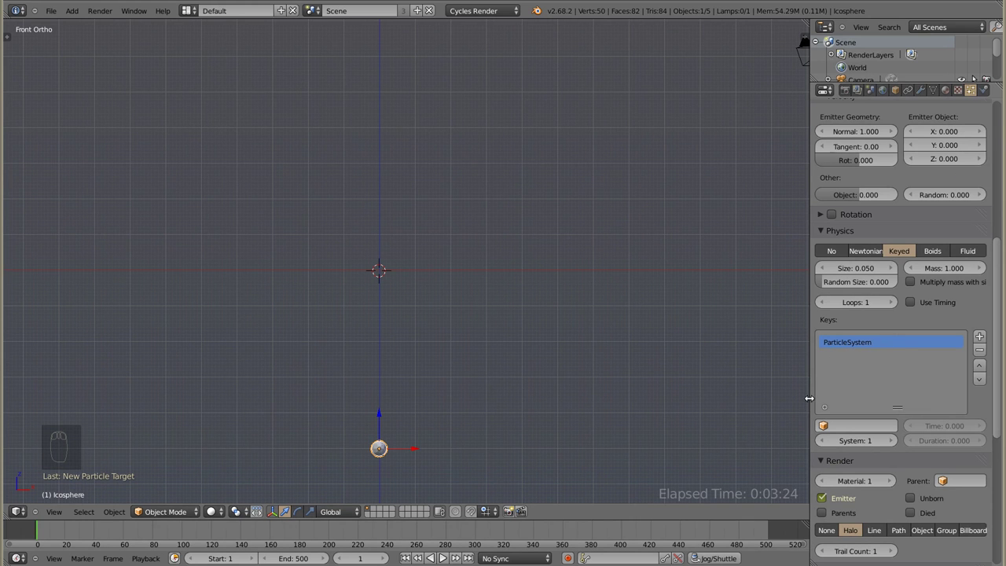
key("alt+a")
left_click_drag(374, 468, 345, 404)
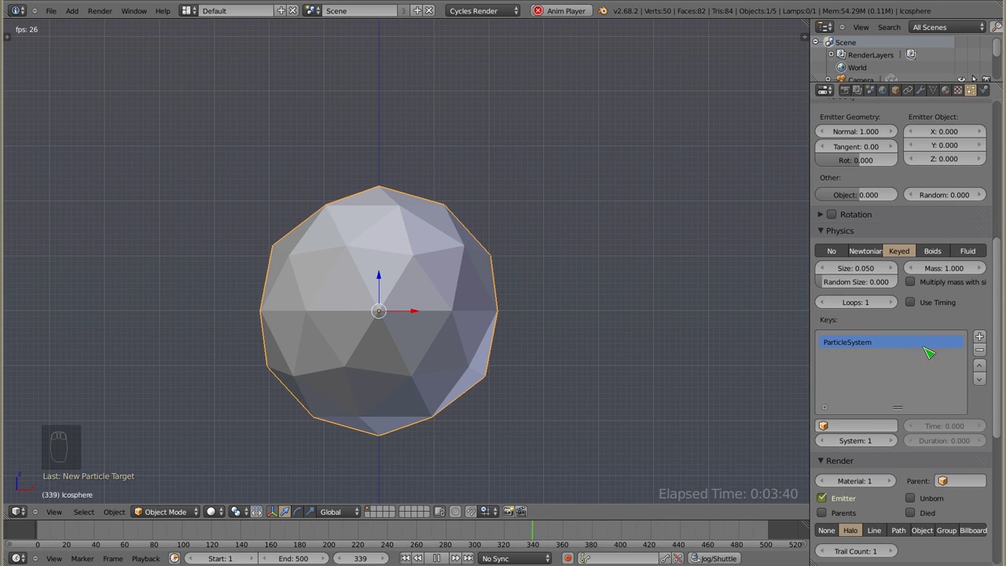
Add a second key target, preview again, then view the planes from above.
key("Escape")
left_click_drag(982, 337, 914, 362)
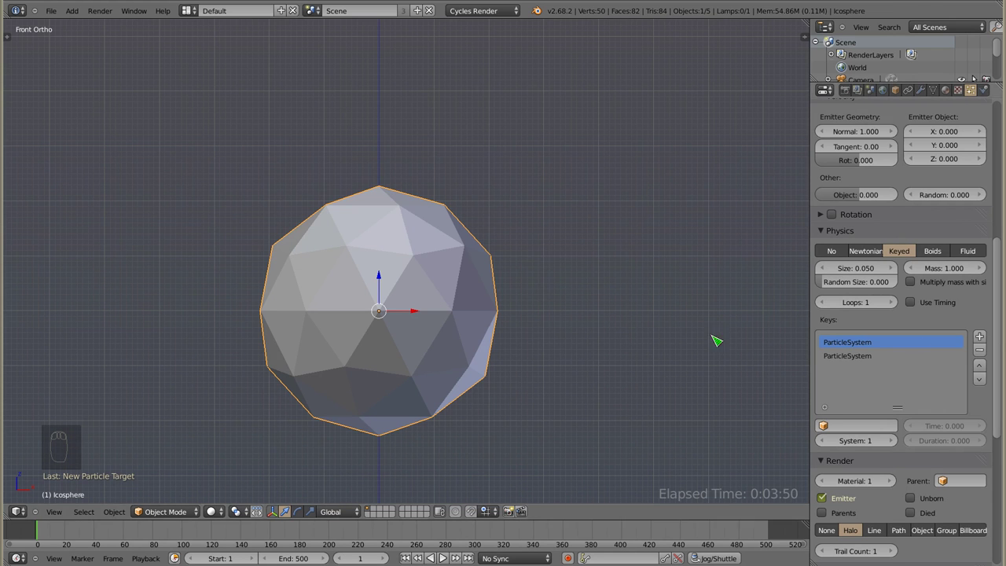
key("alt+a")
left_click_drag(407, 313, 486, 190)
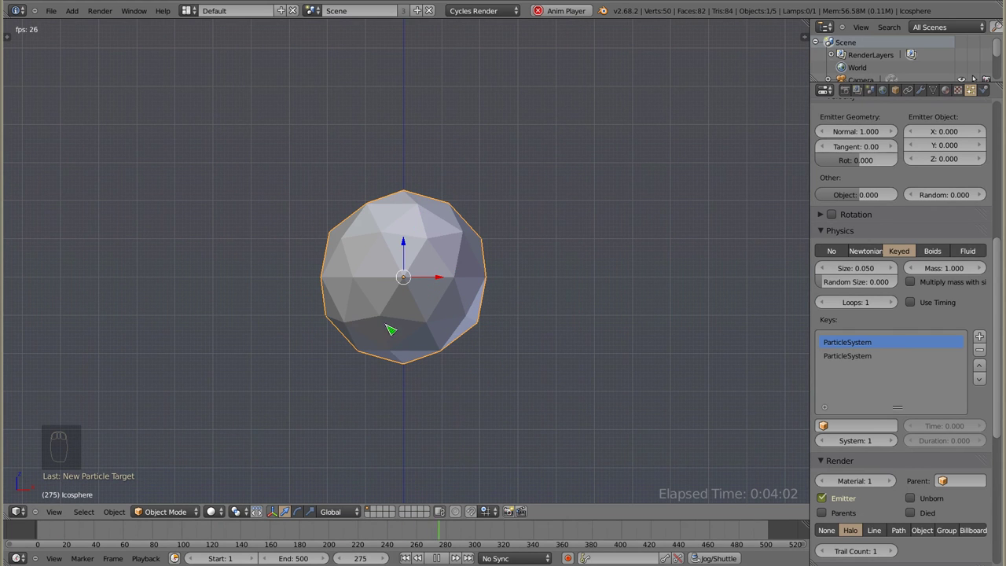
key("Escape")
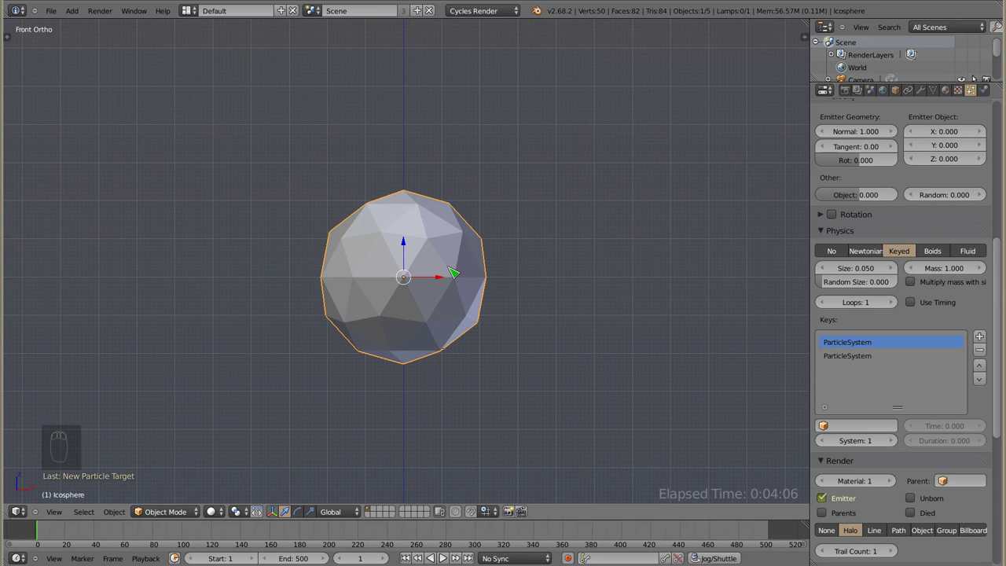
left_click_drag(409, 313, 313, 223)
Target the icosphere's first key at Plane's ParticleSystem and preview the particles flying to it.
right_click(306, 224)
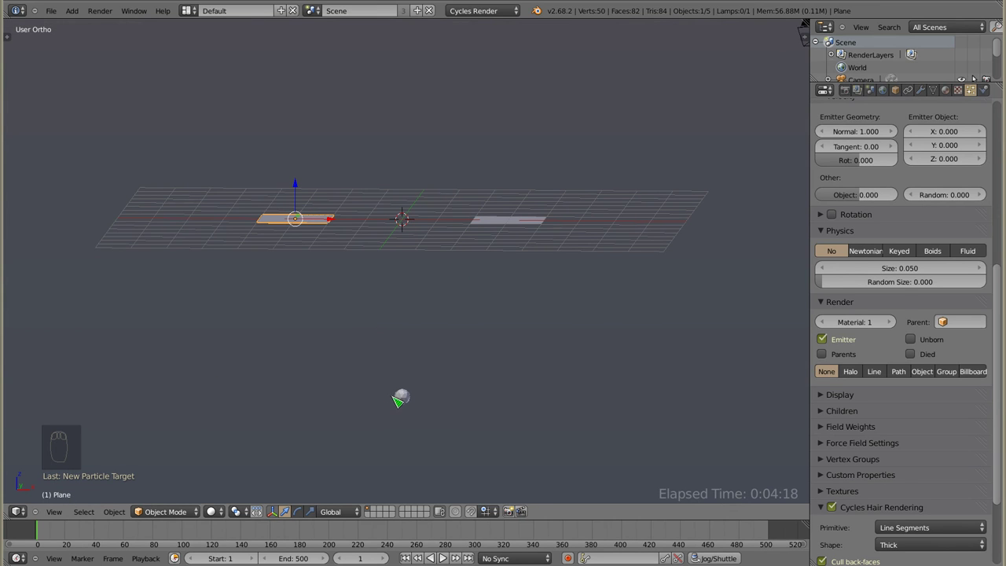
right_click(402, 402)
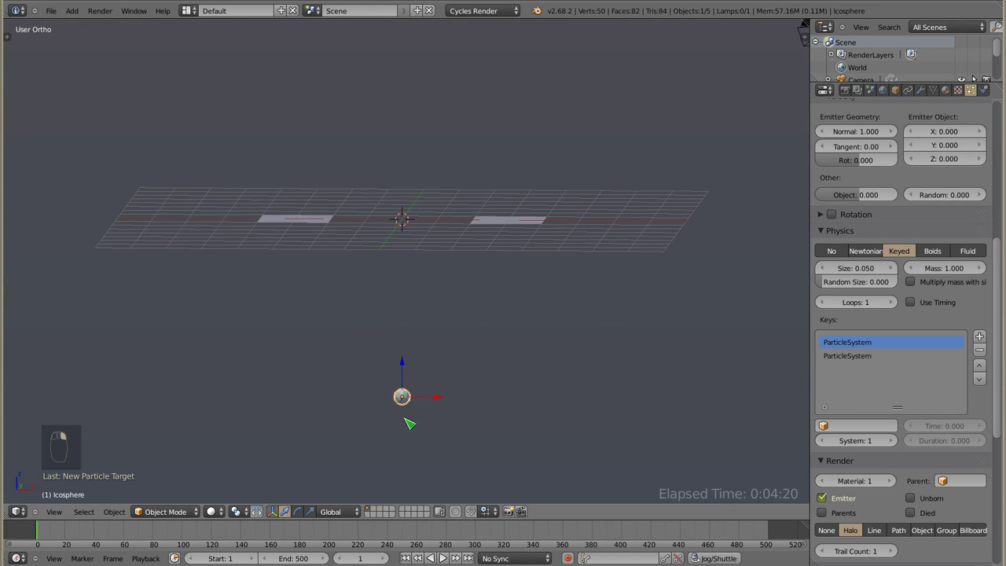
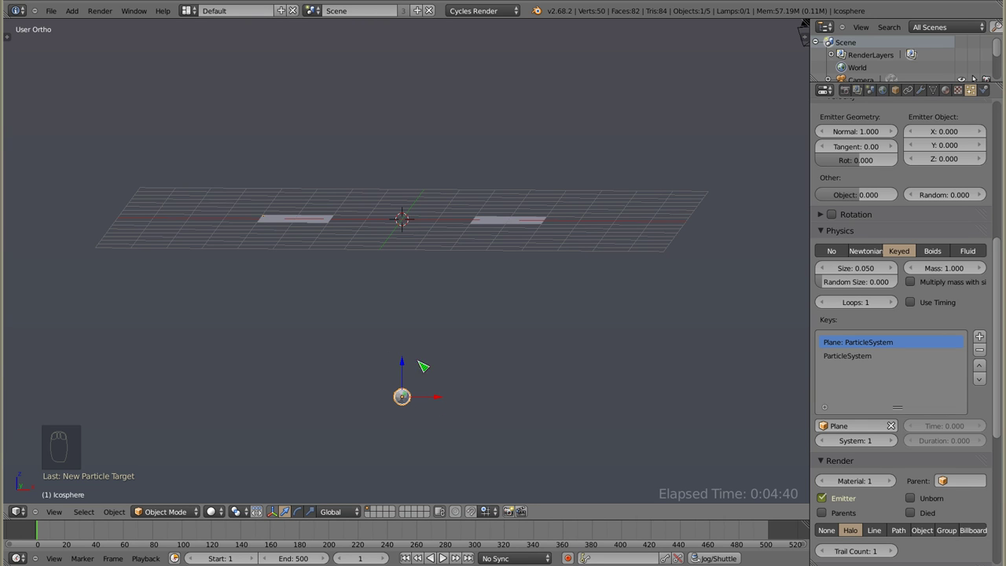
key("alt+a")
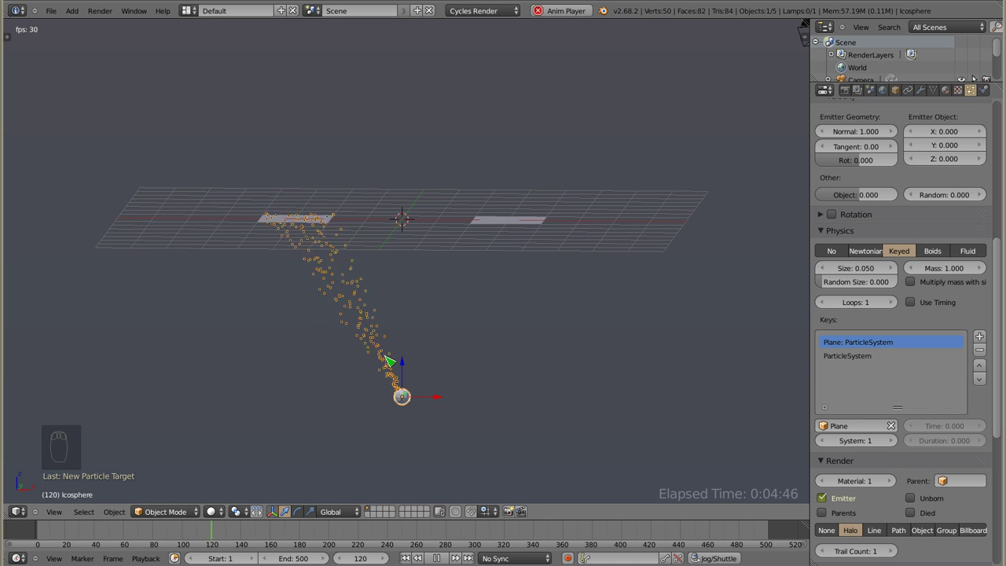
key("Escape")
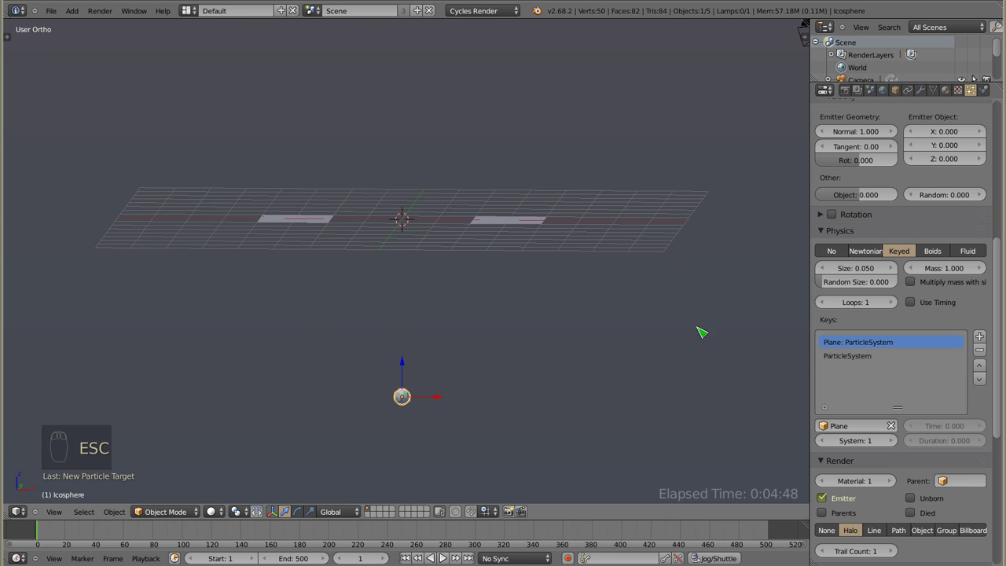
Aim the second key at Plane.001's particle system and check the path from front view.
left_click(859, 358)
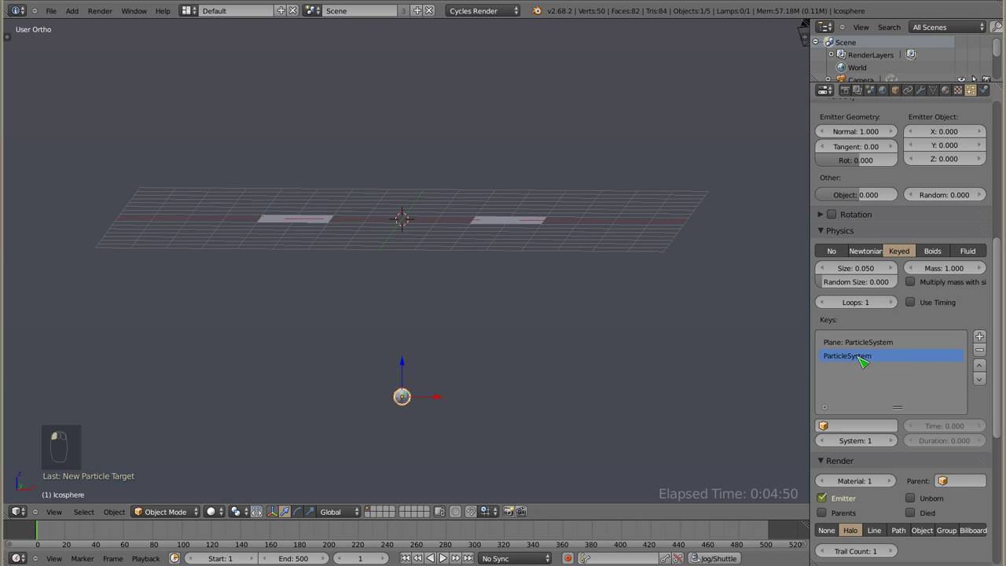
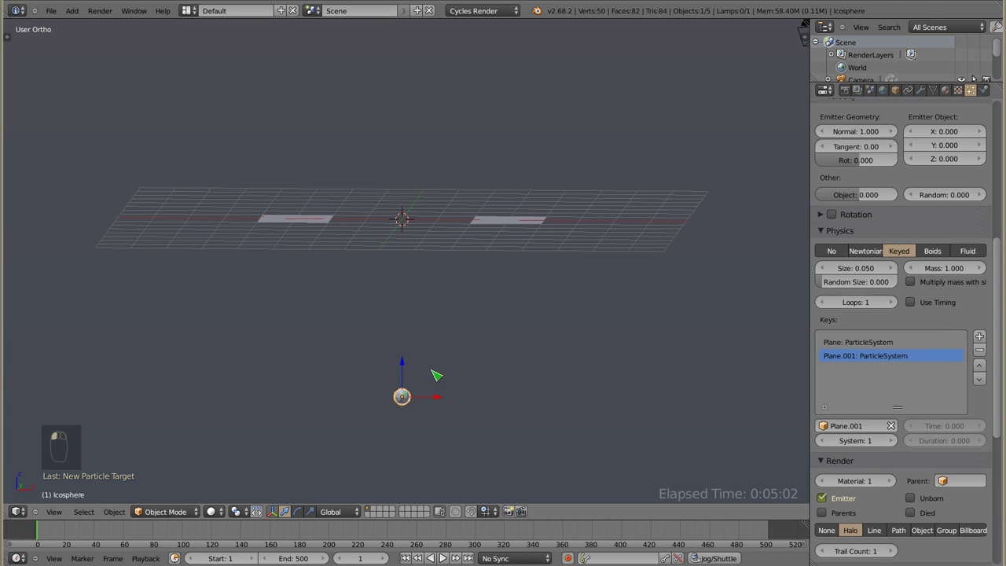
key("alt+a")
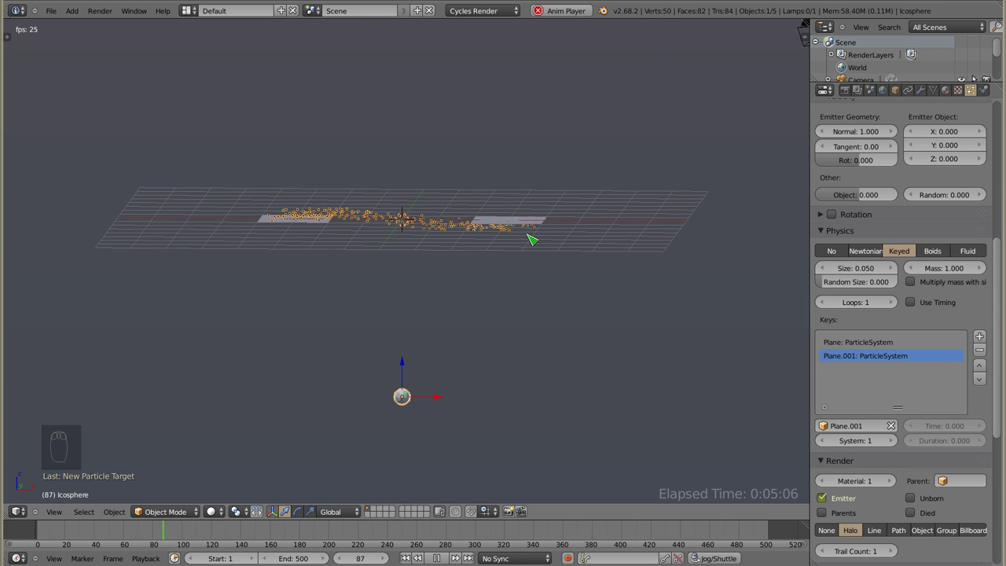
left_click_drag(440, 237, 521, 216)
key("KP_1")
middle_click(370, 274)
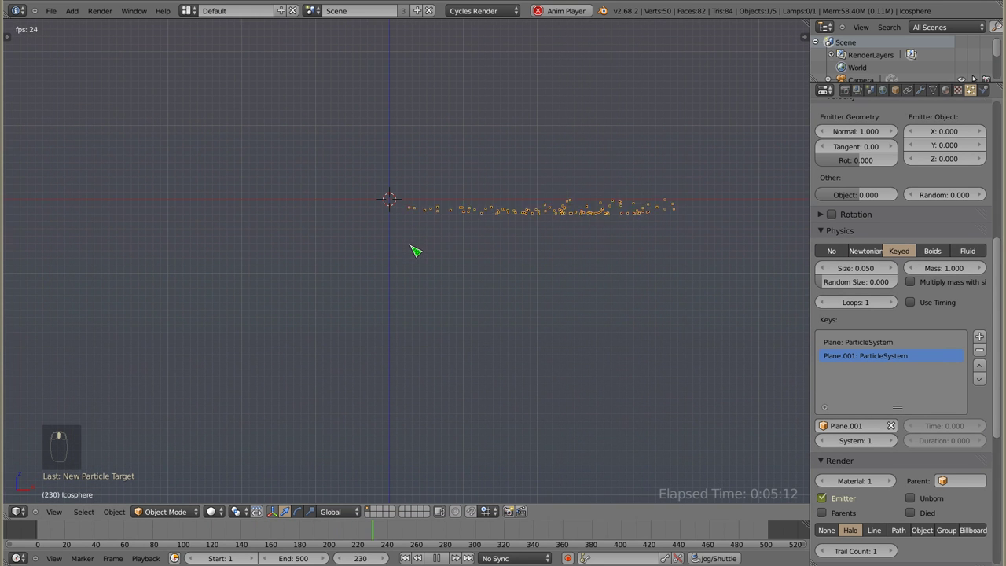
key("Escape")
Replay the animation, reselect the icosphere and stop playback.
key("alt+a")
right_click(150, 202)
middle_click(401, 247)
right_click(410, 370)
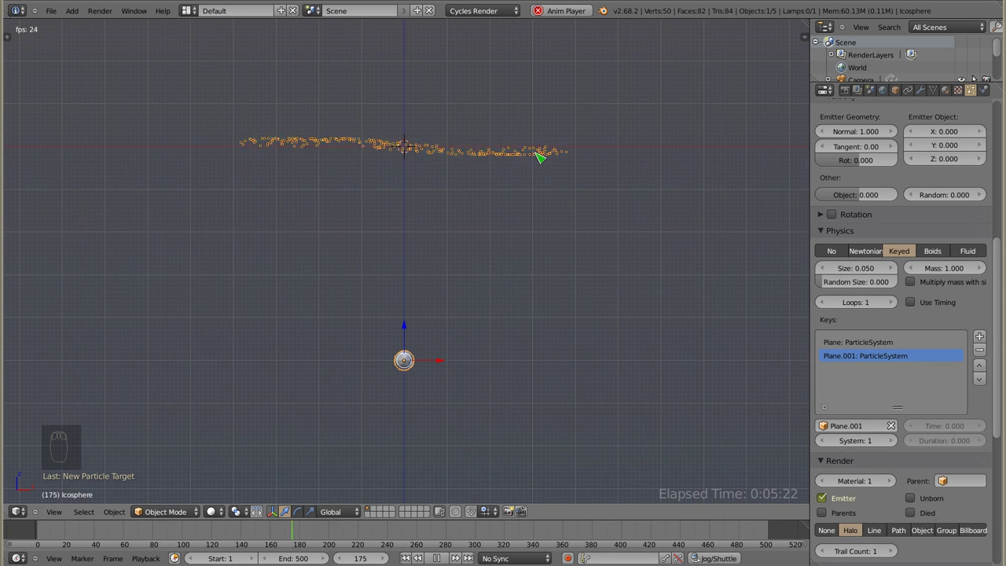
key("alt+a")
Jump to frame 65 and inspect the emitter planes and icosphere from above.
left_click(344, 531)
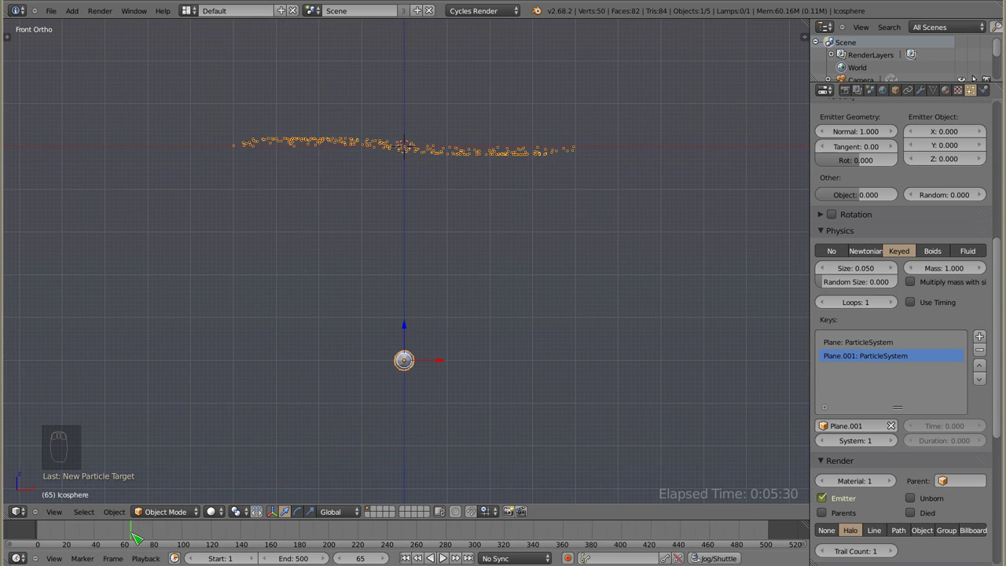
left_click_drag(469, 321, 392, 272)
left_click_drag(378, 264, 522, 150)
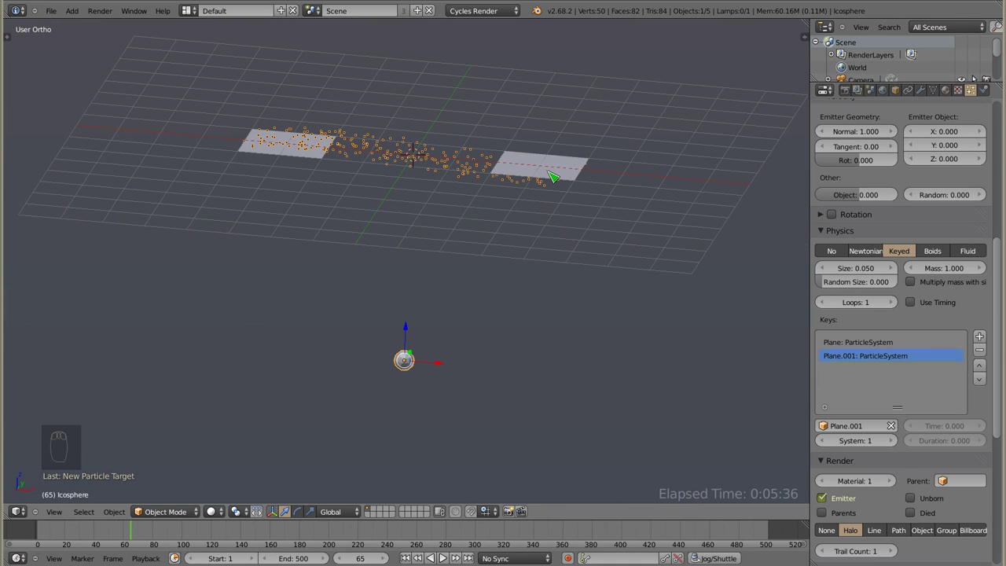
right_click(556, 164)
right_click(330, 163)
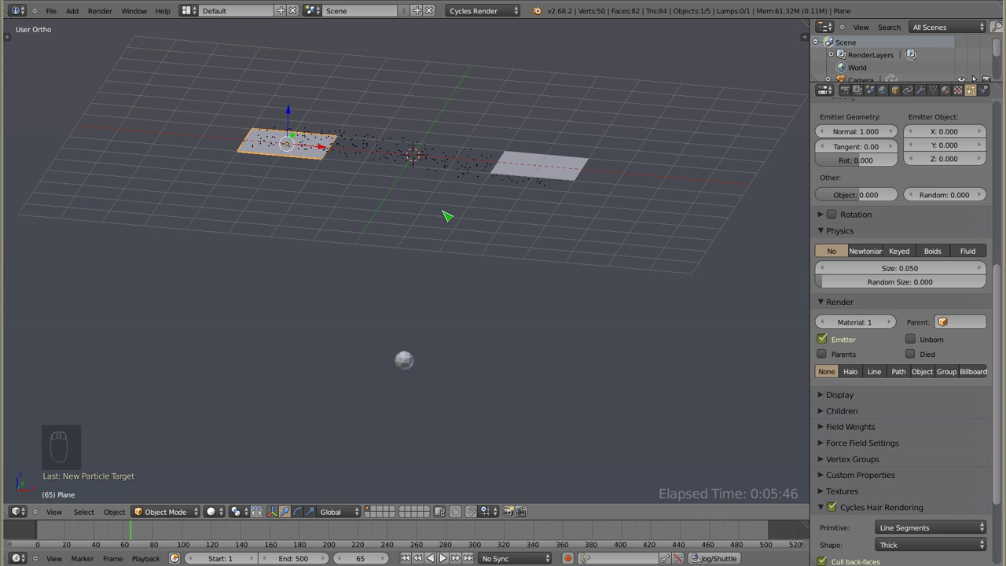
right_click(408, 370)
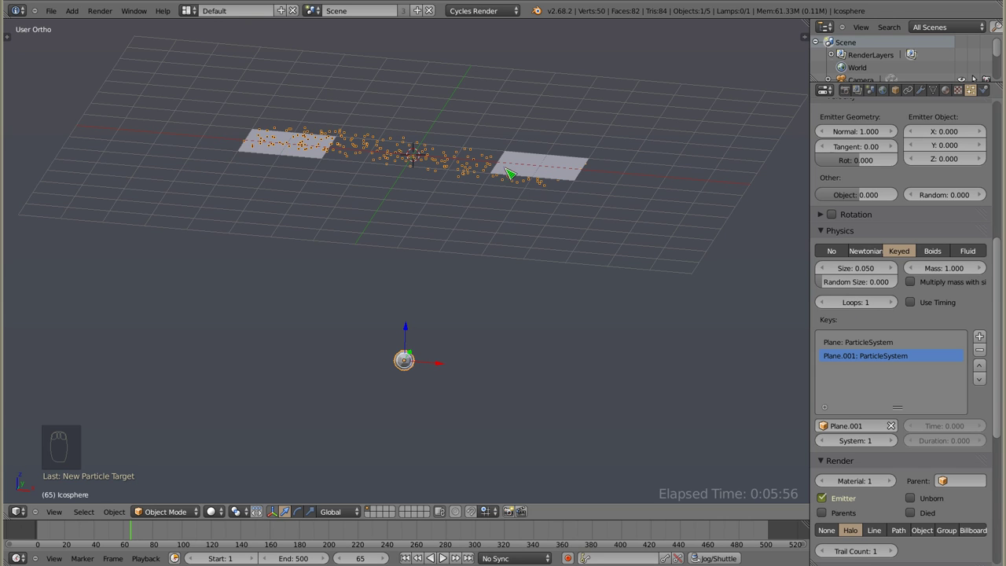
right_click(288, 147)
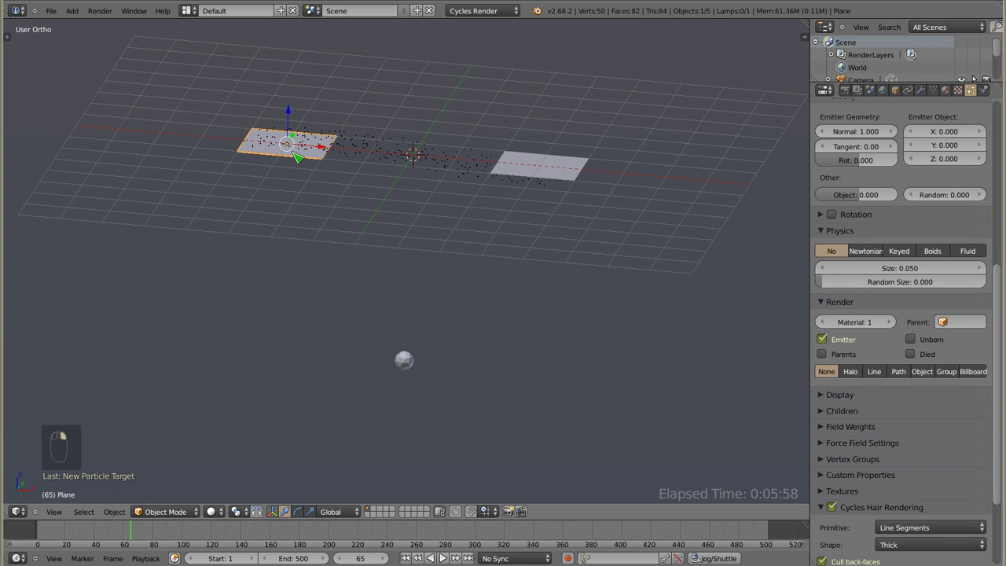
left_click_drag(402, 264, 404, 378)
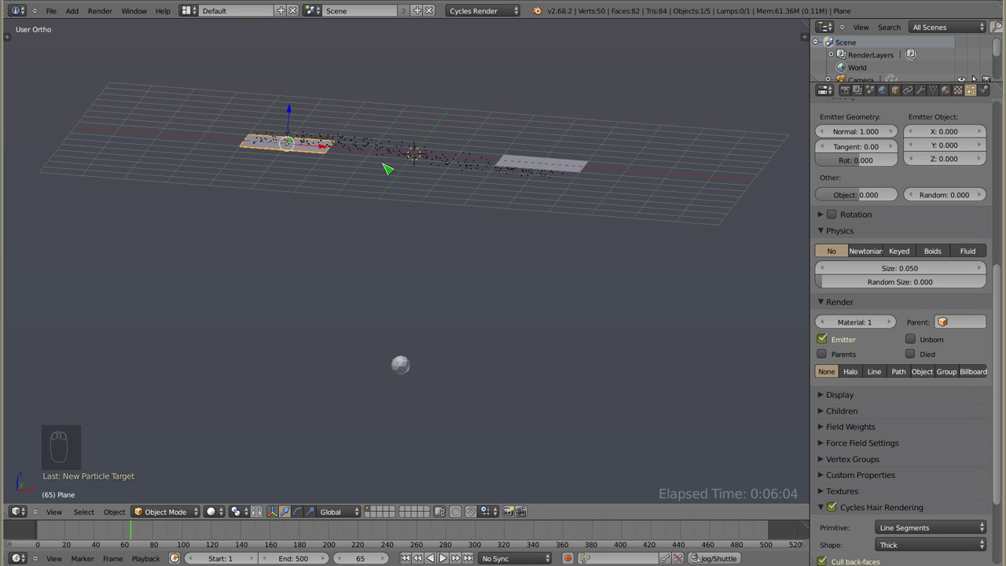
right_click(403, 365)
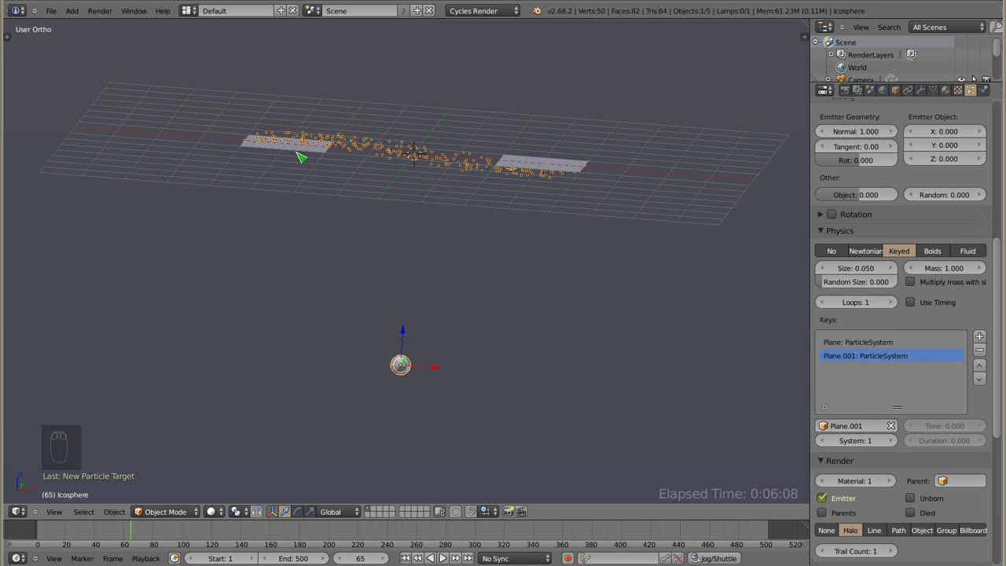
Render the icosphere's particles as halos of size 10, then raise the first plane's normal velocity to 2.14.
left_click_drag(898, 472, 947, 358)
left_click(823, 322)
left_click_drag(984, 359, 984, 357)
left_click_drag(984, 357, 294, 159)
right_click(291, 153)
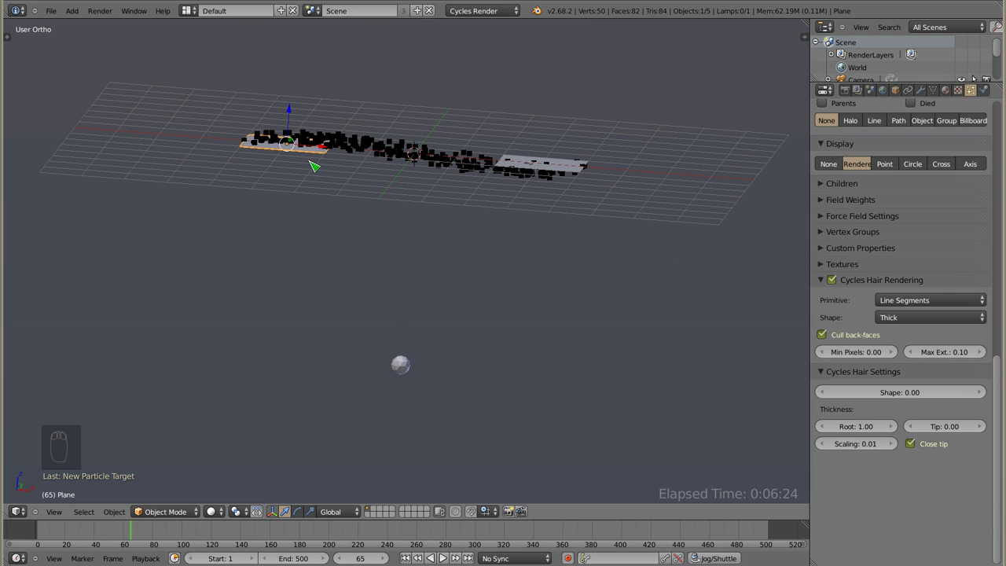
left_click_drag(894, 333, 868, 282)
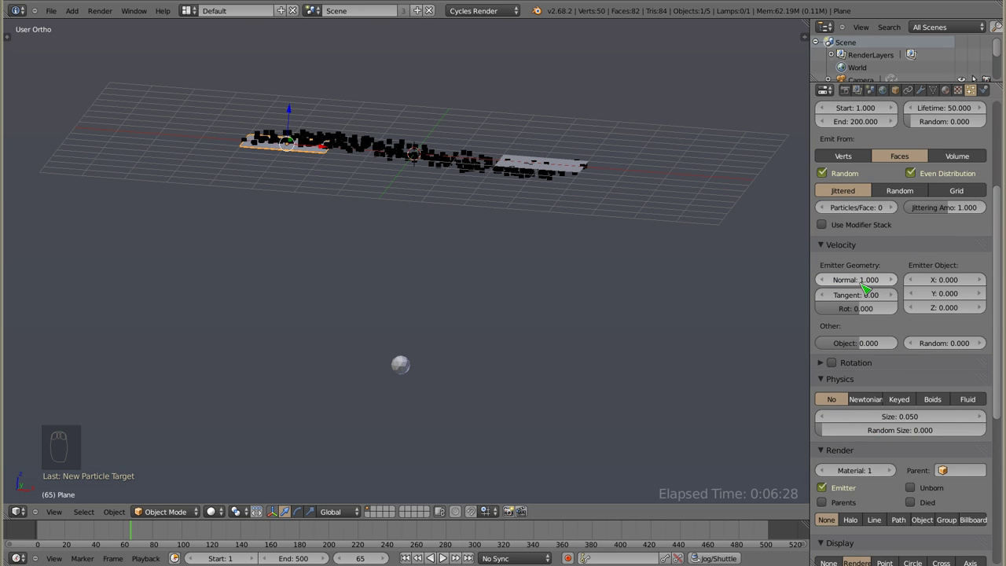
Raise the first plane's normal velocity to about 14.2 and view the arc from front at frame 70.
left_click(847, 280)
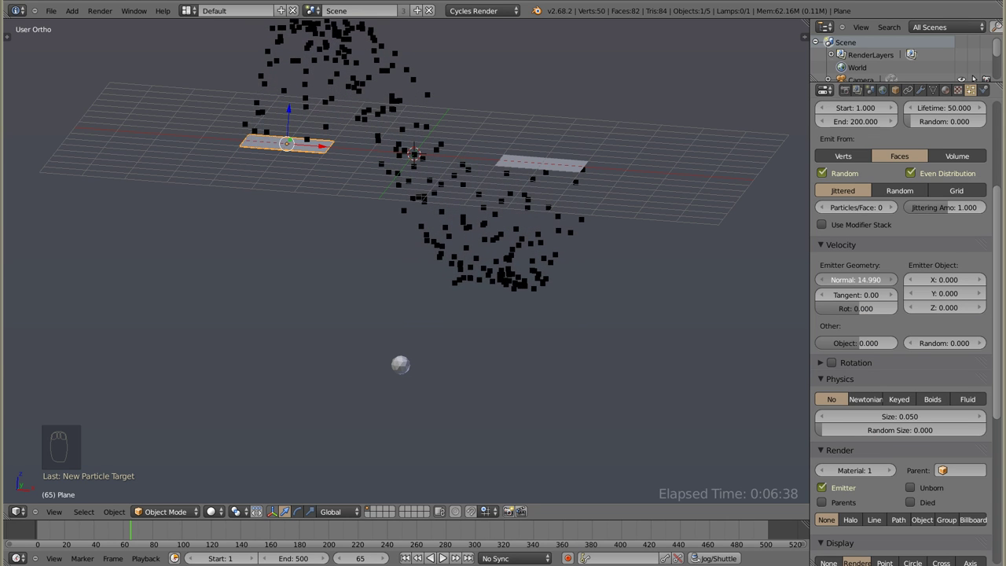
right_click(405, 371)
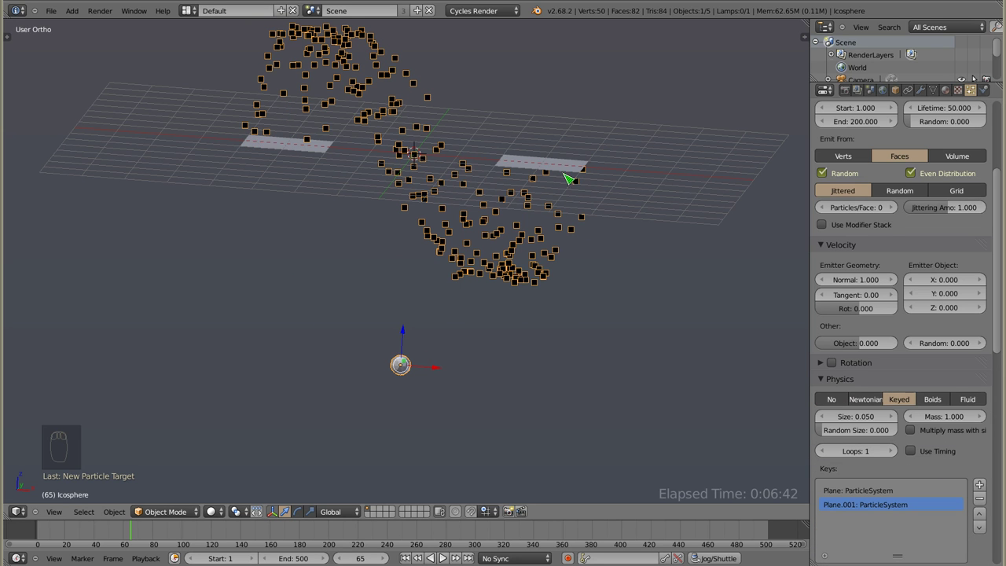
left_click_drag(385, 222, 375, 215)
key("KP_1")
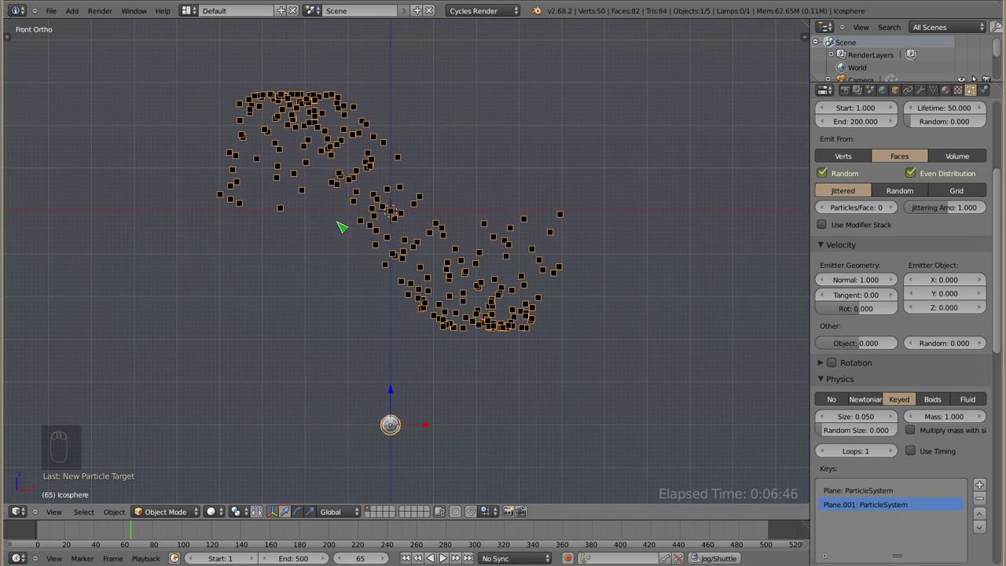
left_click_drag(411, 247, 436, 366)
left_click(124, 532)
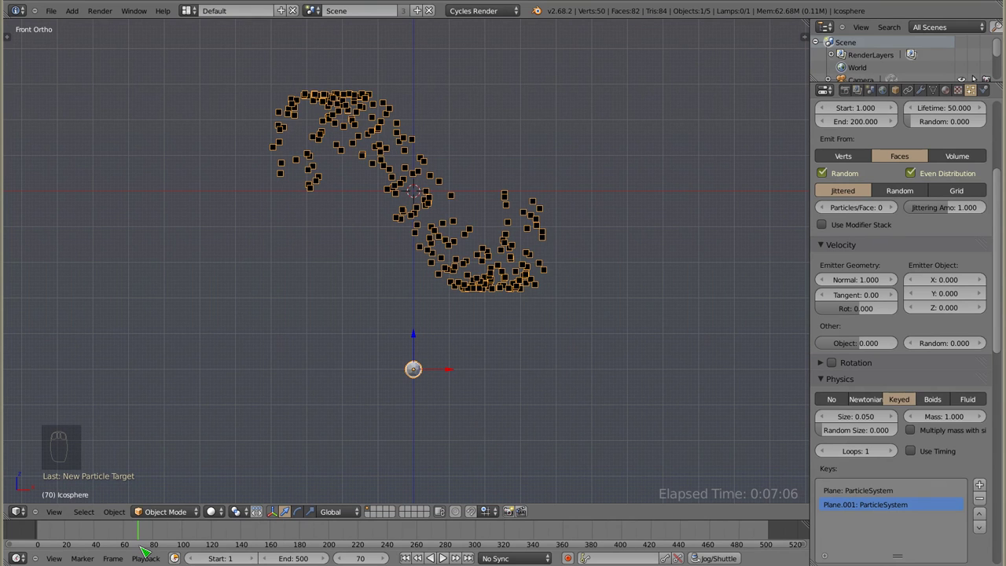
Move and rotate the first emitter plane so particles swing down from it in a U.
right_click(289, 188)
key("g")
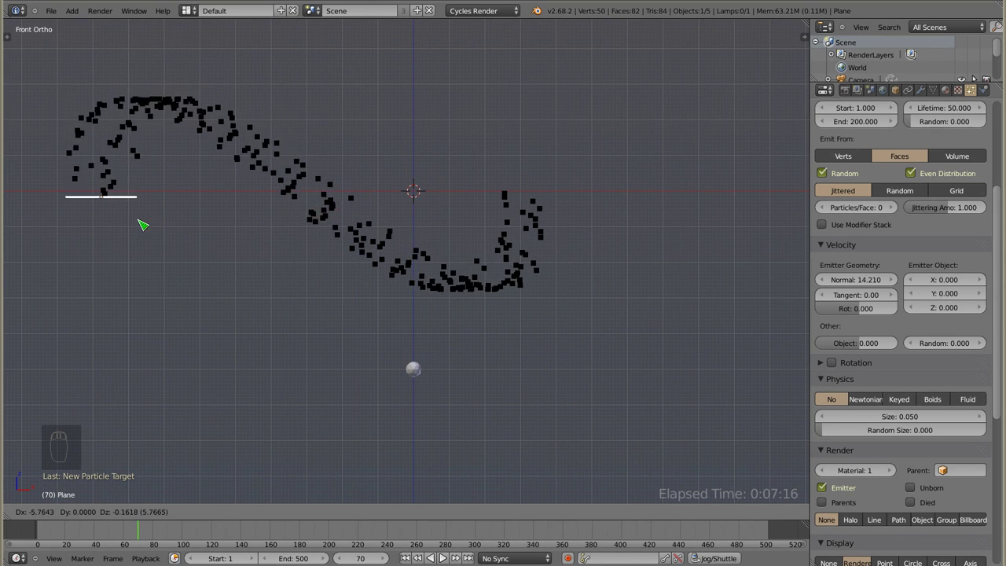
key("r")
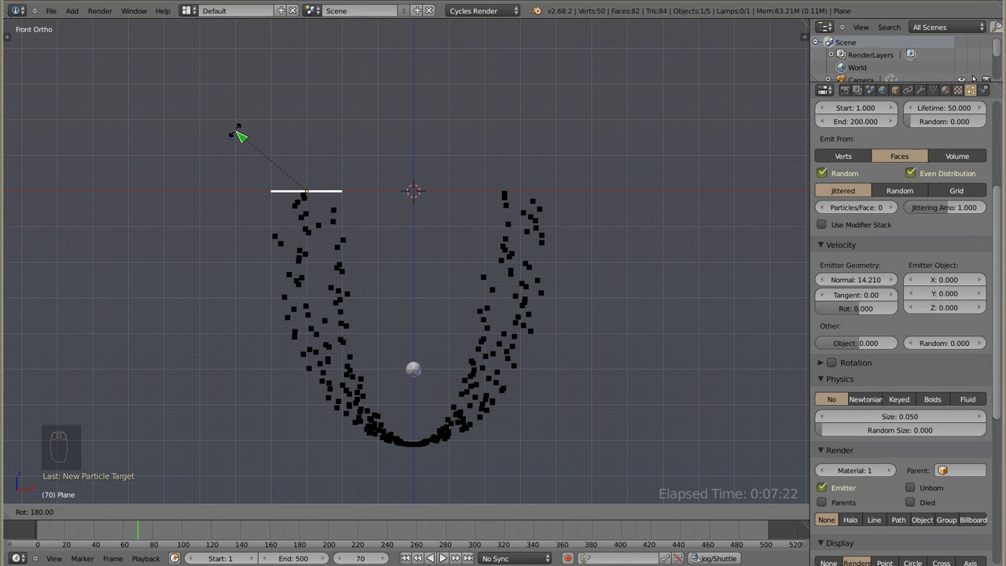
left_click(68, 548)
Play the animation and orbit around the planes to inspect the U-shaped particle path.
key("alt+a")
left_click_drag(459, 360, 403, 295)
left_click_drag(446, 327, 379, 325)
left_click_drag(275, 199, 437, 273)
right_click(416, 223)
key("Escape")
key("alt+a")
Select the second emitter plane, replay the animation and orbit back over the planes.
right_click(424, 225)
key("r")
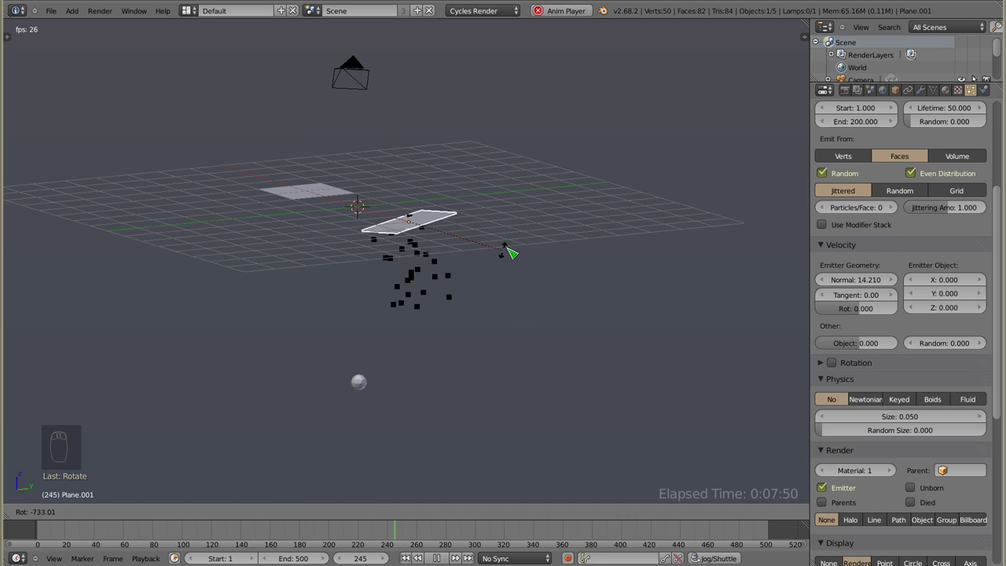
left_click_drag(389, 226, 446, 208)
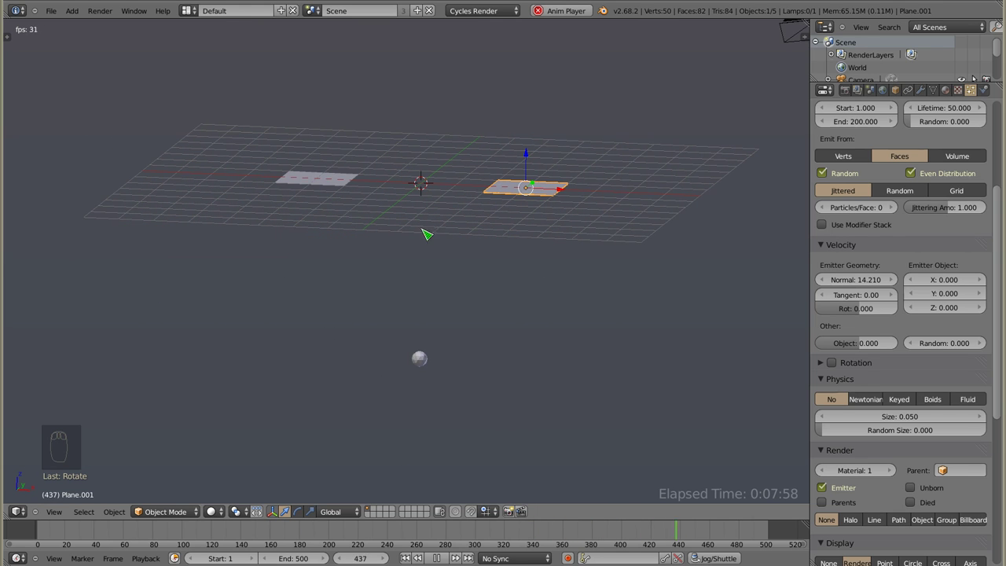
Toggle the icosphere's particle physics off and back to Keyed with Plane and Plane.001 as keys.
right_click(421, 352)
left_click_drag(932, 299, 839, 277)
left_click(840, 277)
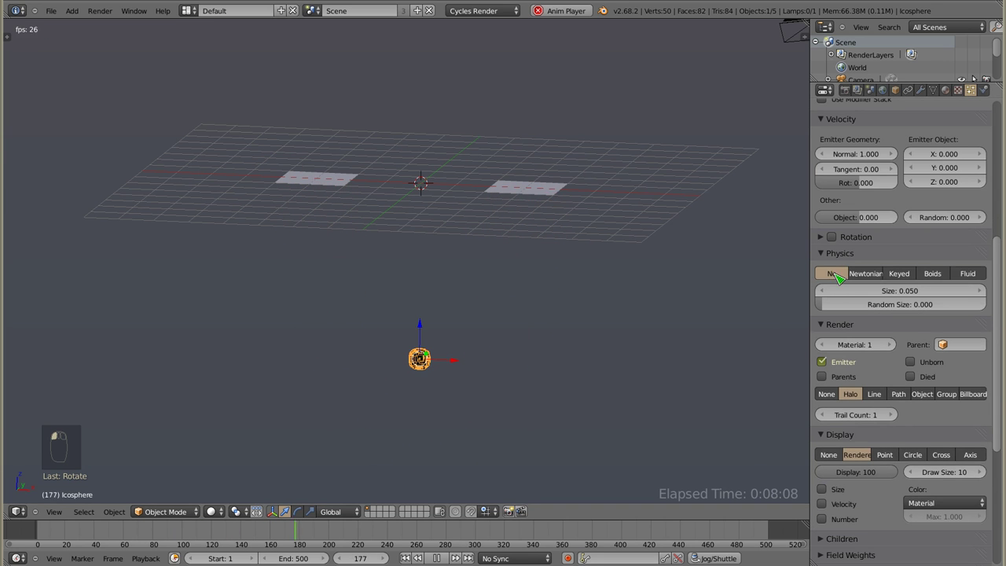
left_click(907, 270)
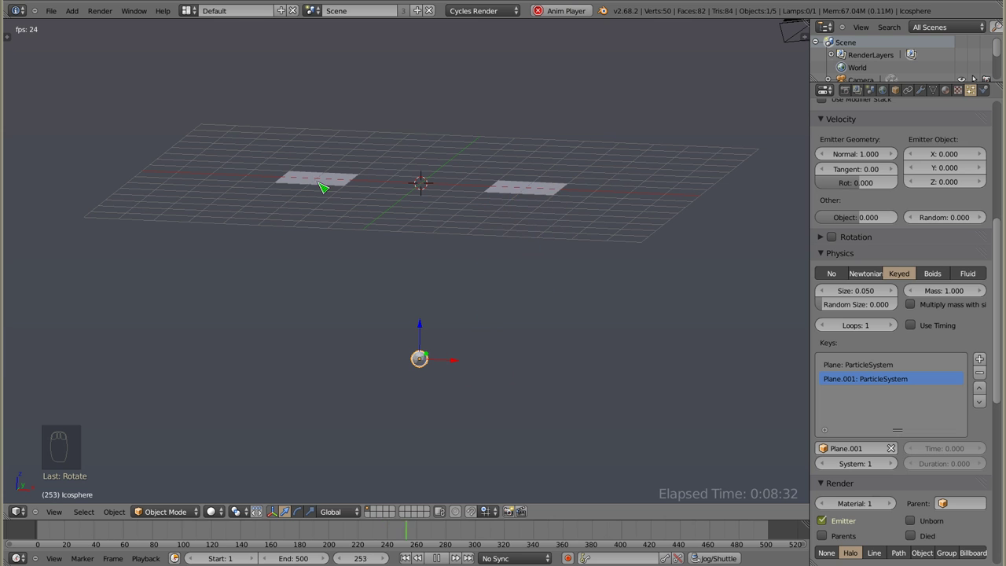
Set Keyed Loops to 2 and scrub the timeline in front view to watch the ring form.
key("KP_1")
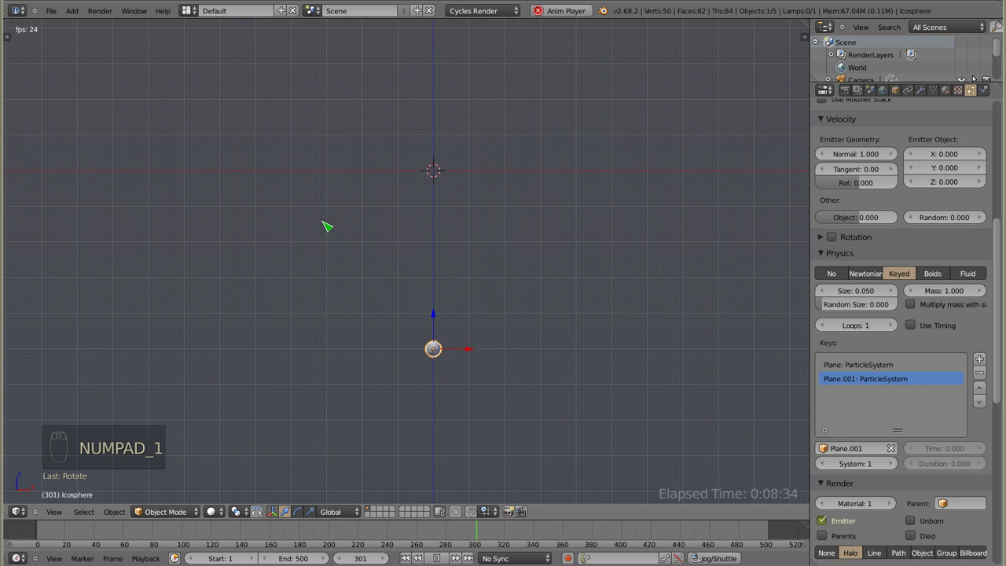
key("Escape")
left_click(36, 528)
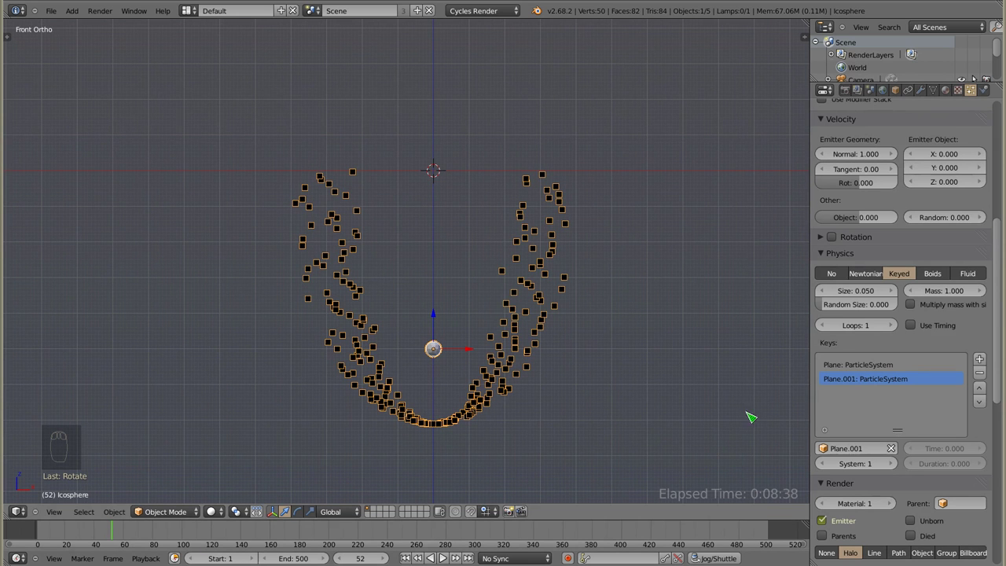
left_click(897, 330)
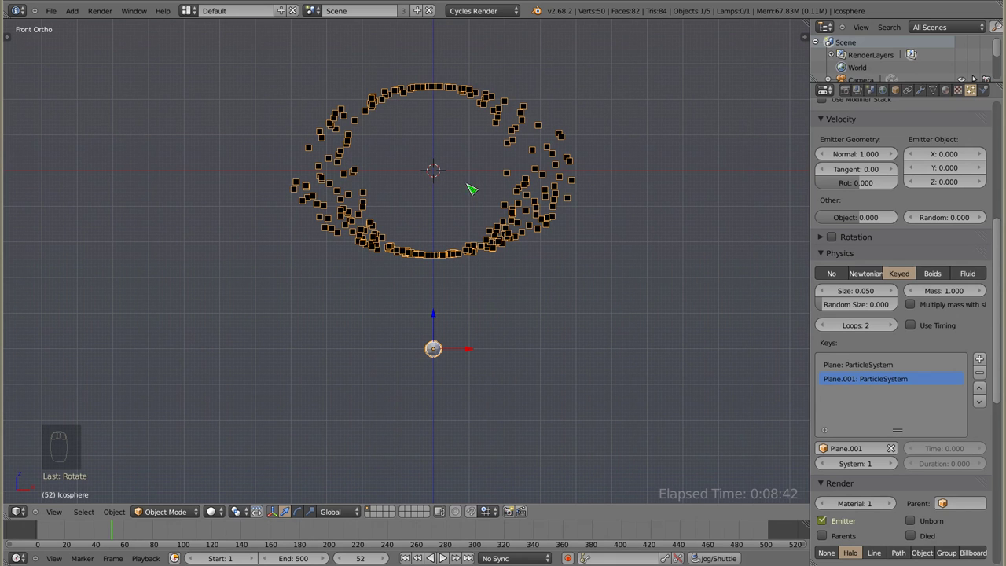
left_click(40, 533)
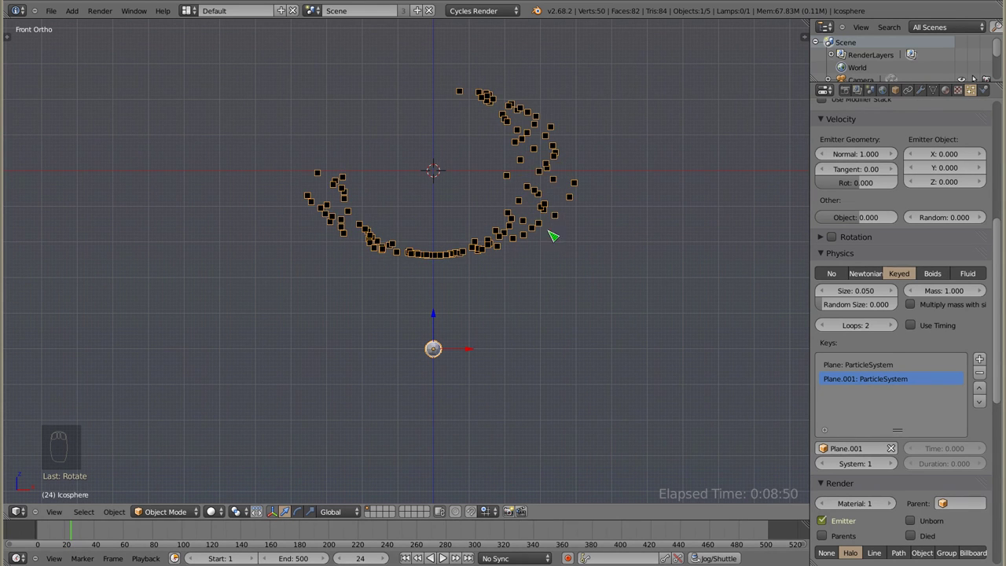
Raise the icosphere's Keyed Loops to 5 and scrub back near the start to compare.
right_click(559, 176)
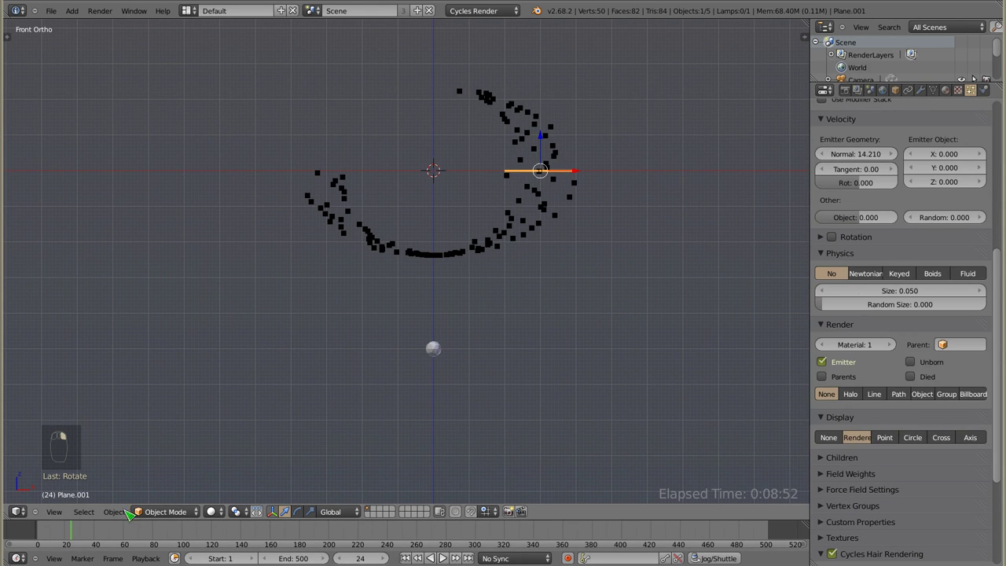
left_click(75, 532)
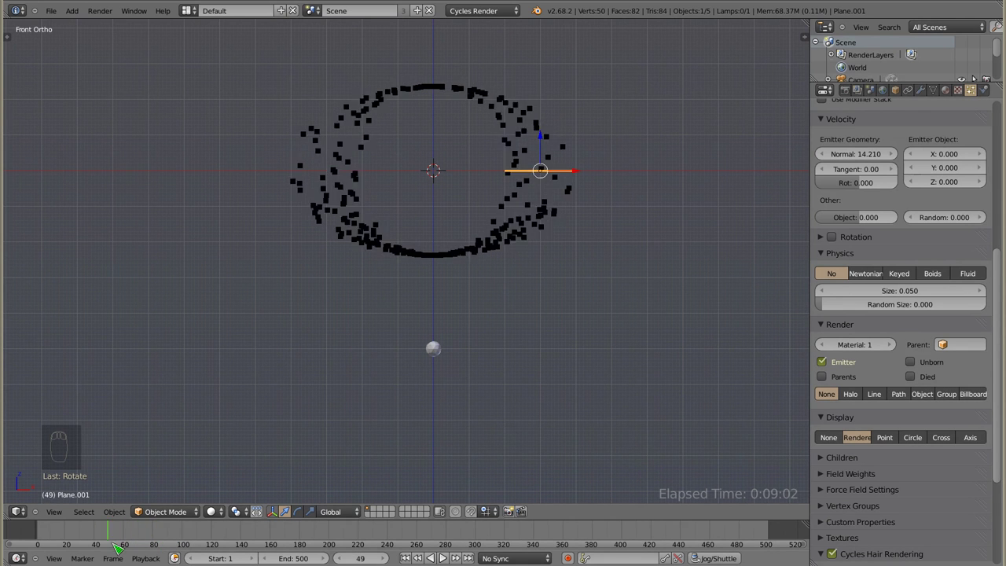
right_click(442, 351)
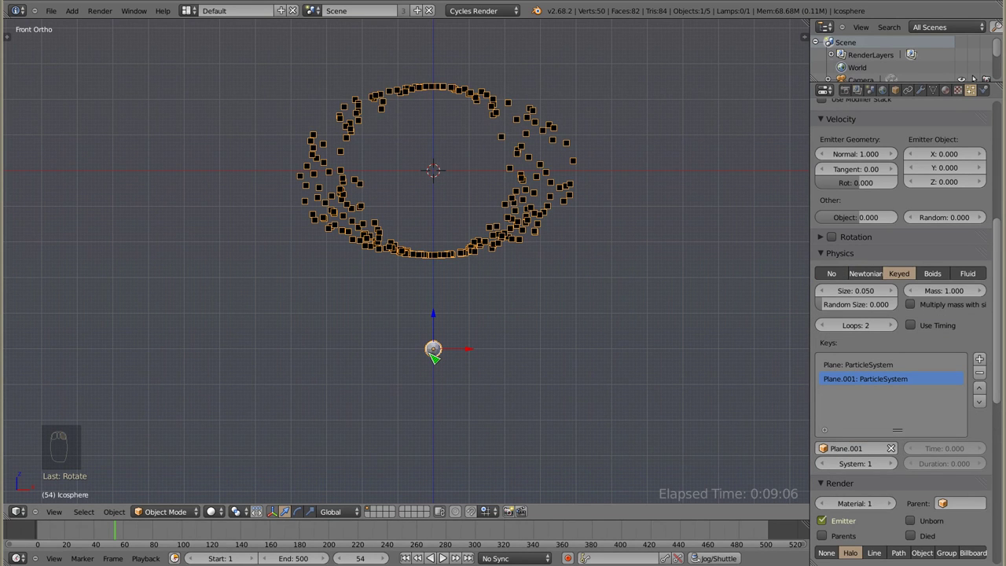
left_click_drag(897, 327, 881, 363)
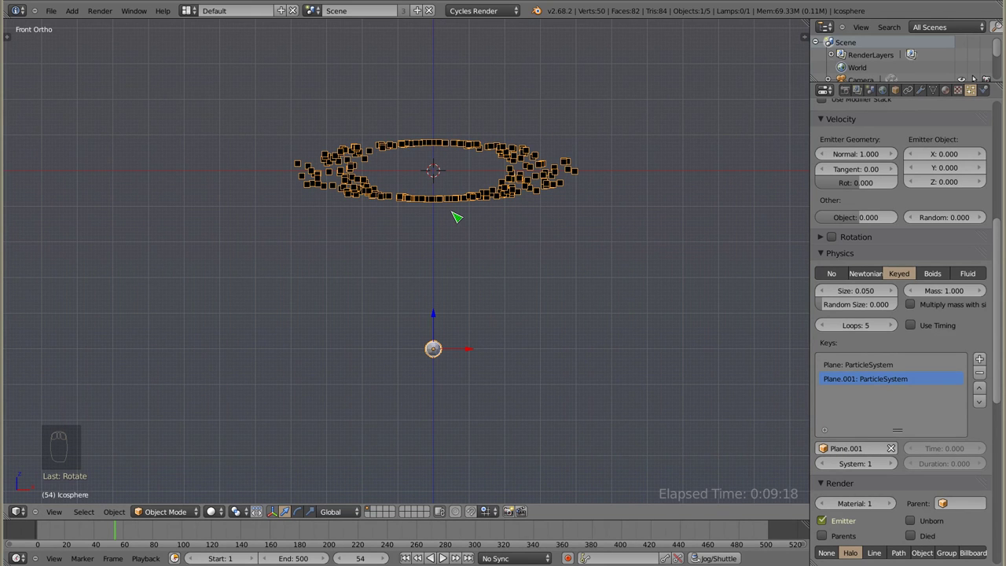
left_click(38, 533)
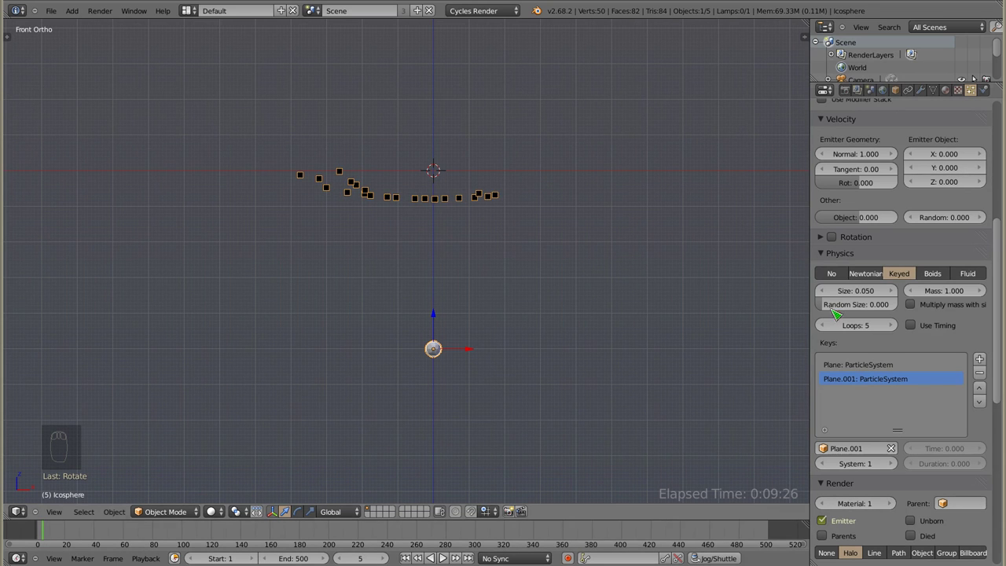
Flip Loops between 1 and 5 while scrubbing frames, leaving it at 5.
left_click_drag(824, 326, 43, 535)
left_click(43, 534)
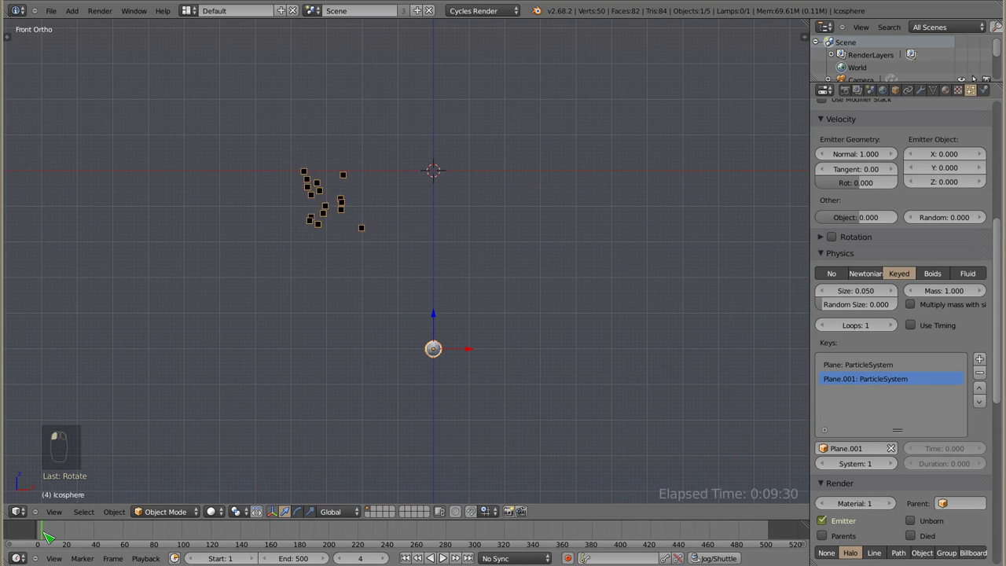
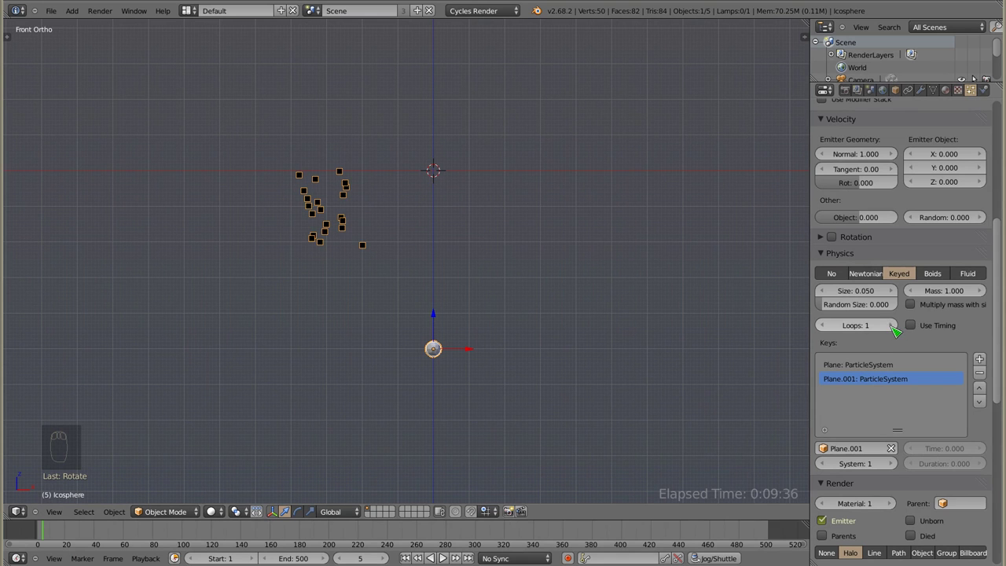
left_click(896, 331)
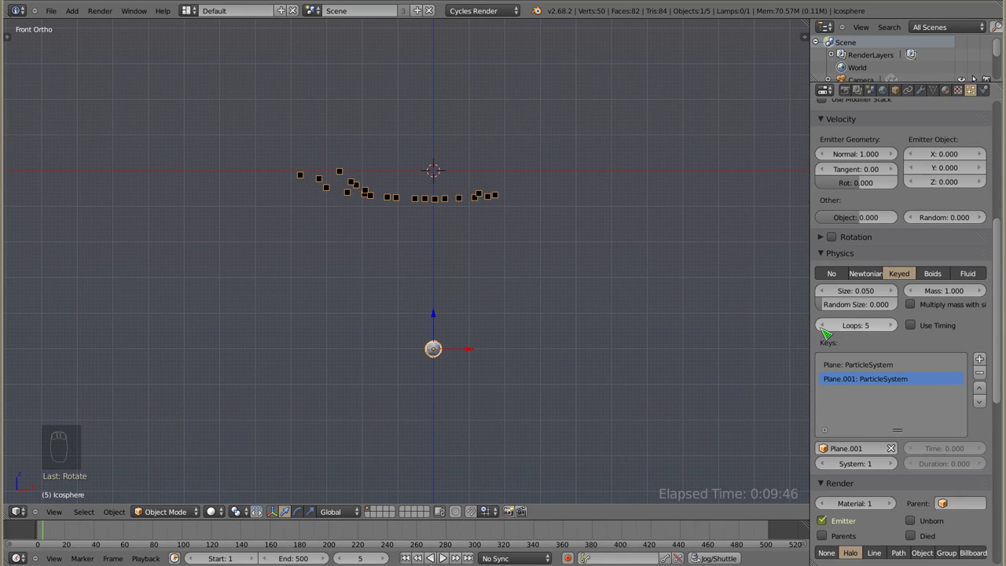
left_click_drag(826, 331, 388, 262)
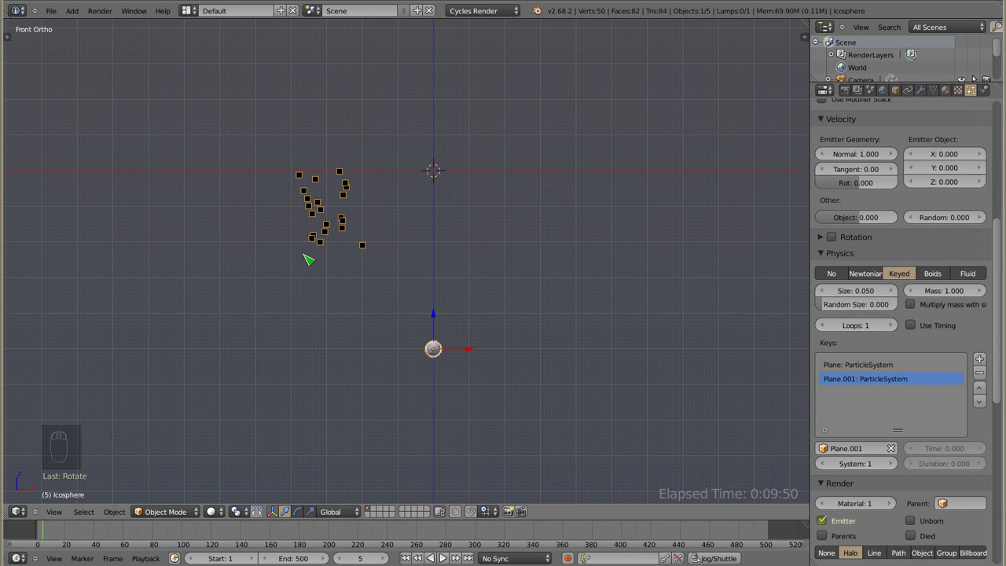
left_click_drag(896, 332, 828, 332)
left_click(830, 331)
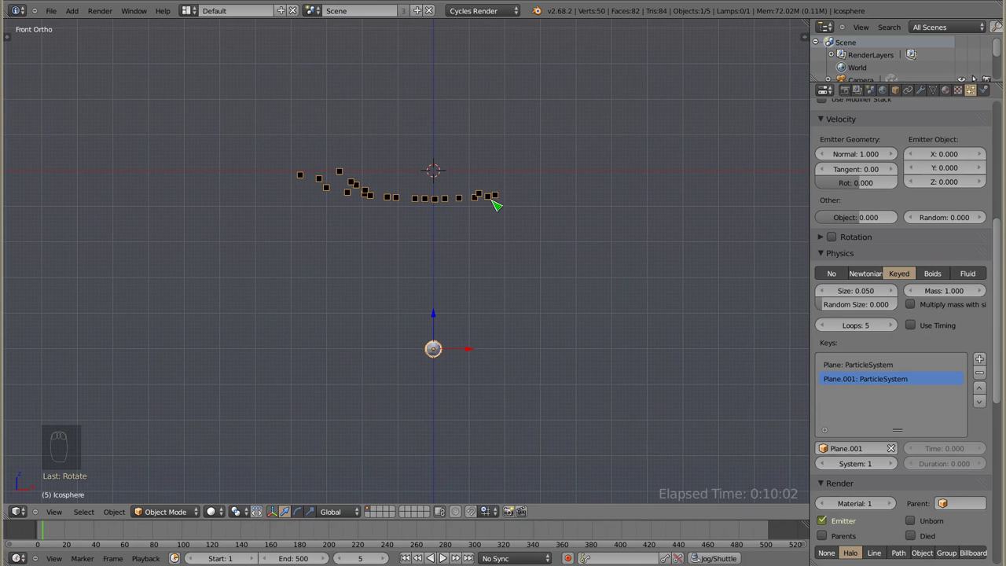
Lower the icosphere's Keyed Loops to 1 and select the first emitter plane again.
left_click_drag(885, 302, 970, 206)
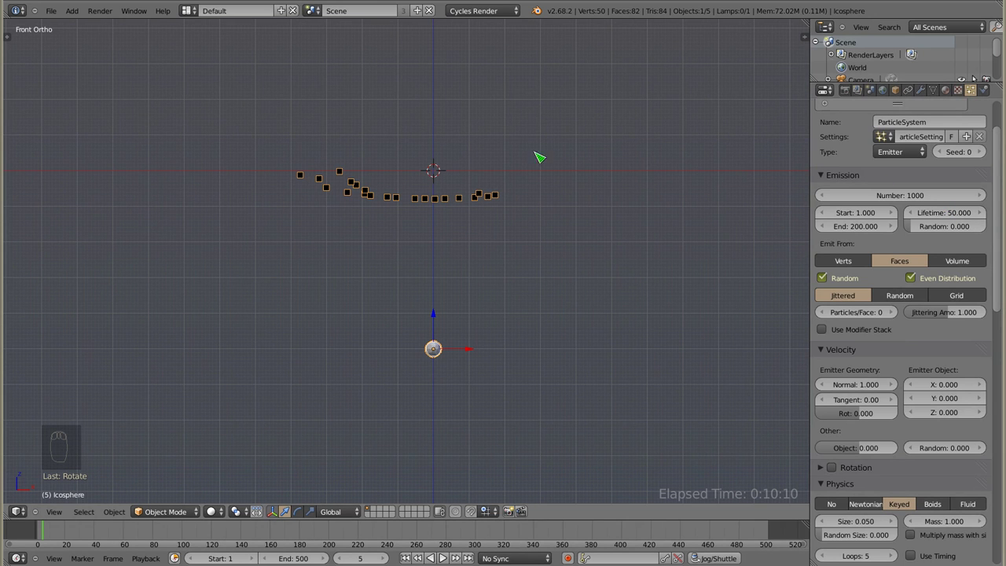
left_click_drag(881, 388, 876, 353)
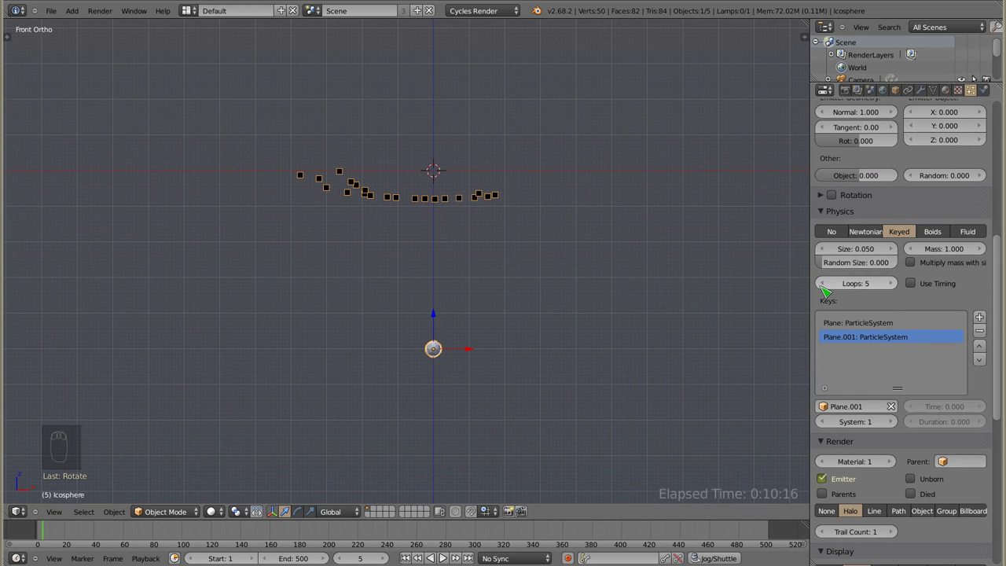
left_click_drag(824, 291, 305, 214)
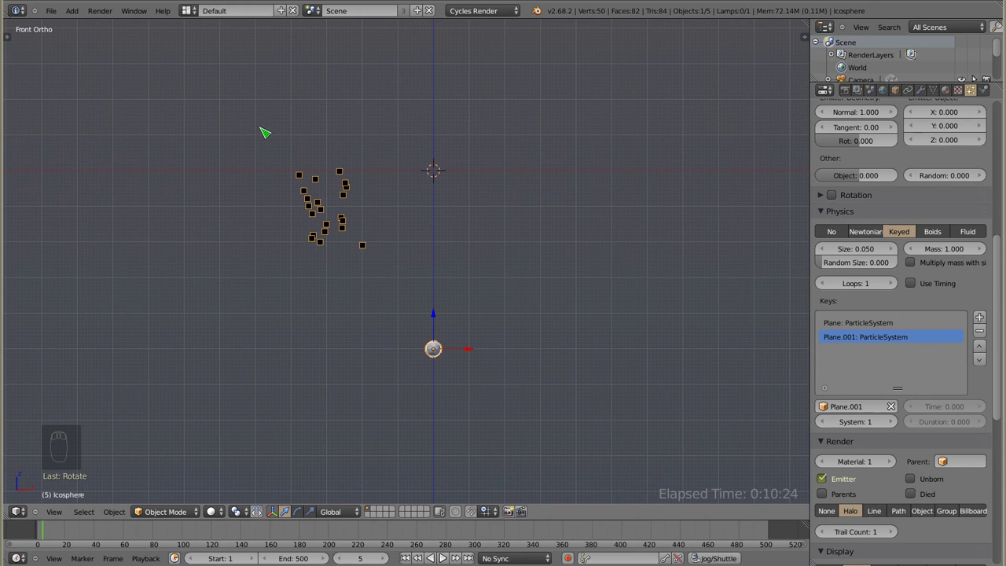
left_click_drag(505, 177, 438, 175)
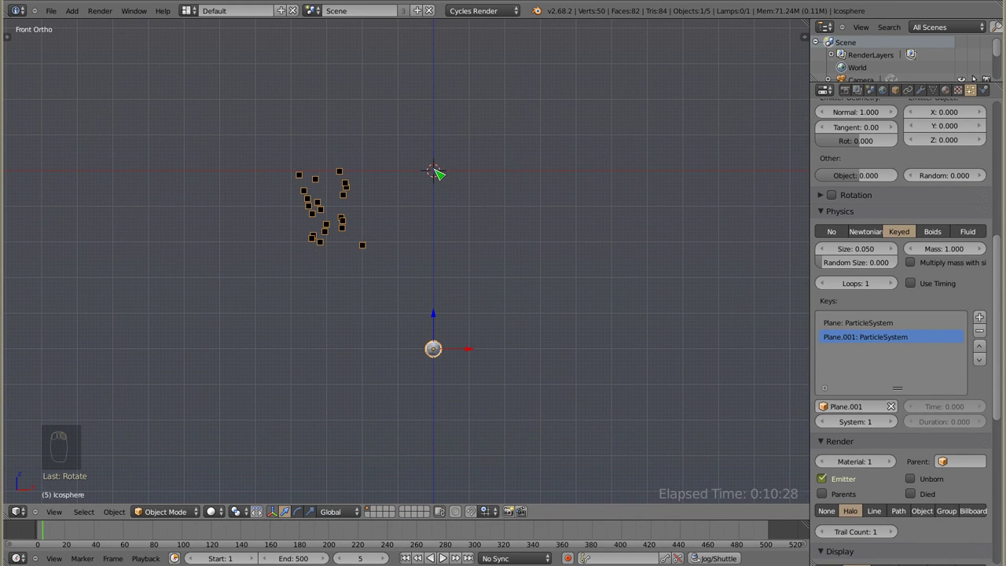
right_click(329, 177)
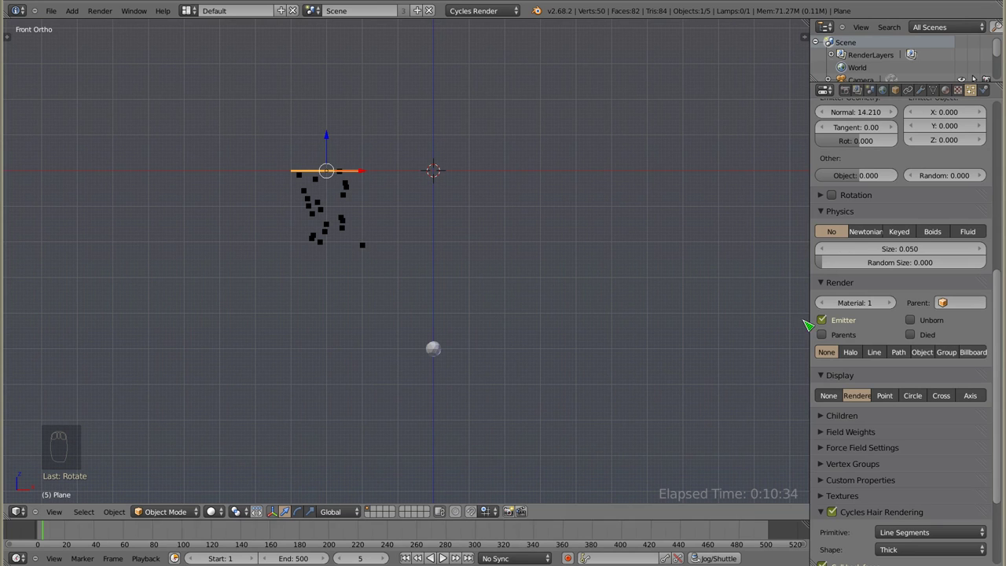
Rotate both emitter planes 90° to stand upright facing each other.
right_click(445, 350)
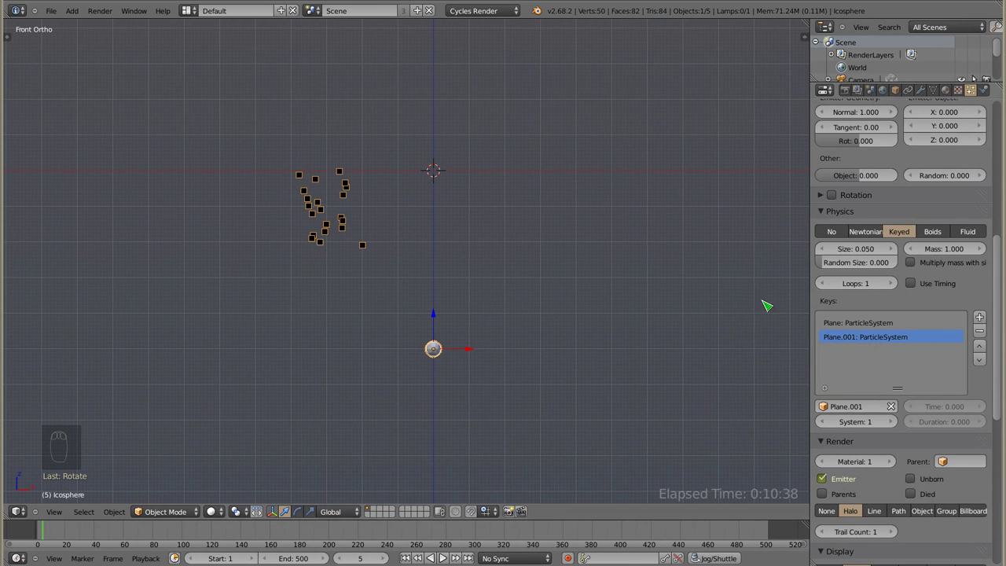
right_click(321, 176)
key("r")
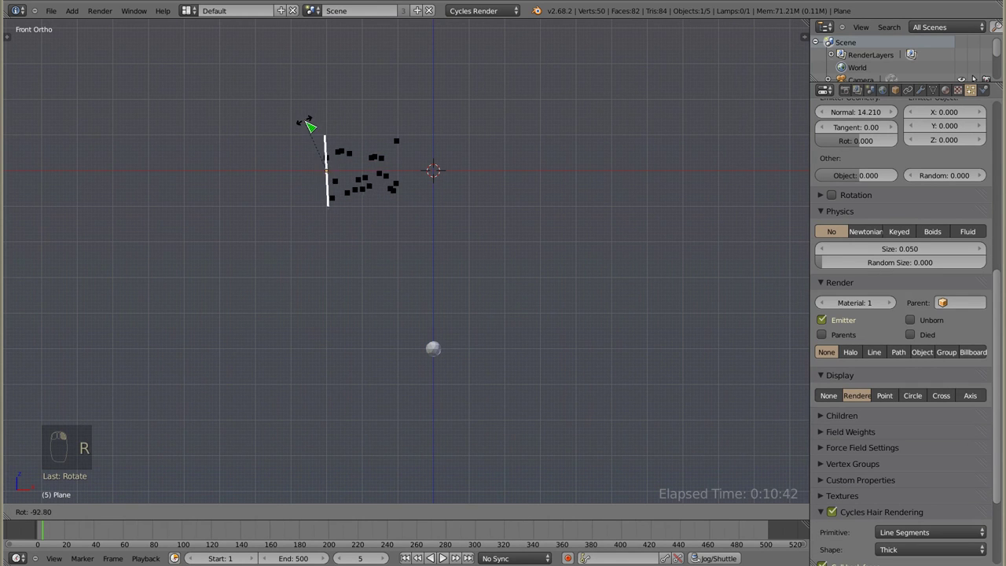
right_click(541, 170)
key("r")
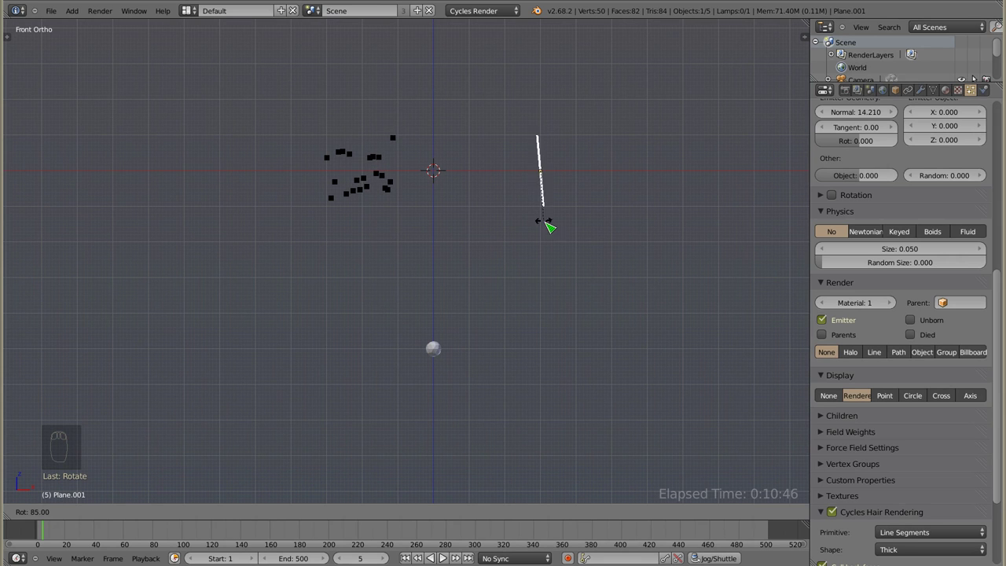
key("a")
key("a")
Scrub to frame 45 to check the sideways particles and readjust Plane.001's rotation.
left_click_drag(437, 356, 38, 532)
middle_click(39, 532)
left_click(40, 534)
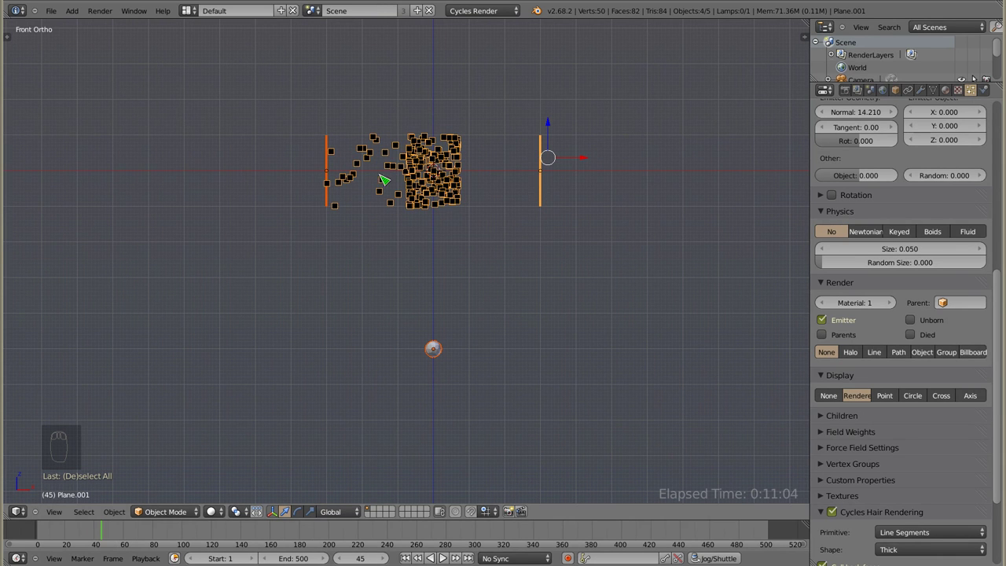
key("r")
right_click(547, 163)
key("r")
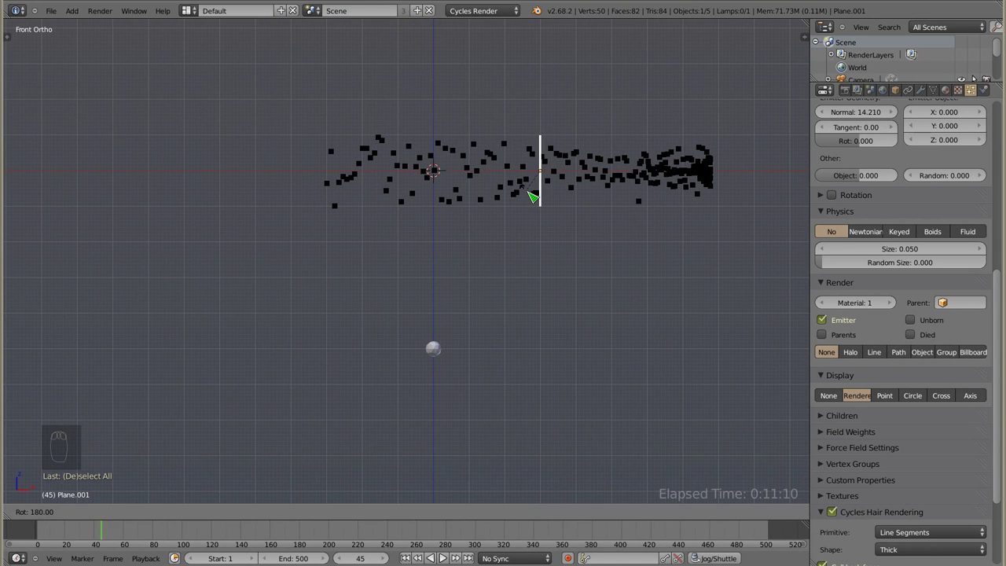
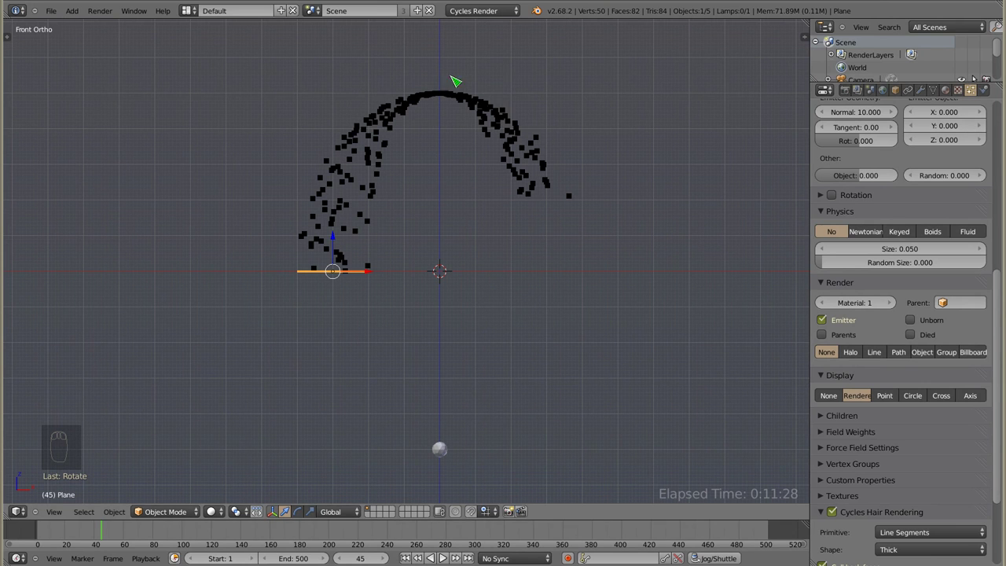
Re-rotate the first plane upright, move it farther left, then start moving Plane.001 right.
right_click(360, 269)
key("r")
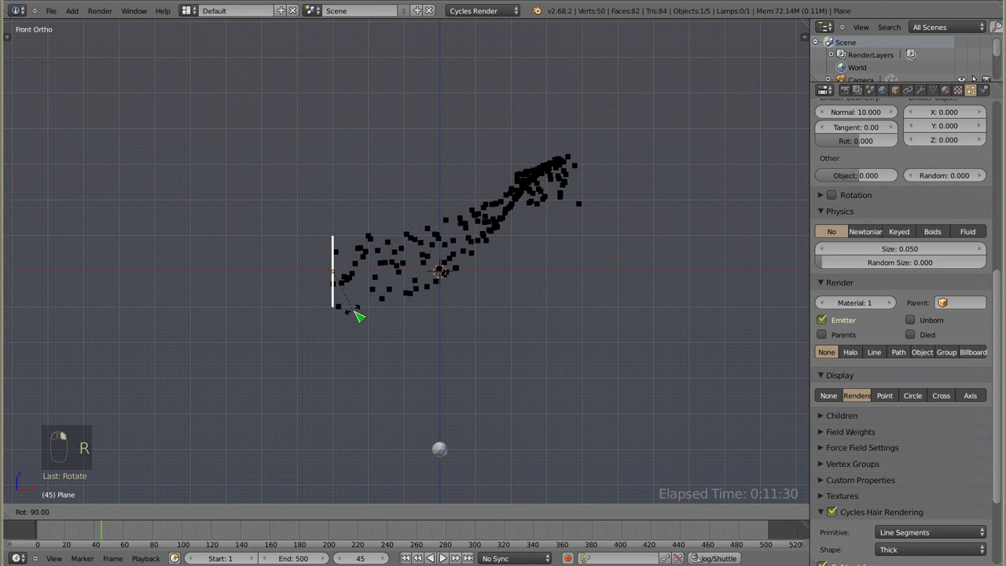
left_click(369, 273)
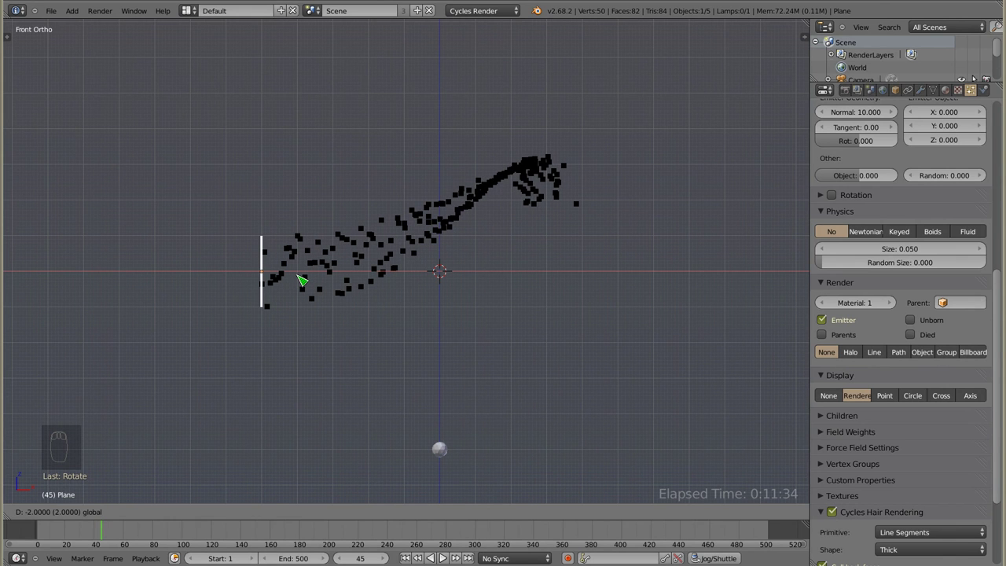
left_click_drag(576, 206, 596, 224)
key("t")
key("t")
right_click(597, 297)
key("r")
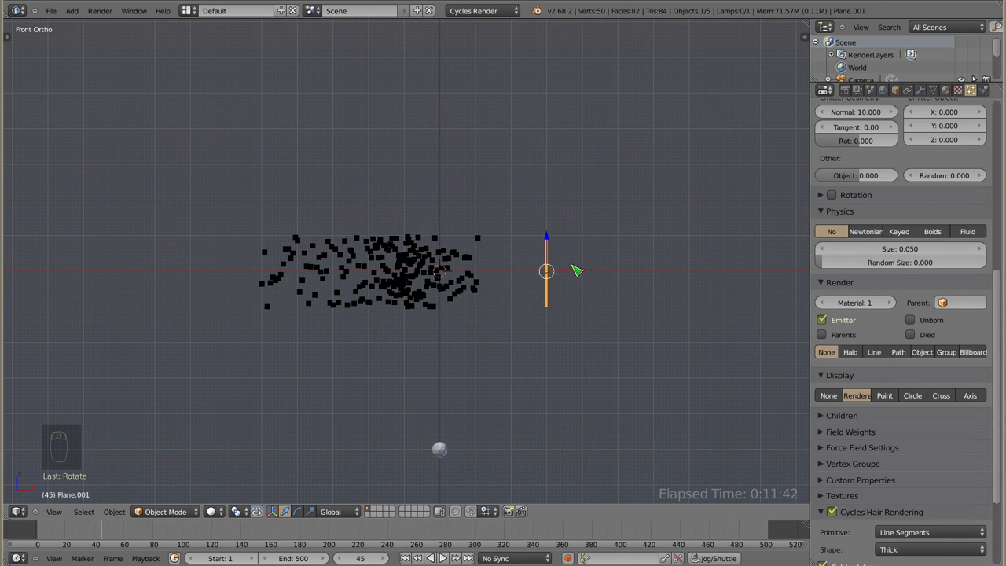
Place Plane.001 farther right and preview the wider cloud at frames 3 and 50.
left_click(577, 271)
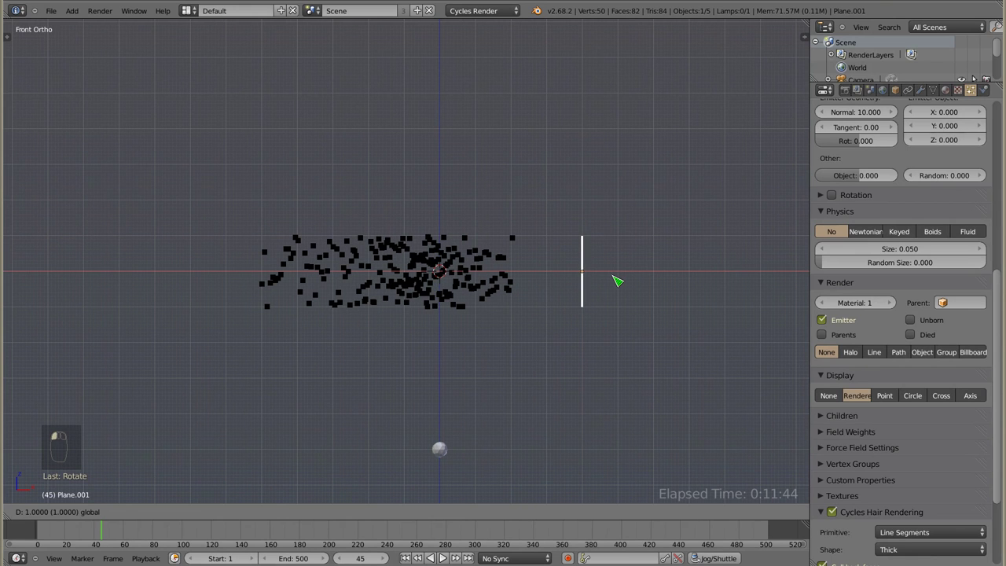
left_click(42, 530)
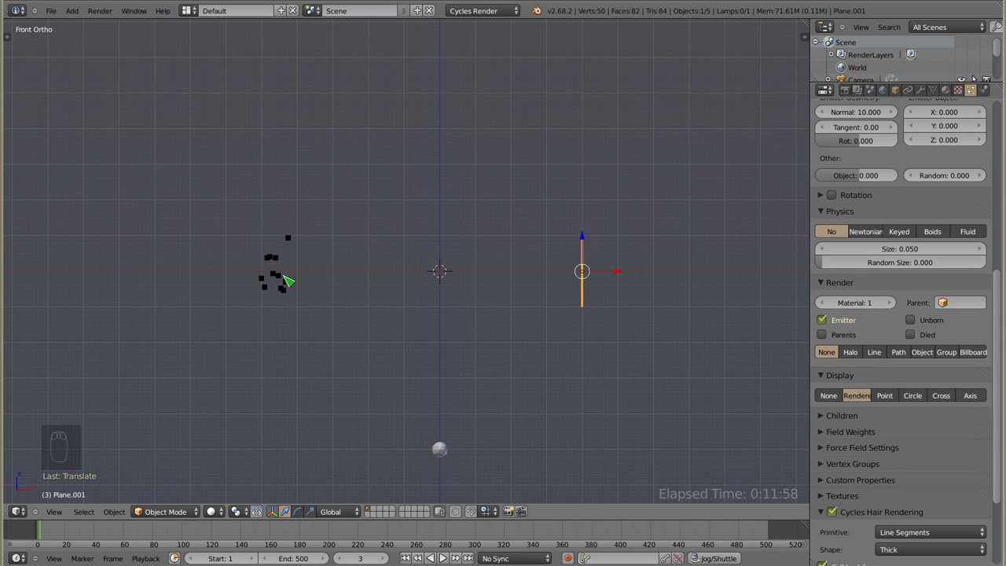
left_click(43, 534)
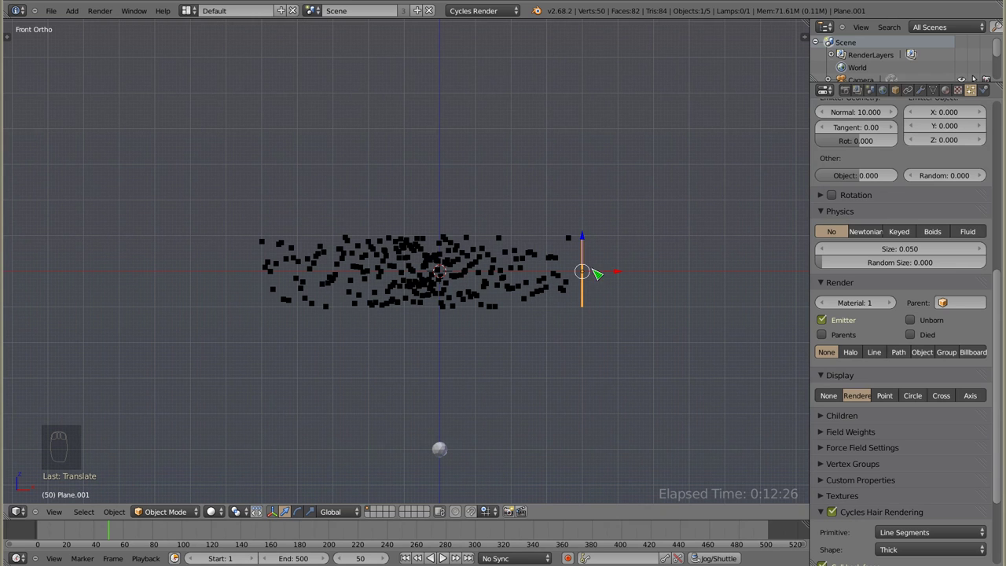
left_click_drag(924, 373, 450, 451)
Set the icosphere's particle lifetime to 200 and the first plane's normal velocity to 1.
right_click(449, 451)
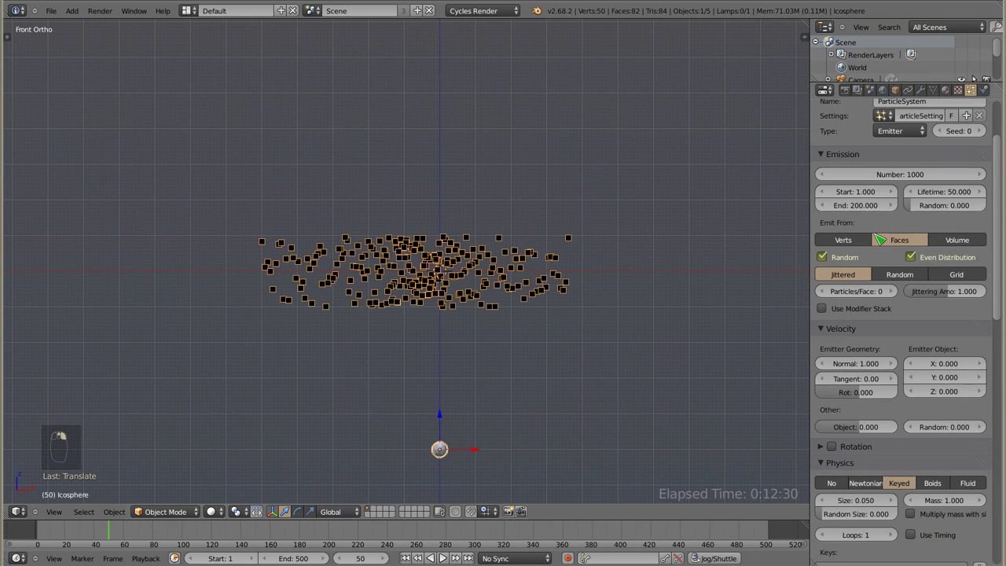
left_click(942, 197)
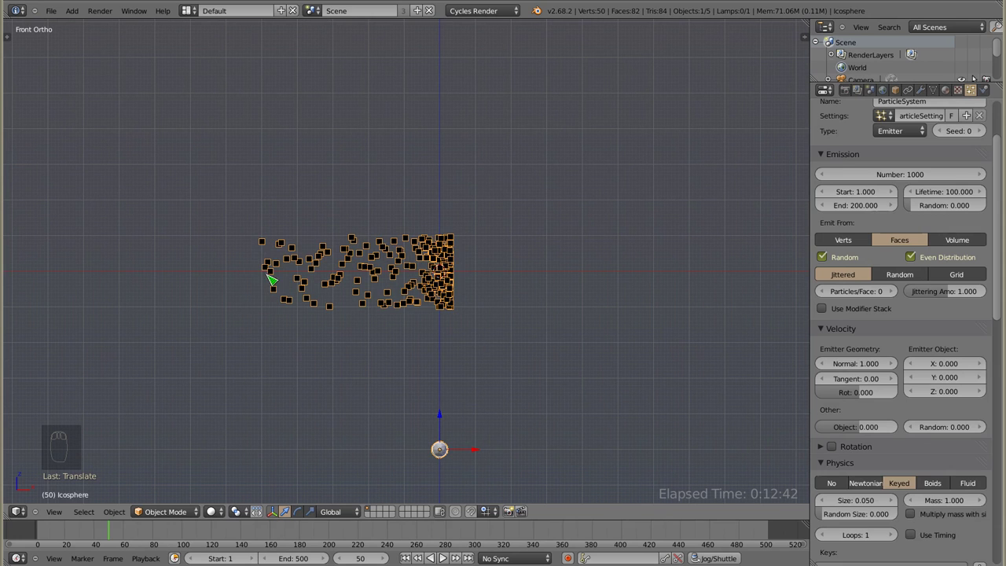
right_click(267, 278)
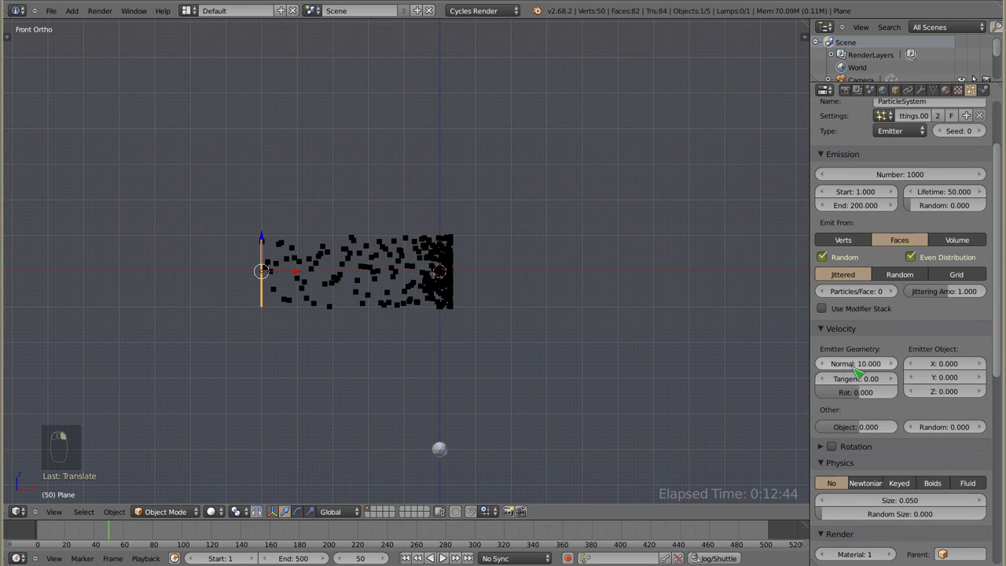
left_click(860, 372)
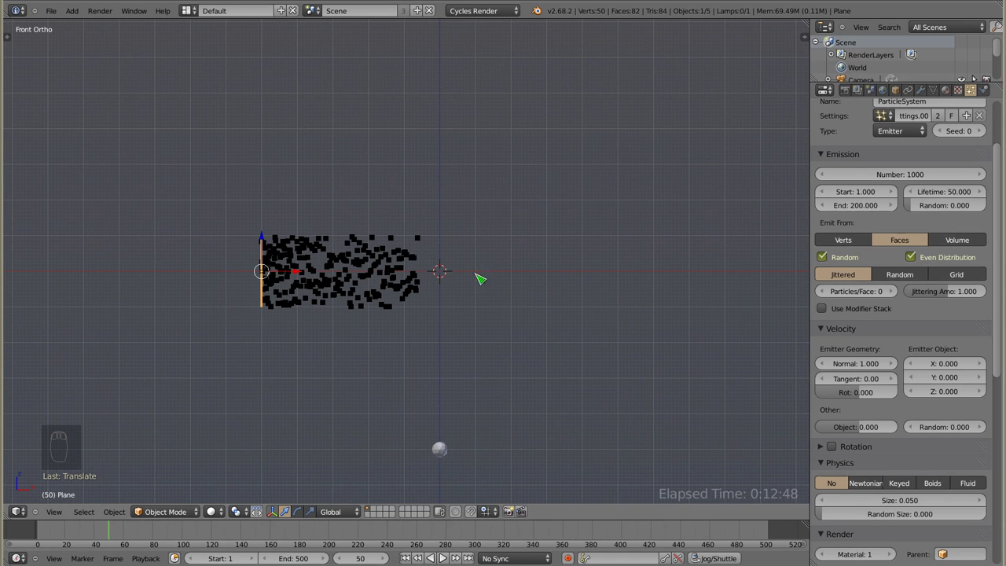
left_click(42, 537)
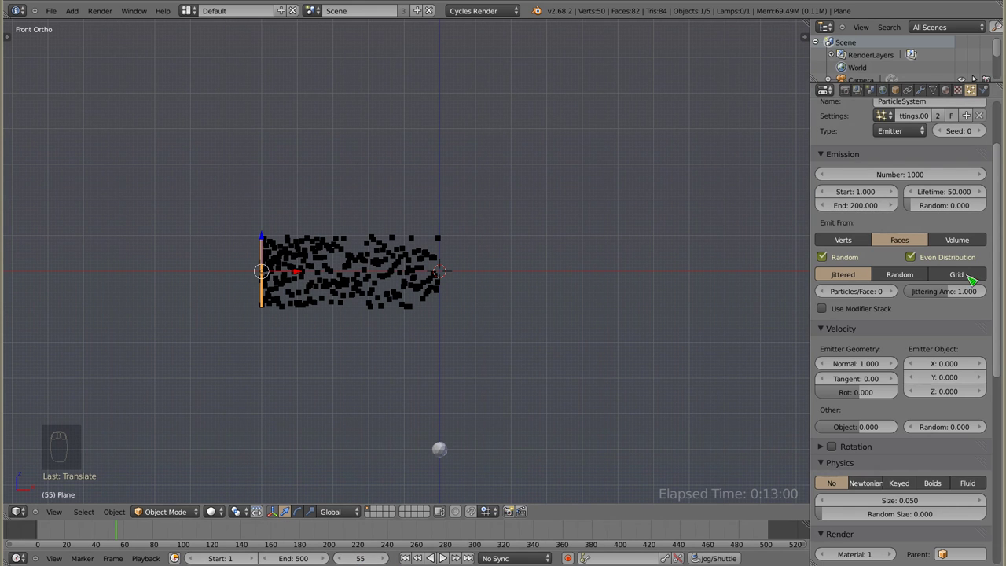
Inspect frame 99, then adjust the second plane's particle lifetime to 37.9.
left_click_drag(907, 322, 444, 273)
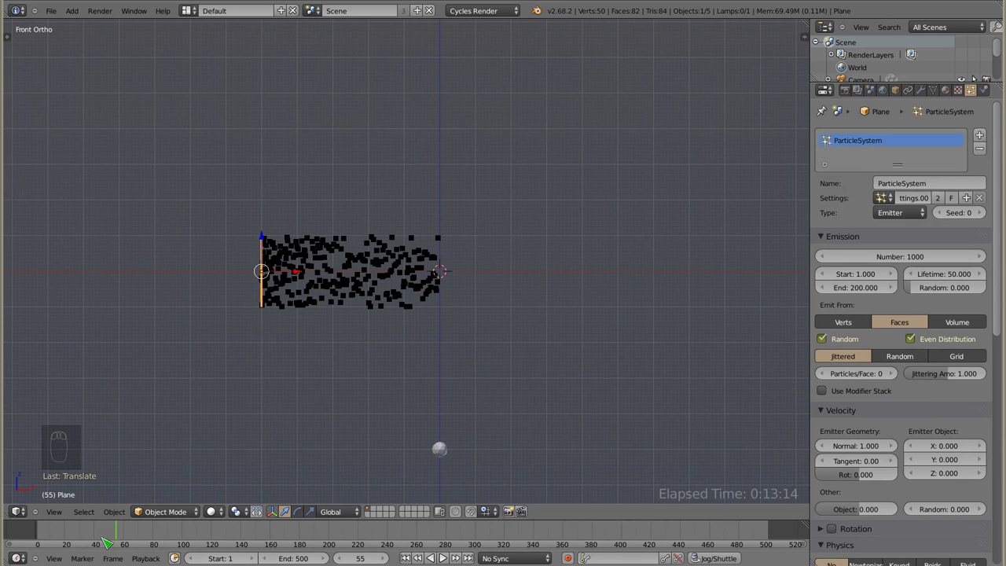
left_click(121, 536)
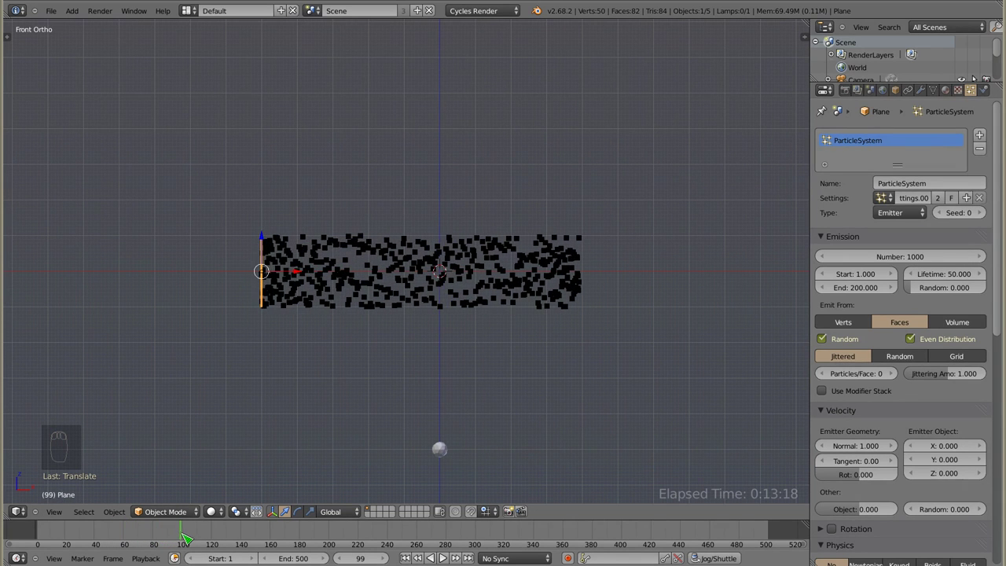
right_click(589, 268)
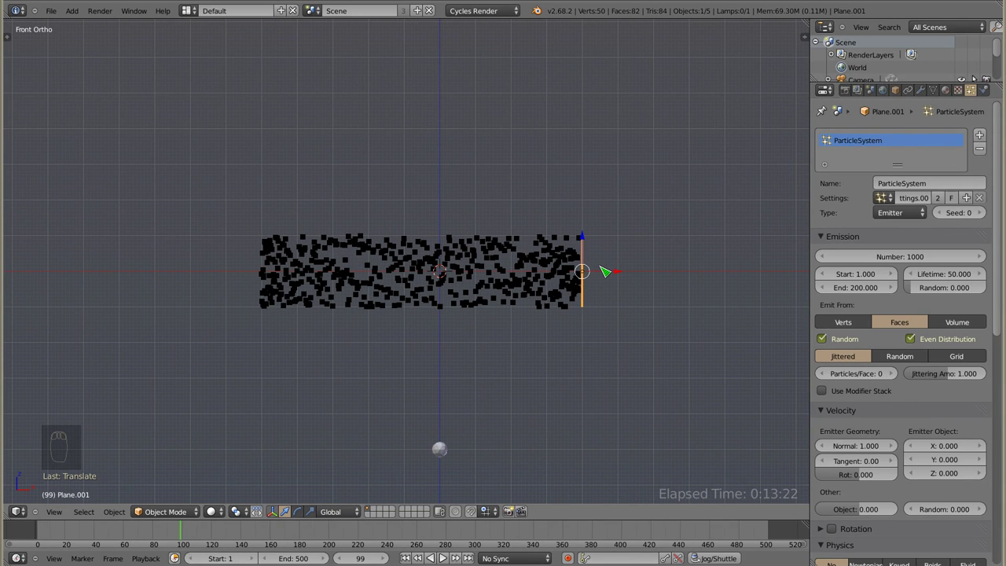
left_click(187, 535)
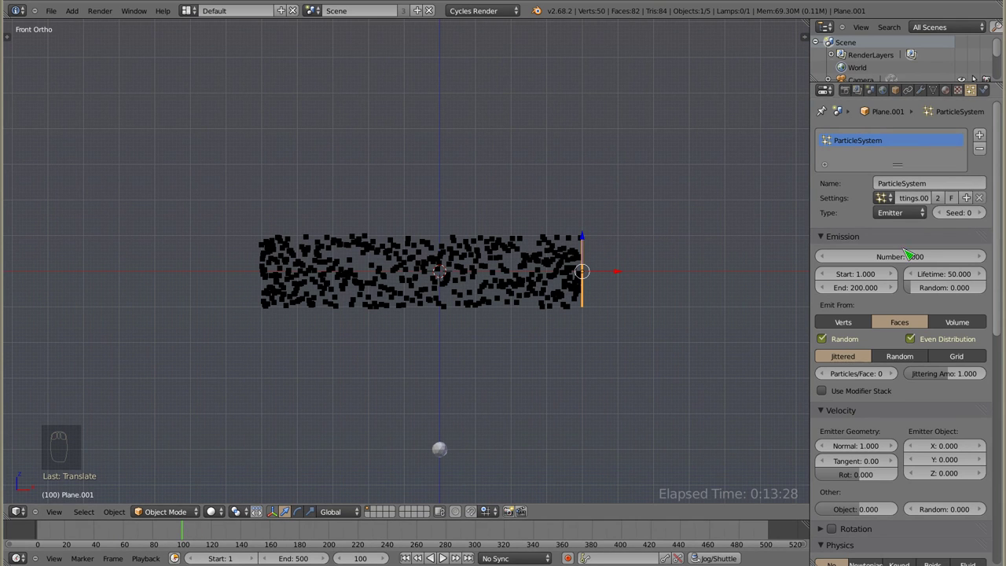
left_click(957, 276)
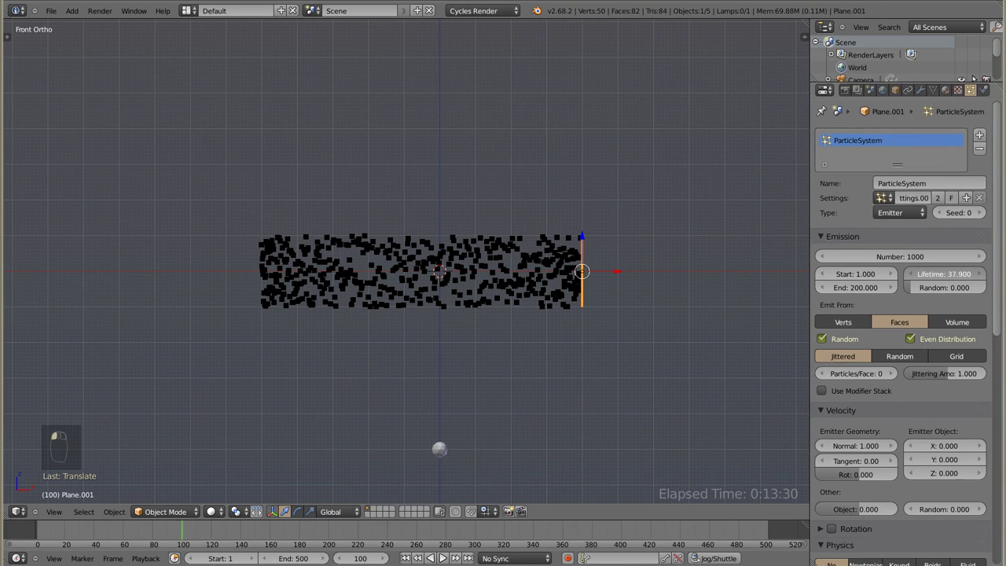
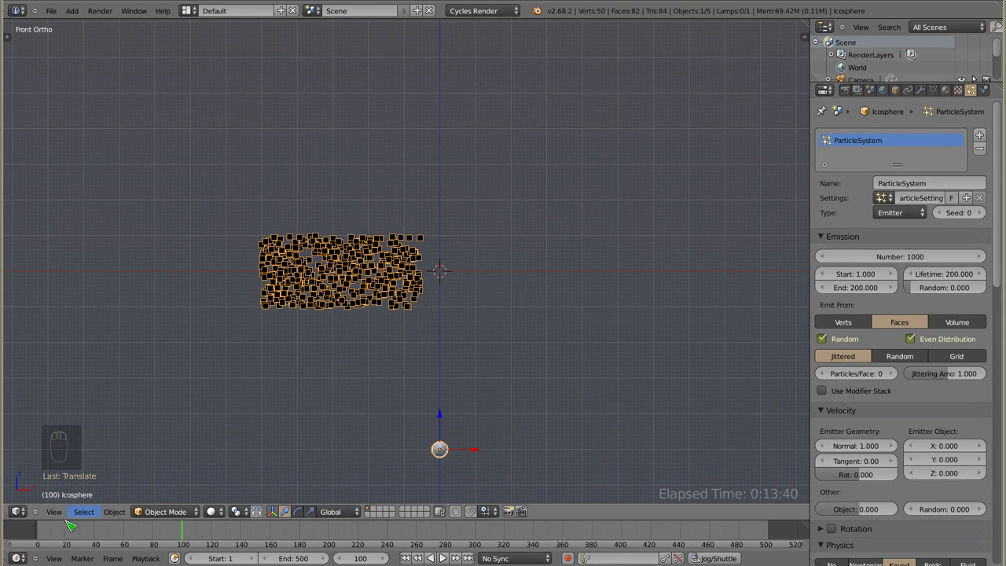
Play back, shorten the icosphere particle lifetime to 20 and replay to compare.
left_click(44, 537)
key("alt+a")
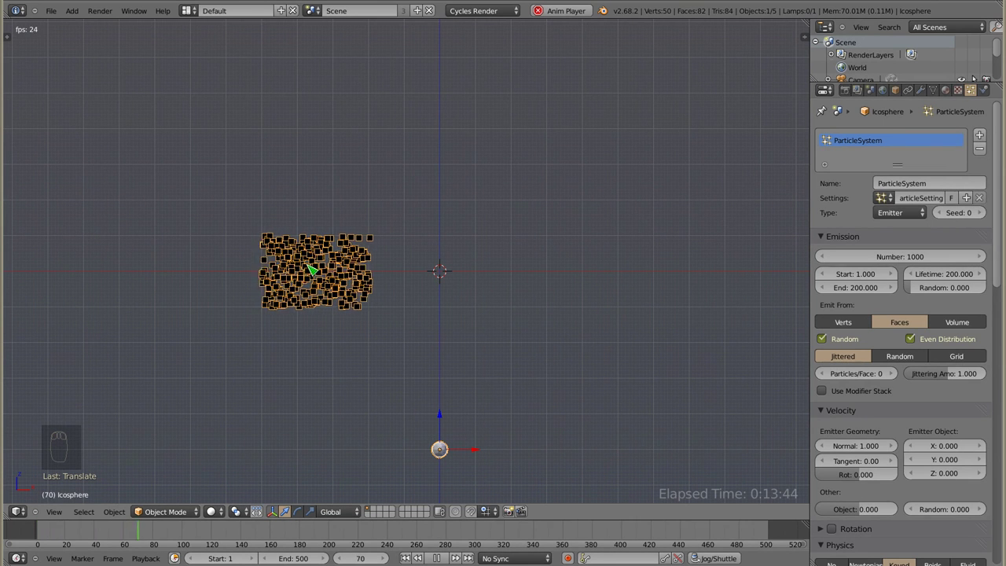
key("Escape")
left_click(948, 277)
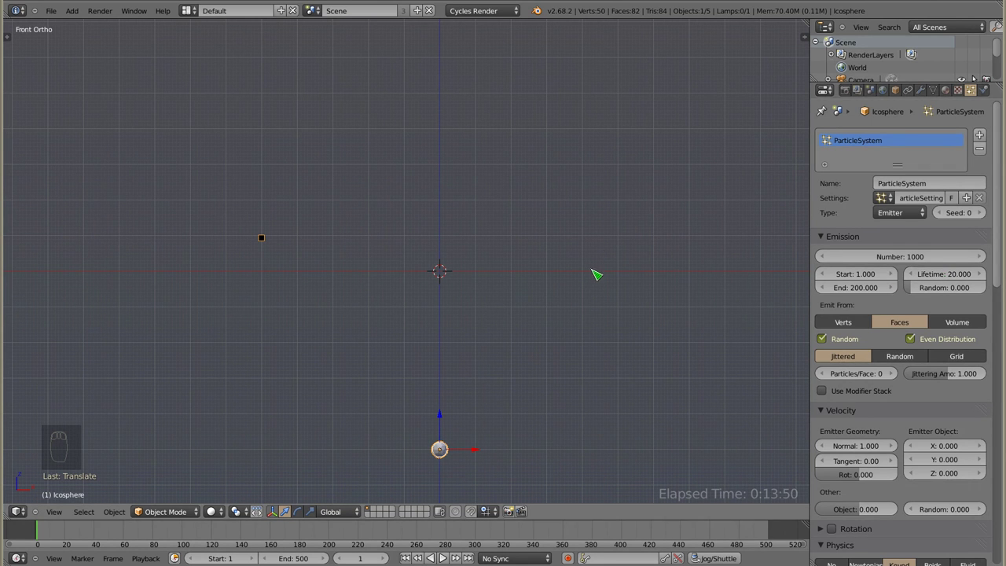
key("alt+a")
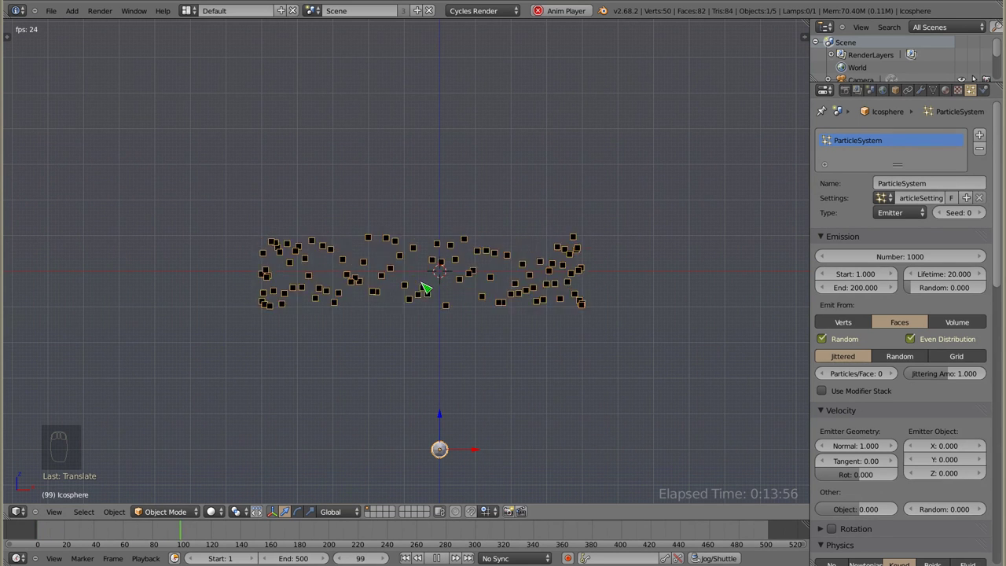
key("Escape")
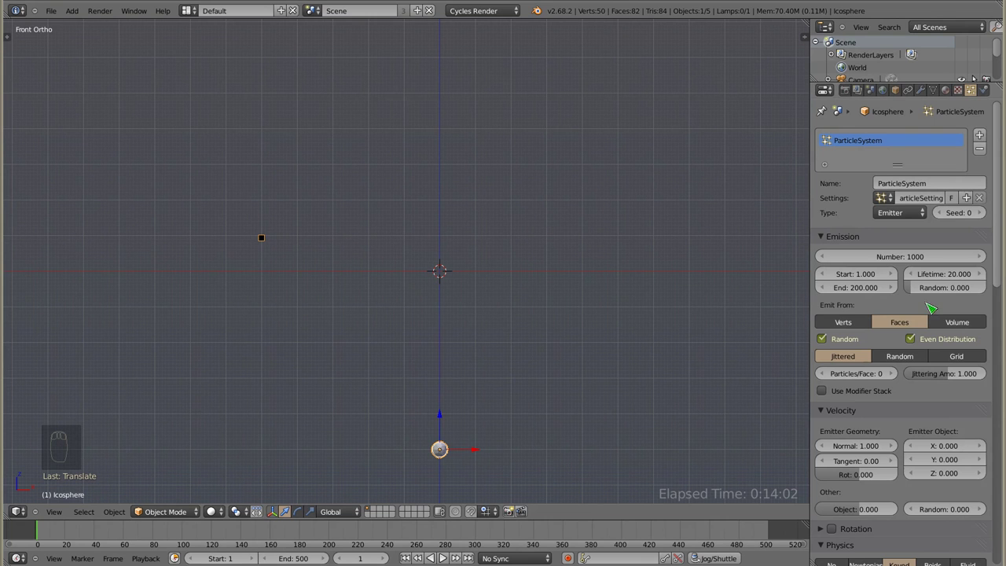
Set the icosphere particle lifetime to 100 frames.
left_click(944, 270)
key("0")
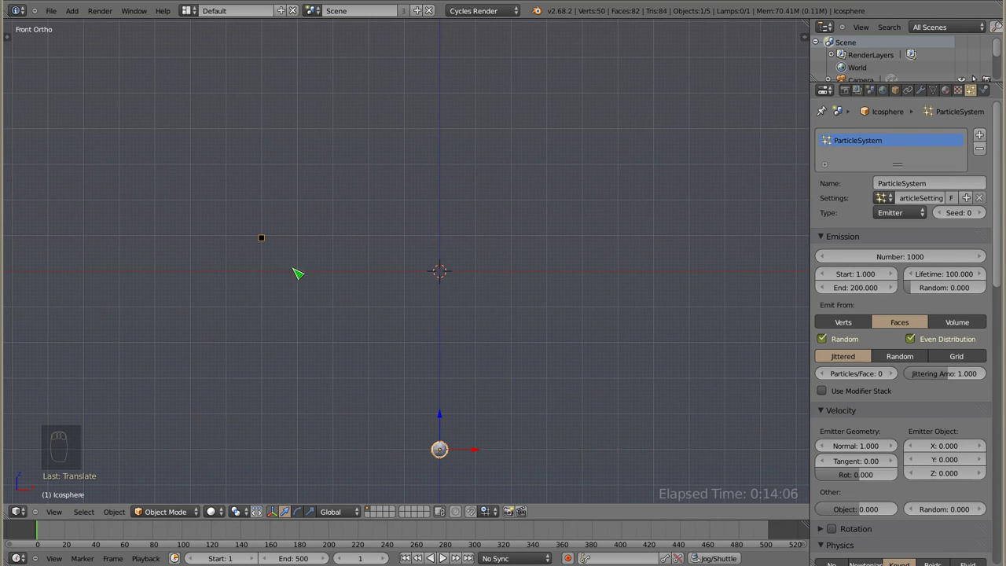
left_click_drag(279, 268, 269, 194)
Give the second emitter plane a normal emission velocity of 5.
key("r")
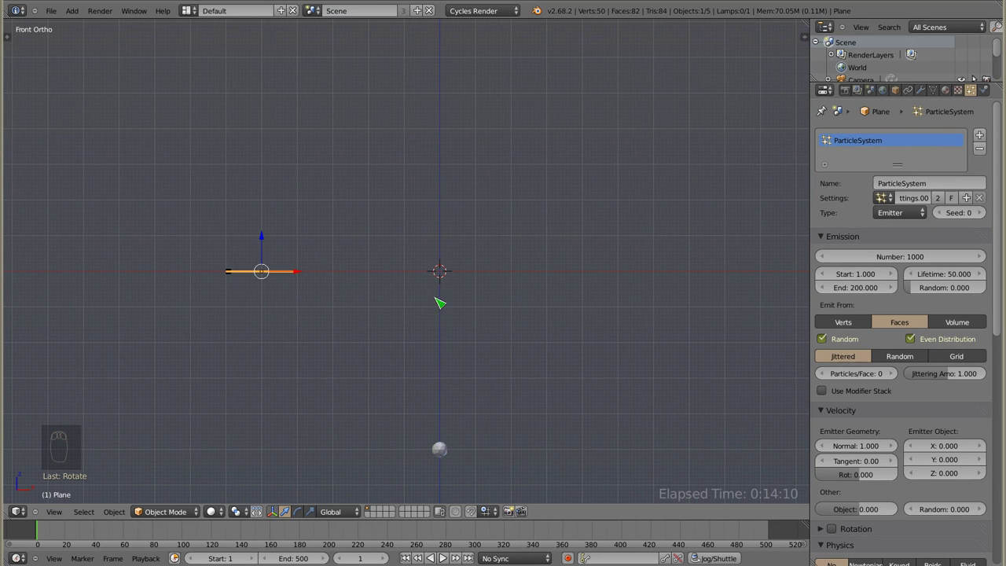
left_click(42, 530)
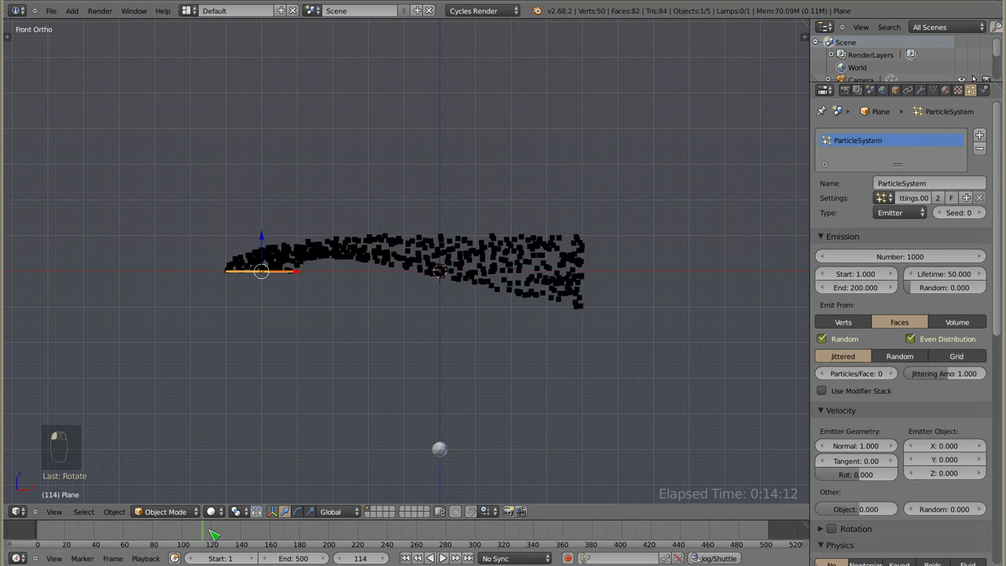
right_click(585, 260)
key("r")
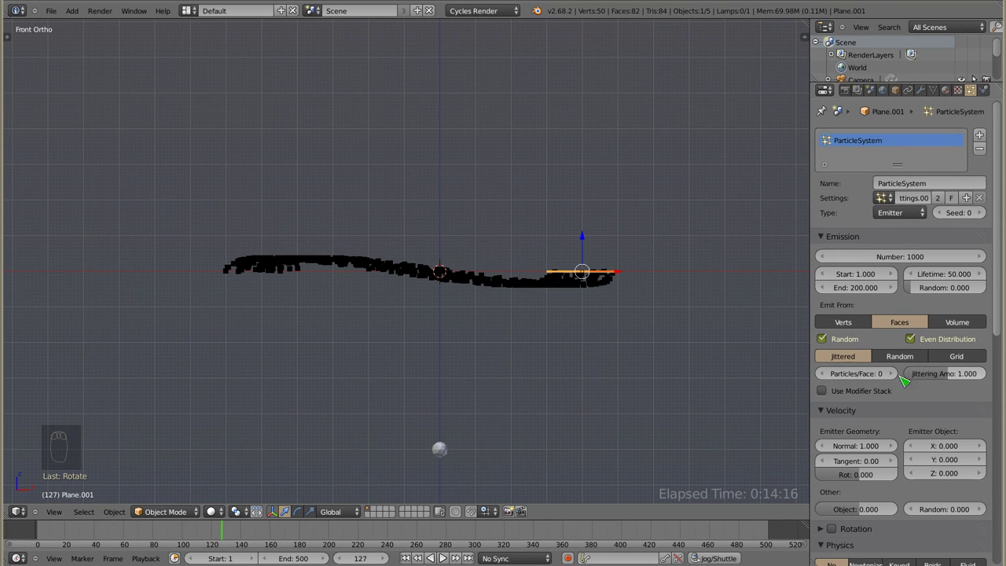
left_click(856, 442)
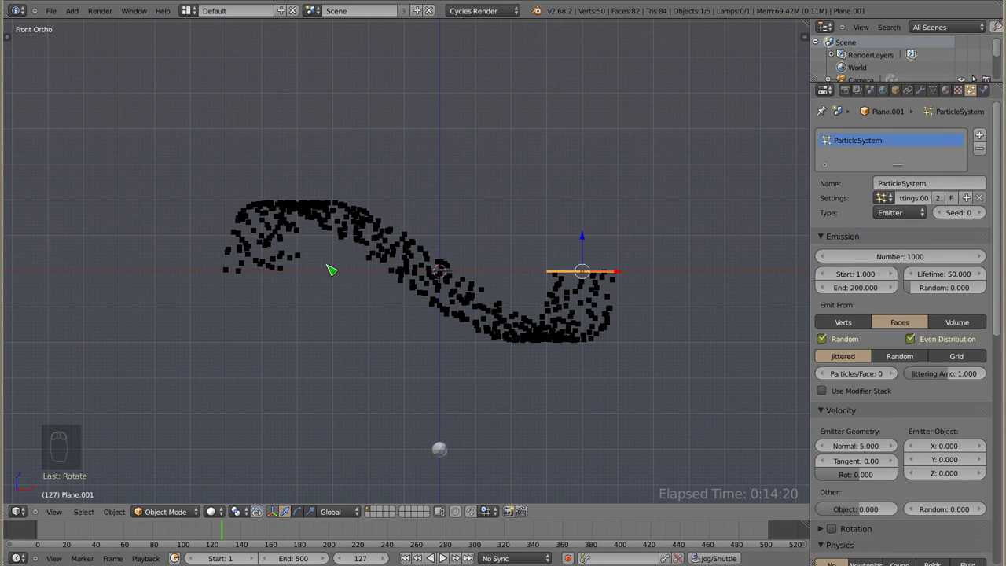
Set the icosphere's Keyed Loops to 2 and check the figure-eight at frame 108.
right_click(445, 454)
left_click_drag(927, 426, 895, 304)
left_click(895, 304)
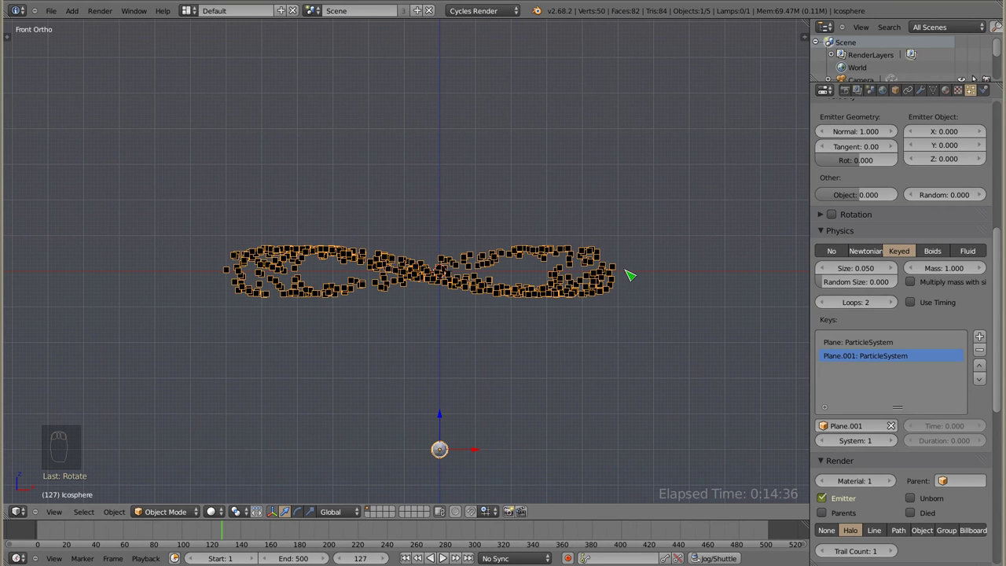
left_click(40, 532)
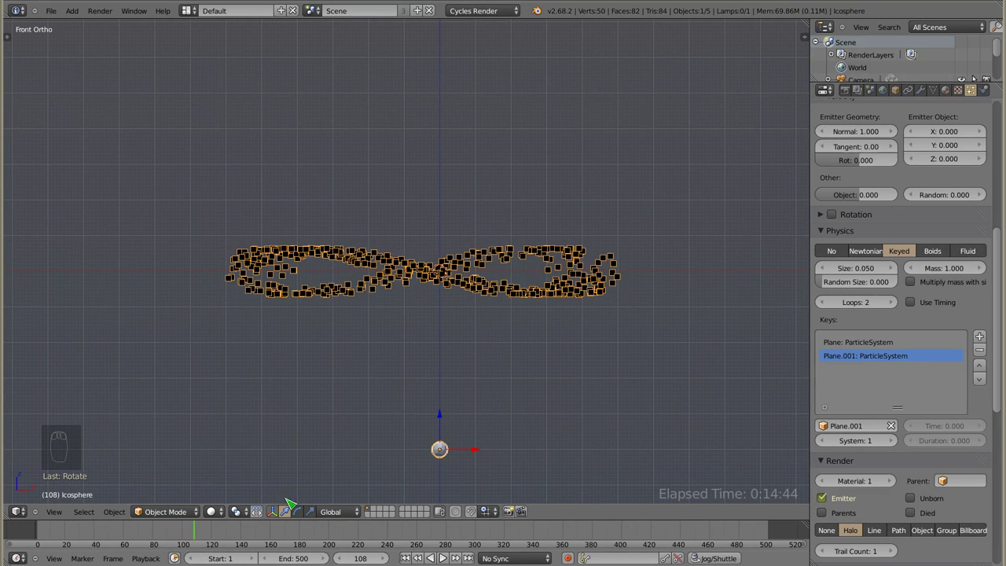
Raise Plane.001's normal velocity to 15.86 and orbit to view the planes from above.
right_click(600, 276)
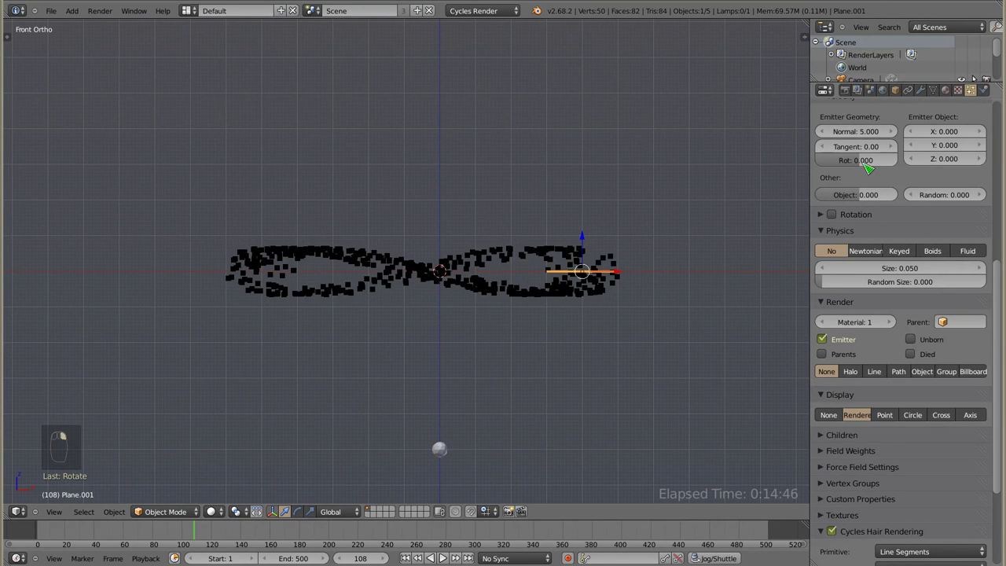
left_click(852, 130)
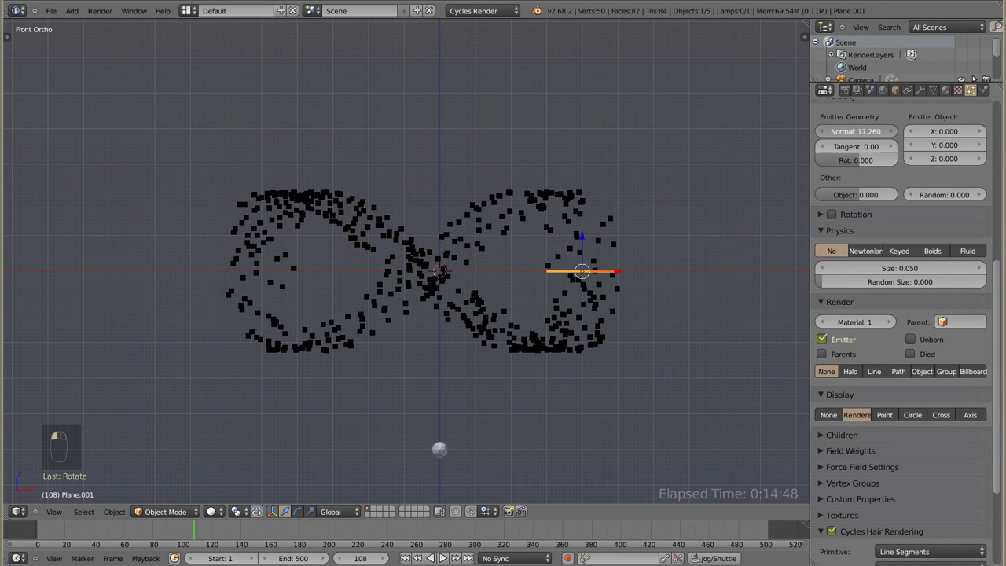
right_click(580, 271)
left_click_drag(501, 196, 656, 286)
key("r")
left_click_drag(656, 285, 654, 210)
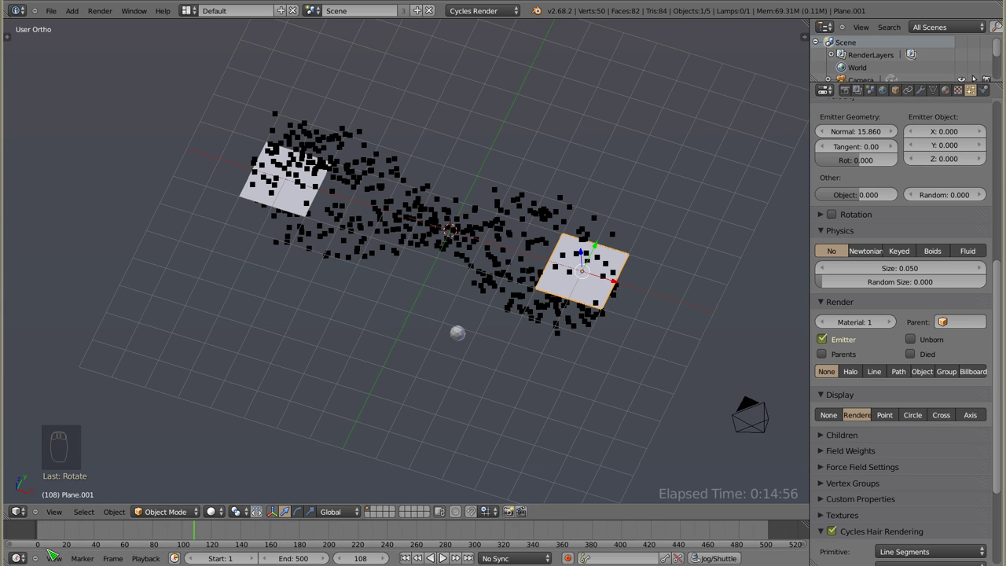
Play back from frame 88 to see the wider arcs, then return to frame 1.
left_click(40, 534)
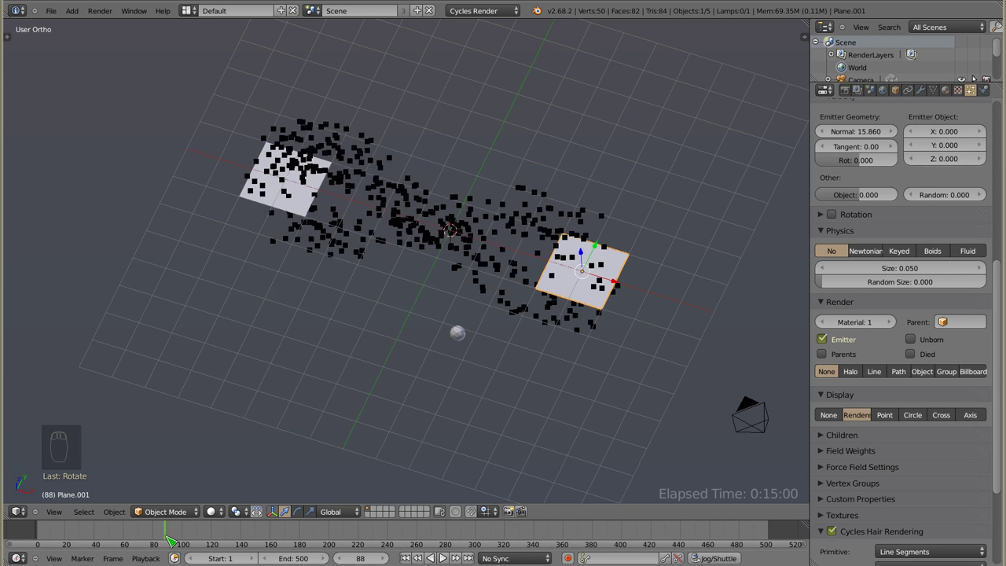
key("s")
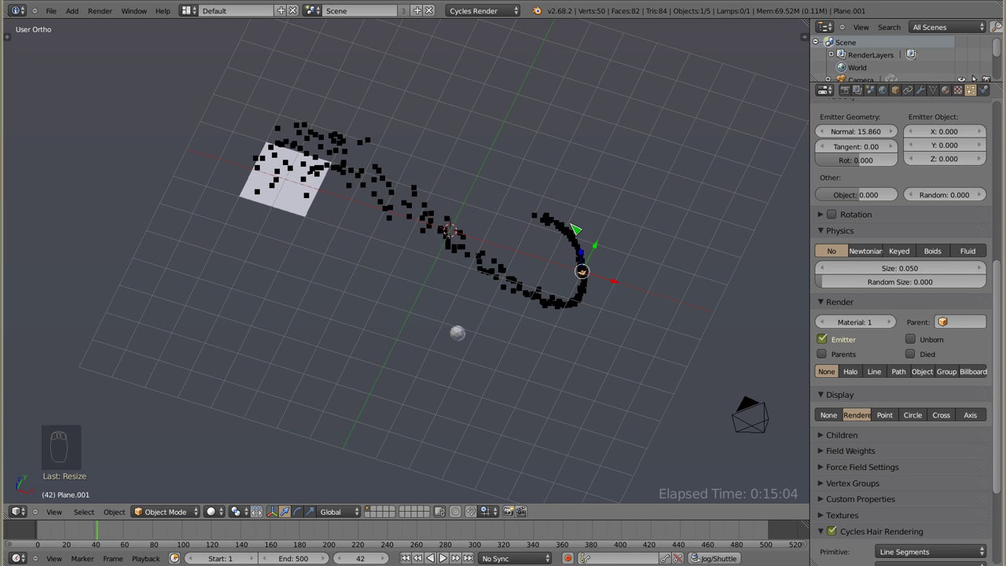
left_click_drag(407, 333, 56, 539)
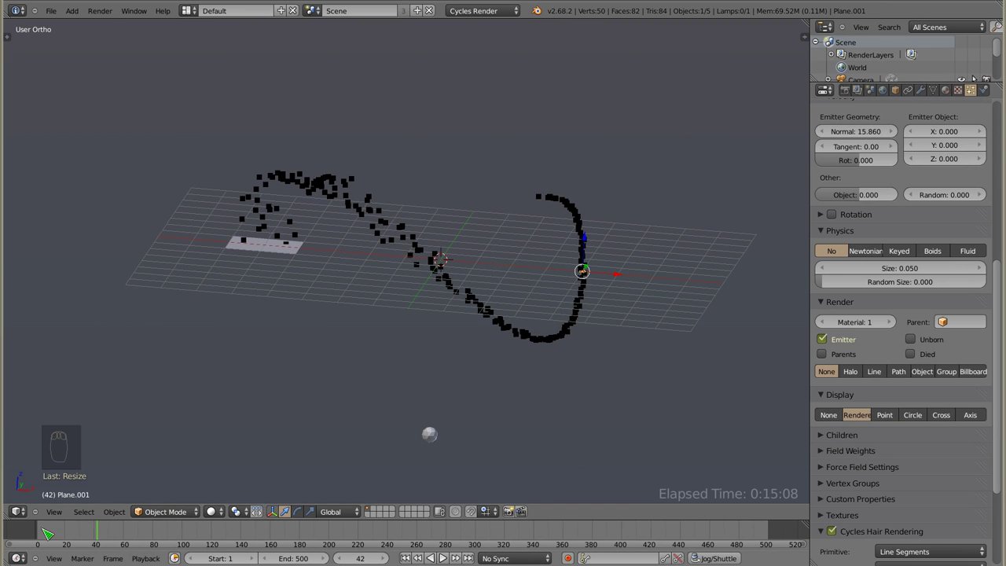
left_click(44, 533)
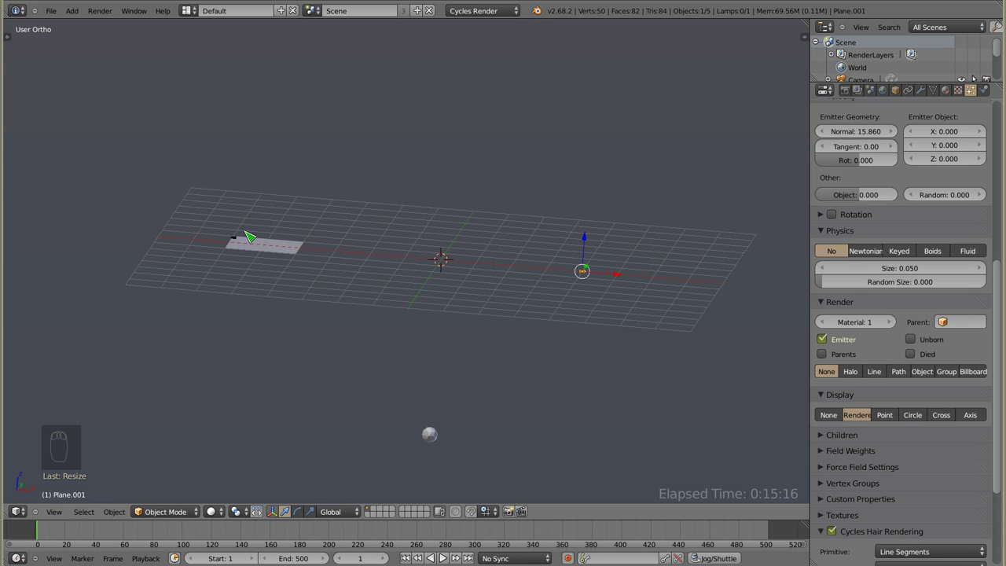
Set the icosphere's keyed particles to Loops 1 with Use Timing enabled, then return to the start frame.
right_click(433, 441)
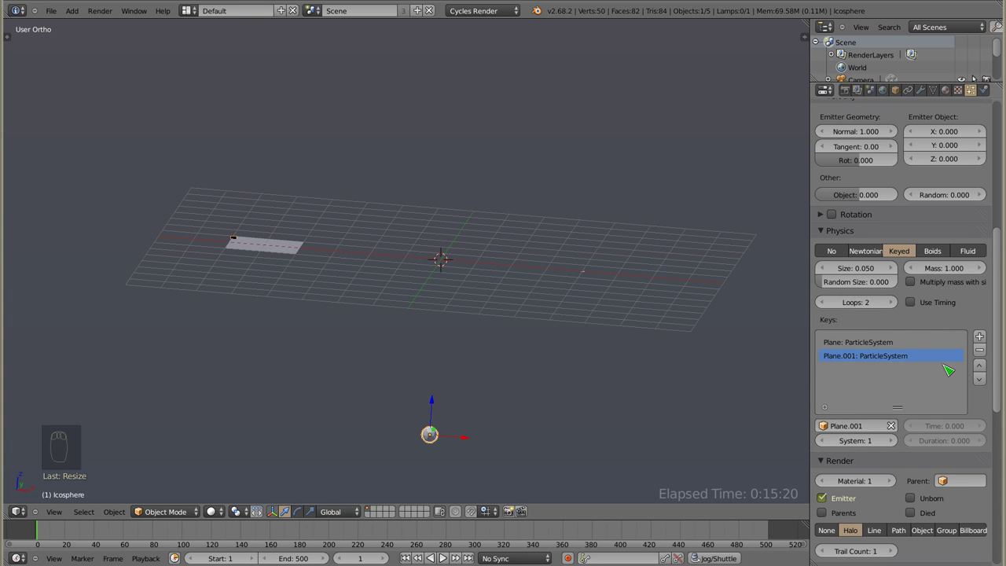
left_click_drag(826, 301, 230, 537)
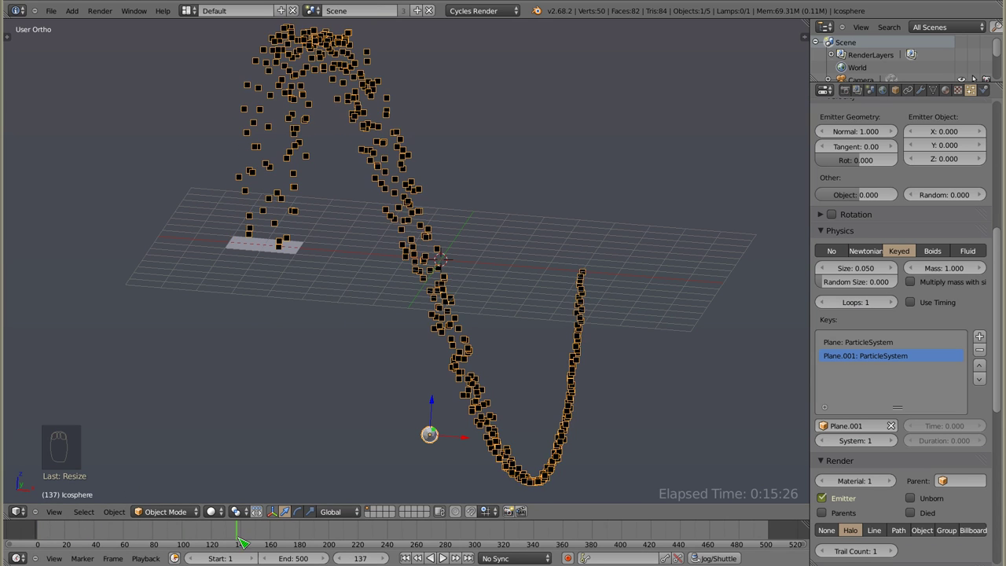
left_click_drag(434, 282, 914, 305)
left_click(914, 305)
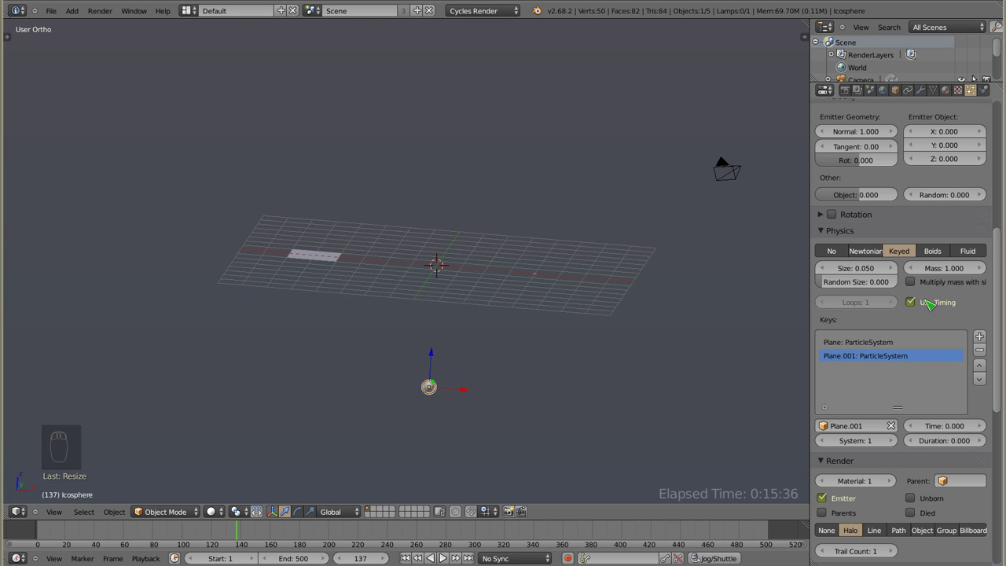
left_click_drag(881, 349, 886, 357)
Select the Plane.001 key, raise its Time to 20 and preview the particle trail from an early frame.
left_click(47, 535)
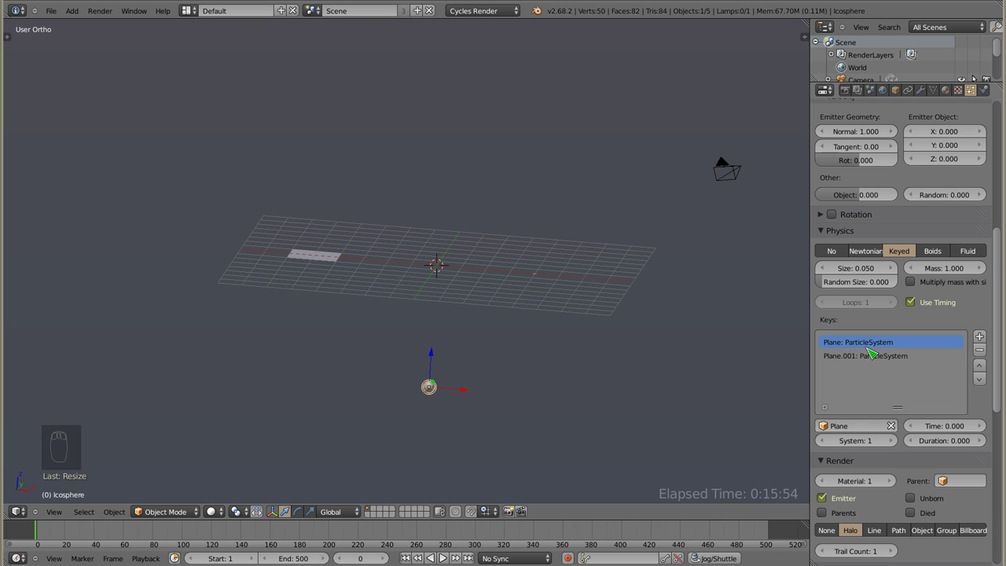
right_click(331, 260)
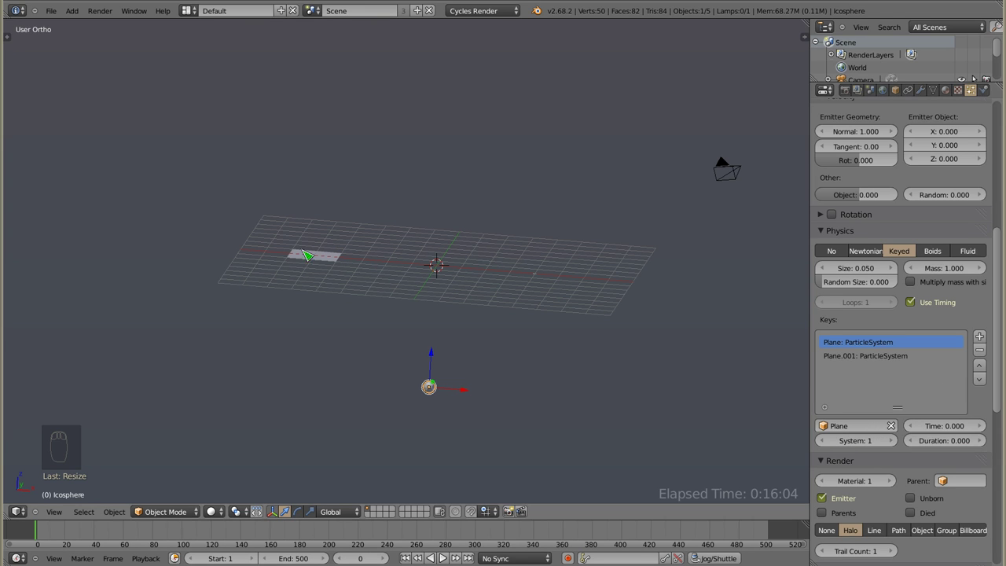
left_click(895, 361)
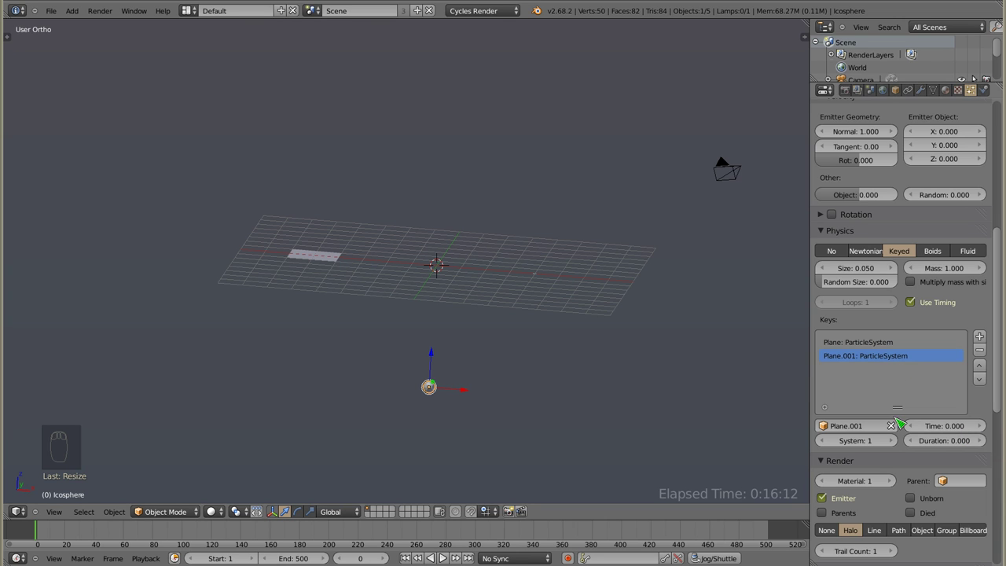
left_click(952, 430)
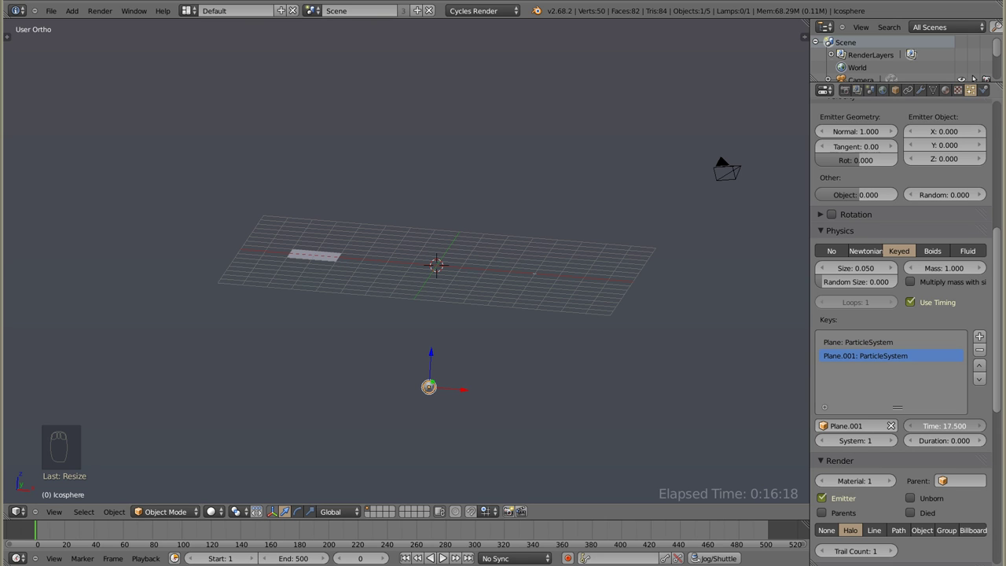
left_click(44, 528)
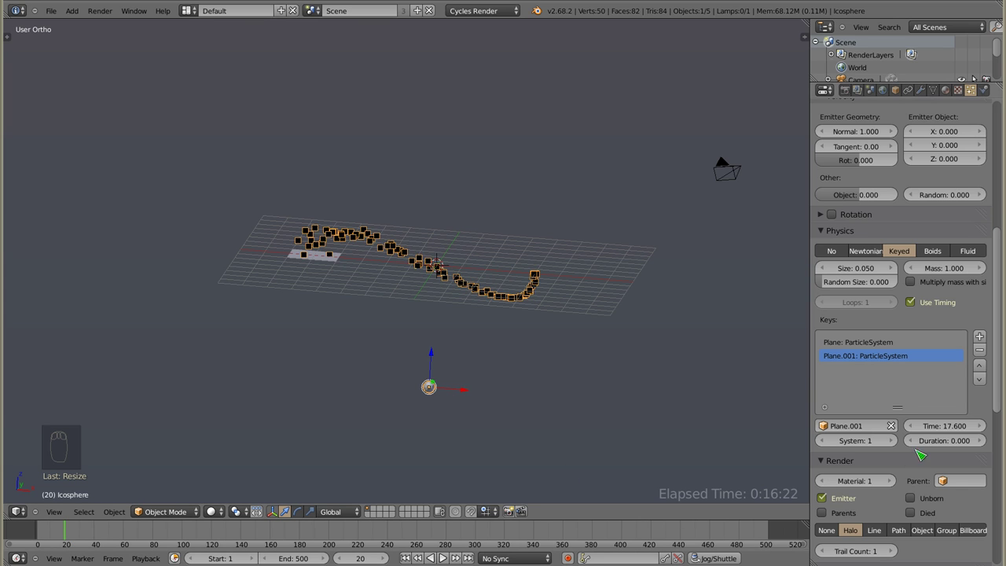
left_click(949, 422)
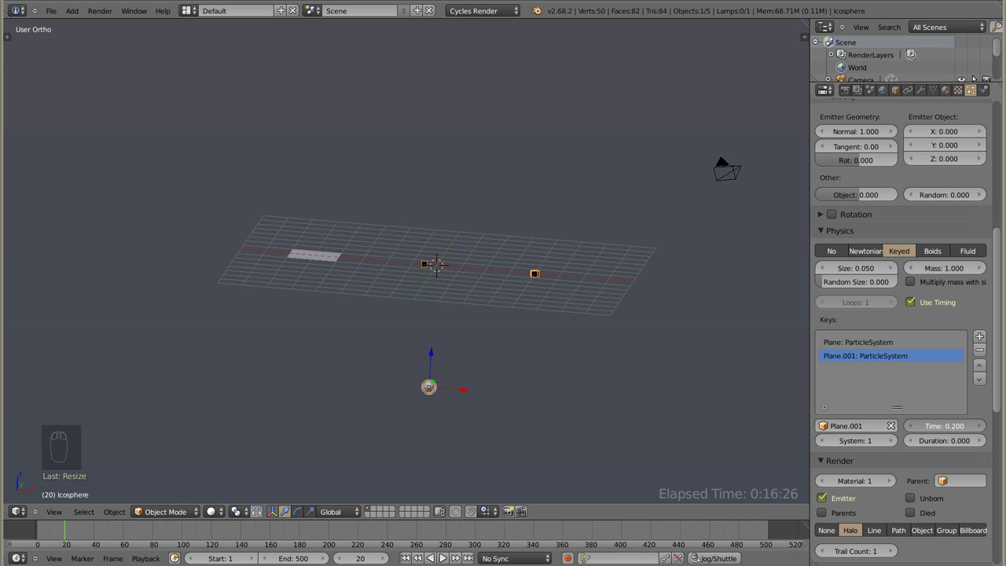
left_click_drag(549, 284, 120, 232)
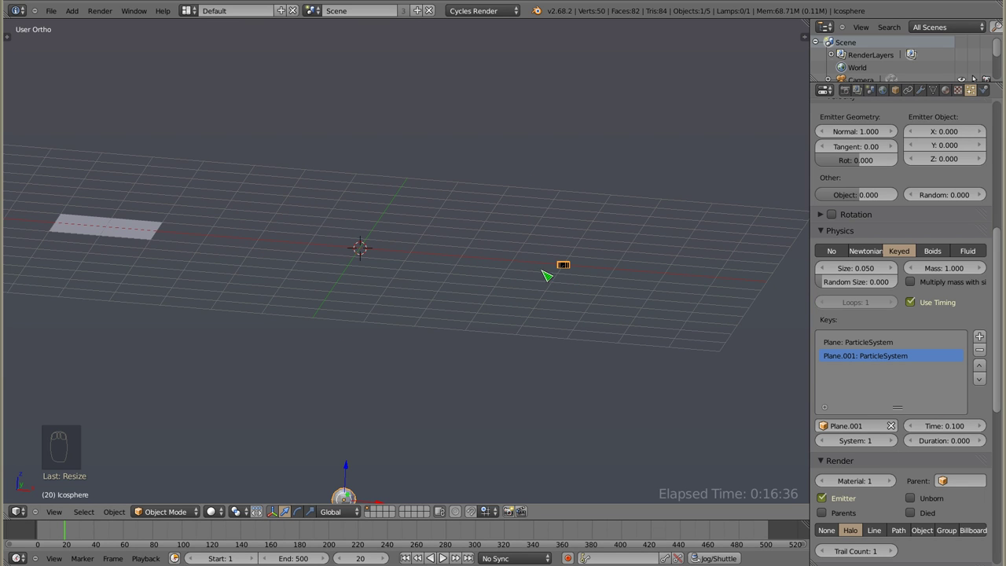
left_click(934, 423)
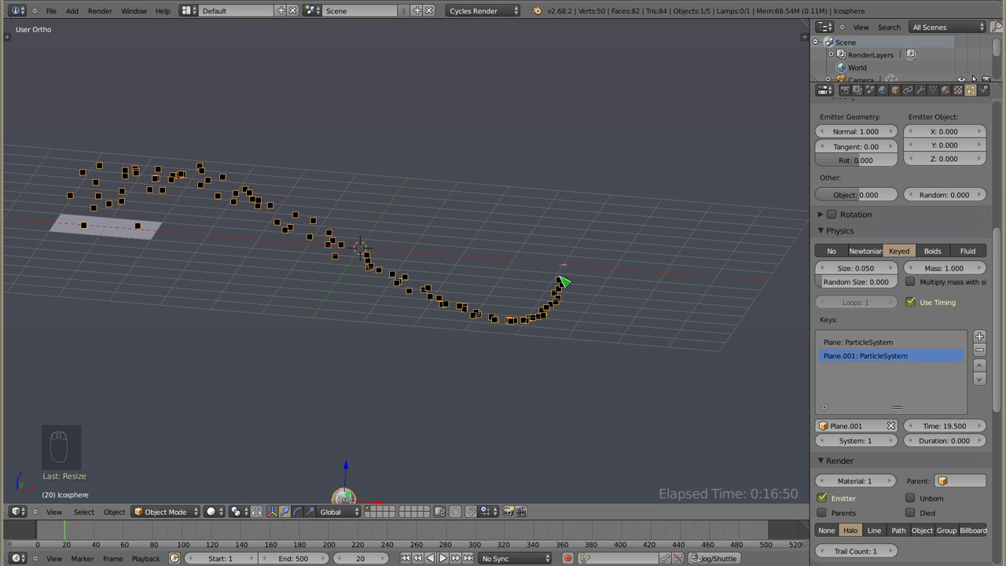
left_click(955, 428)
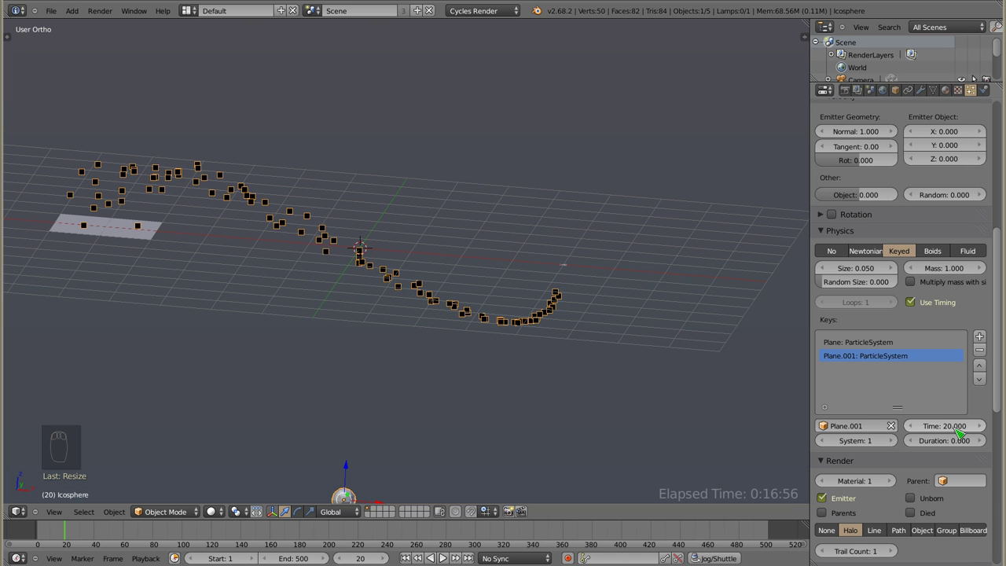
left_click_drag(398, 287, 36, 533)
left_click(40, 532)
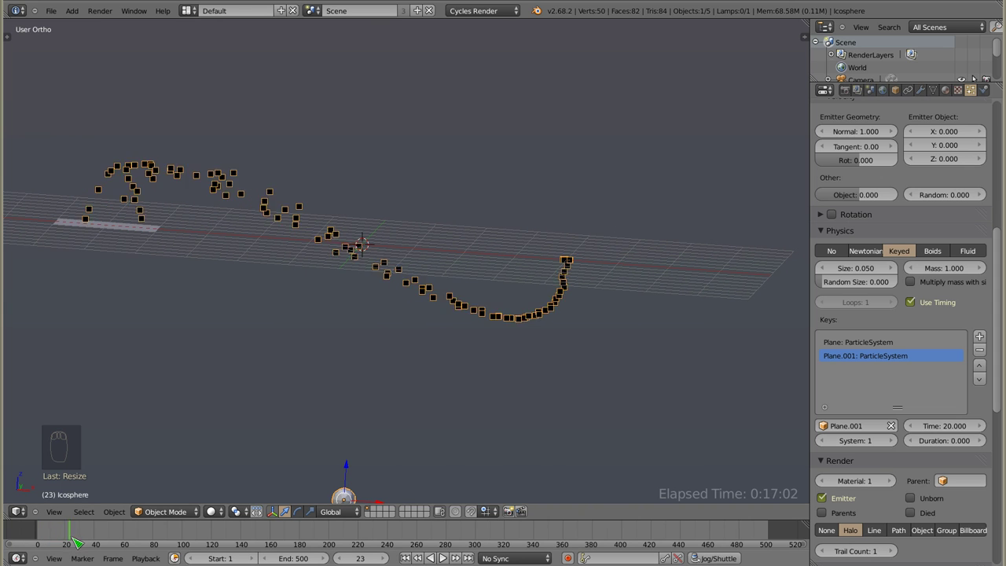
left_click_drag(102, 226, 635, 268)
left_click(55, 533)
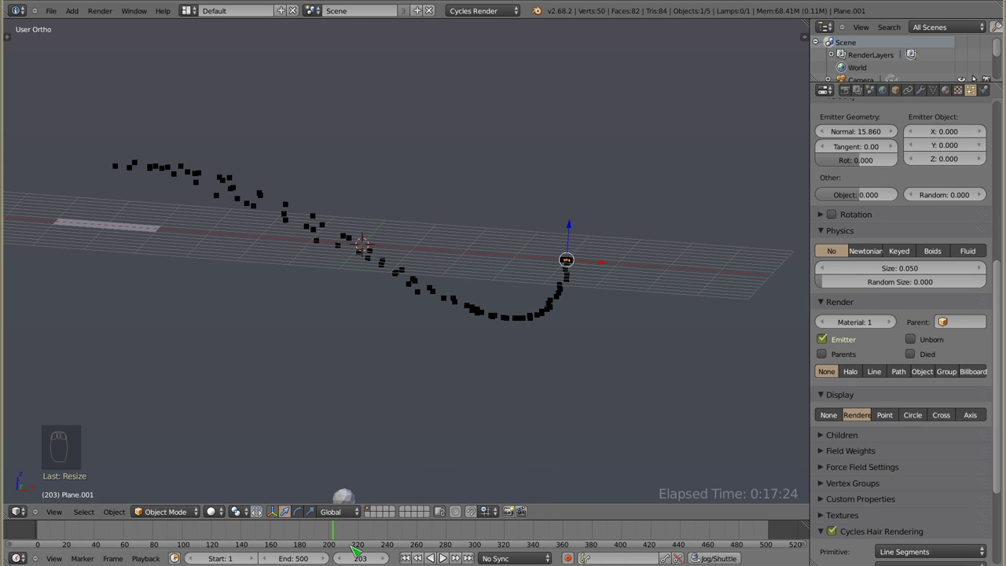
left_click(333, 531)
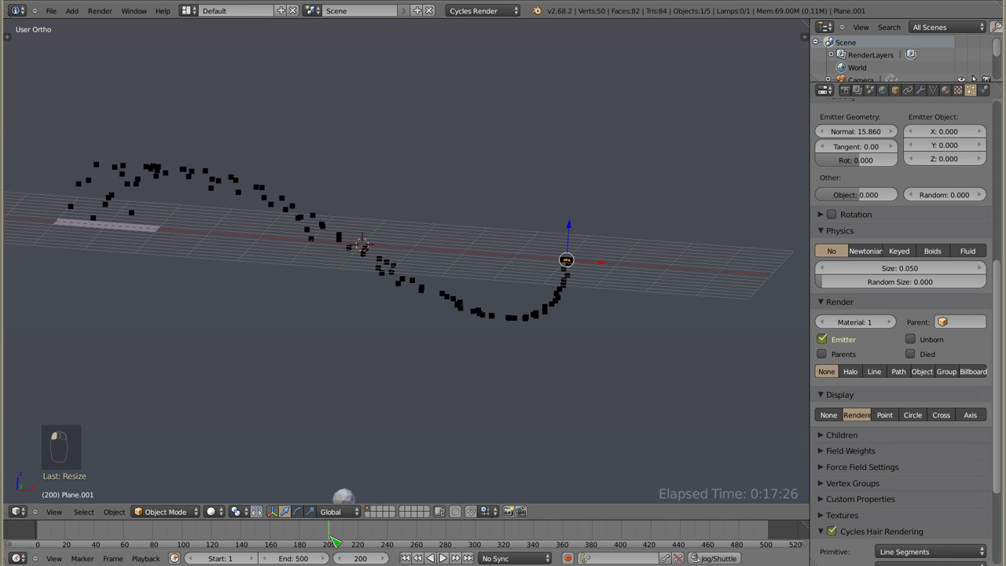
right_click(342, 496)
left_click_drag(384, 442, 98, 249)
left_click_drag(886, 286, 864, 297)
left_click(865, 289)
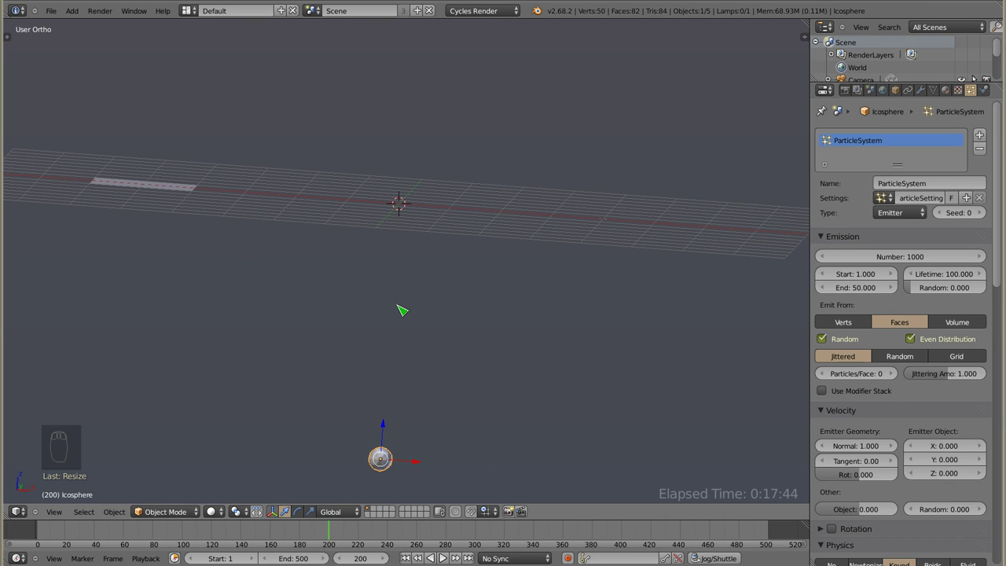
Preview playback, then shorten the icosphere's Emission End to 9.3.
left_click(39, 531)
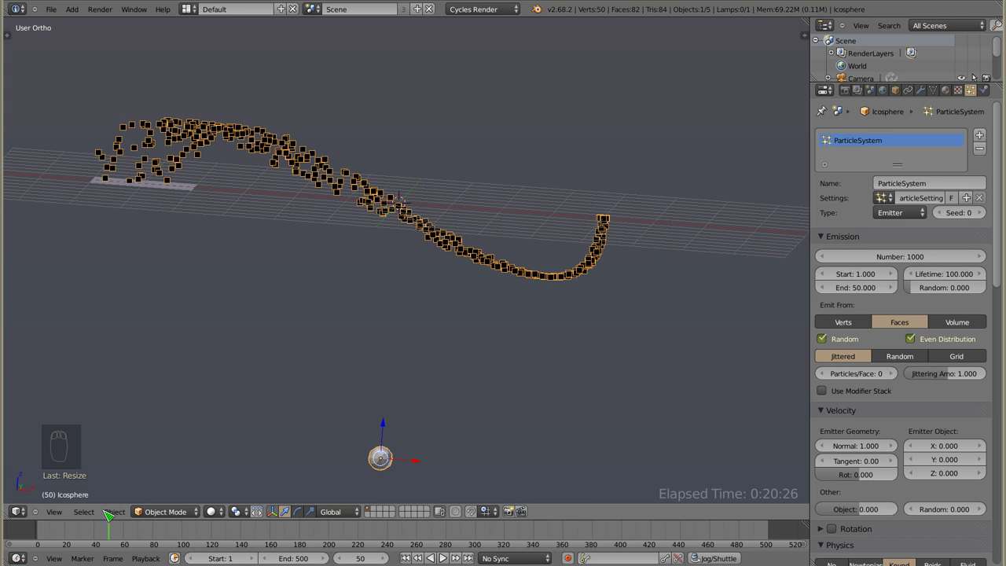
left_click(111, 528)
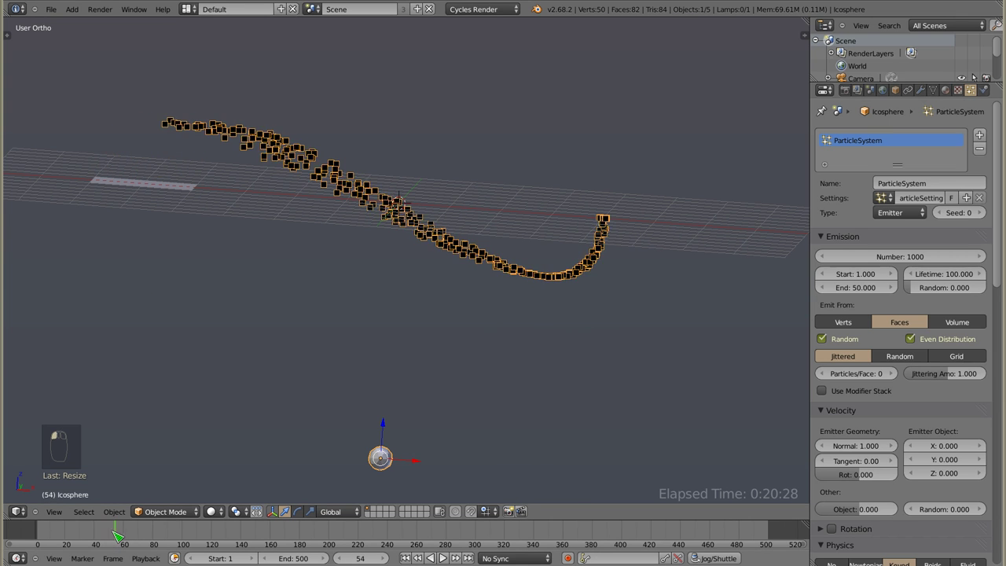
left_click(862, 291)
left_click(43, 531)
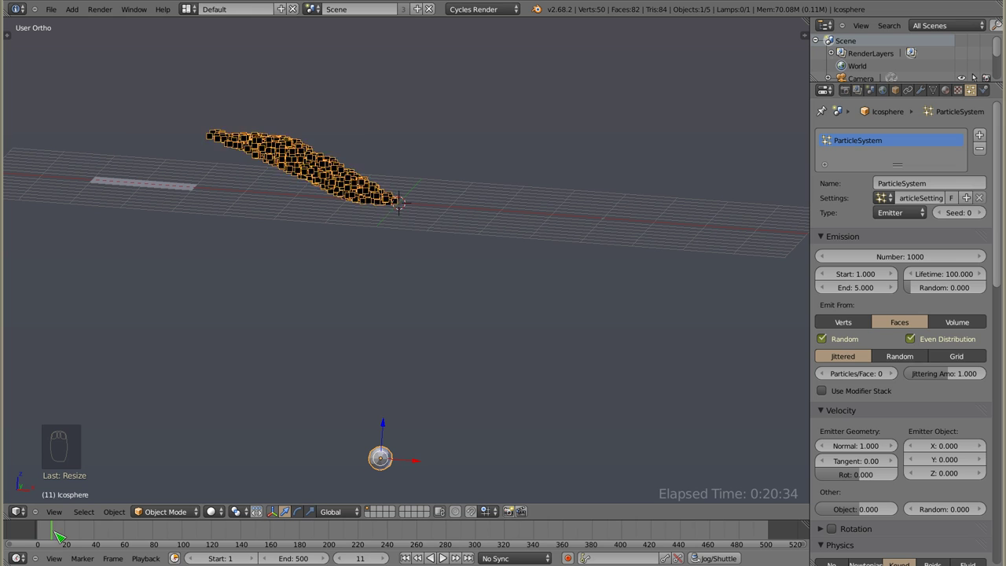
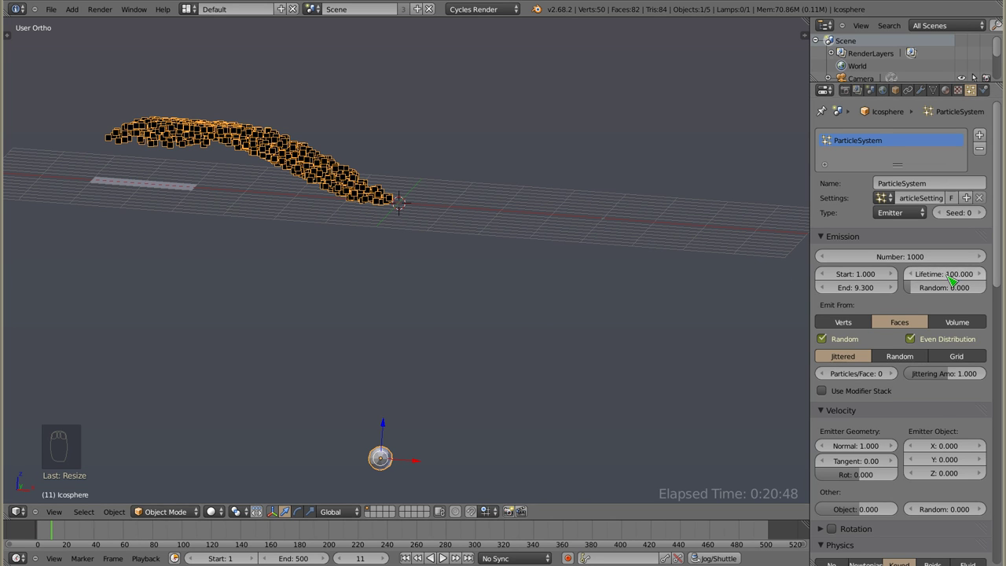
Try the Plane.001 key Time at 10, restore it to 20 and zoom out over the whole scene.
left_click_drag(892, 375, 929, 499)
left_click(947, 515)
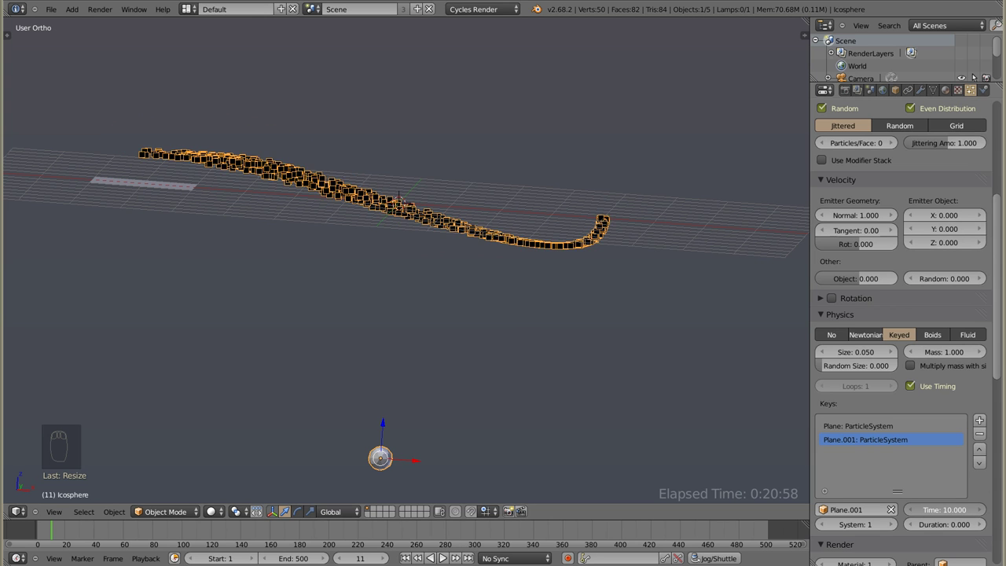
left_click_drag(353, 214, 426, 259)
left_click_drag(377, 232, 883, 532)
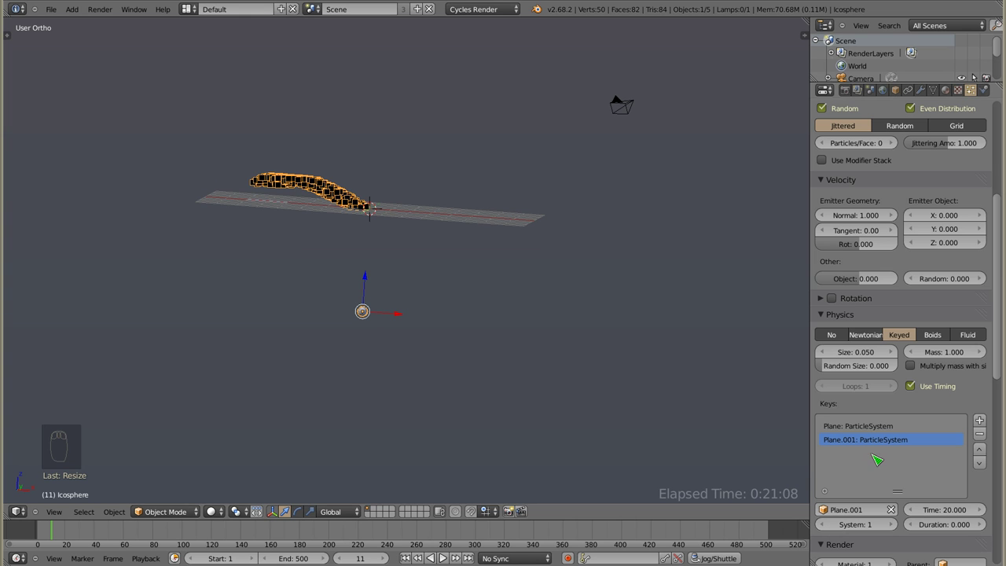
left_click_drag(938, 343, 953, 155)
left_click(988, 139)
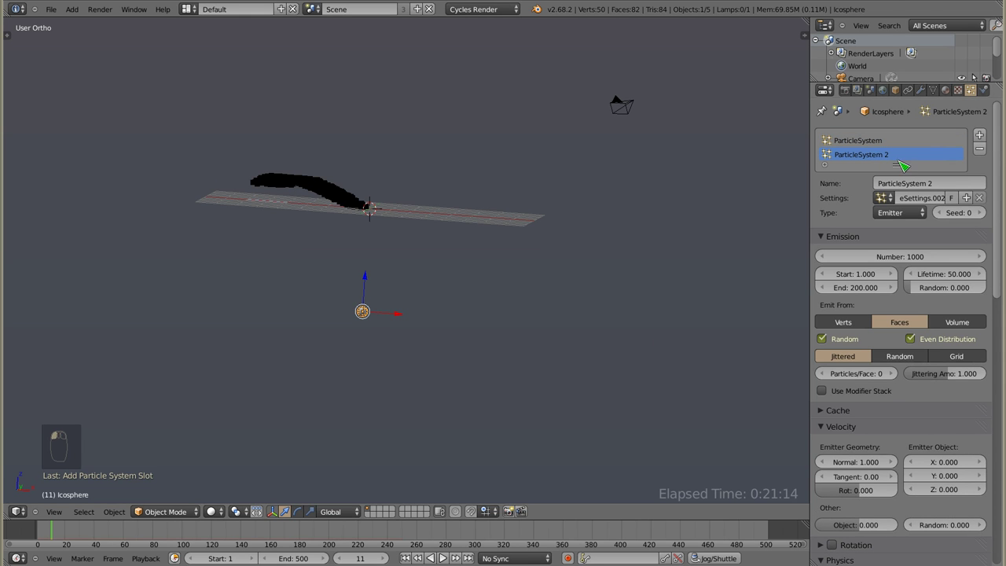
key("alt+a")
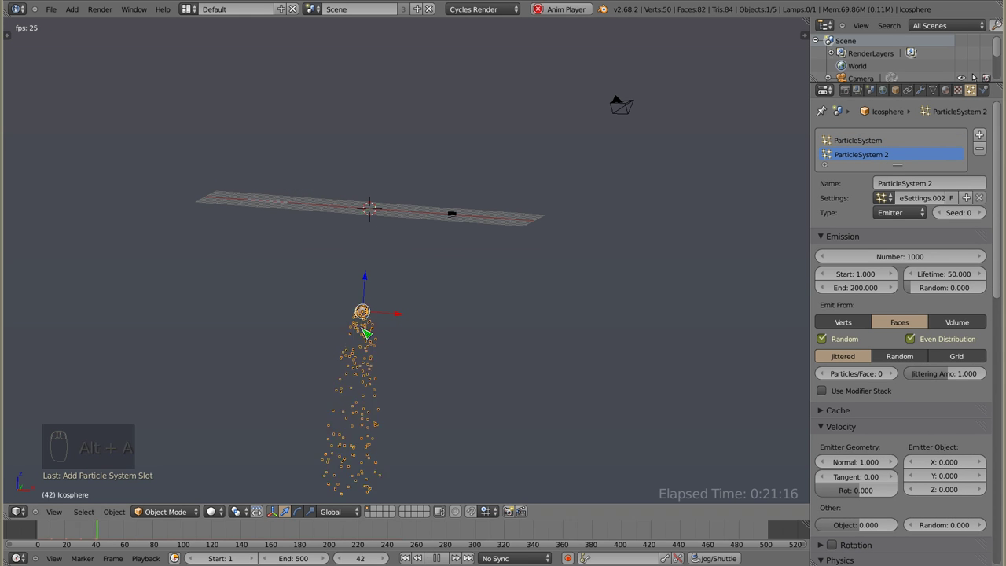
key("Escape")
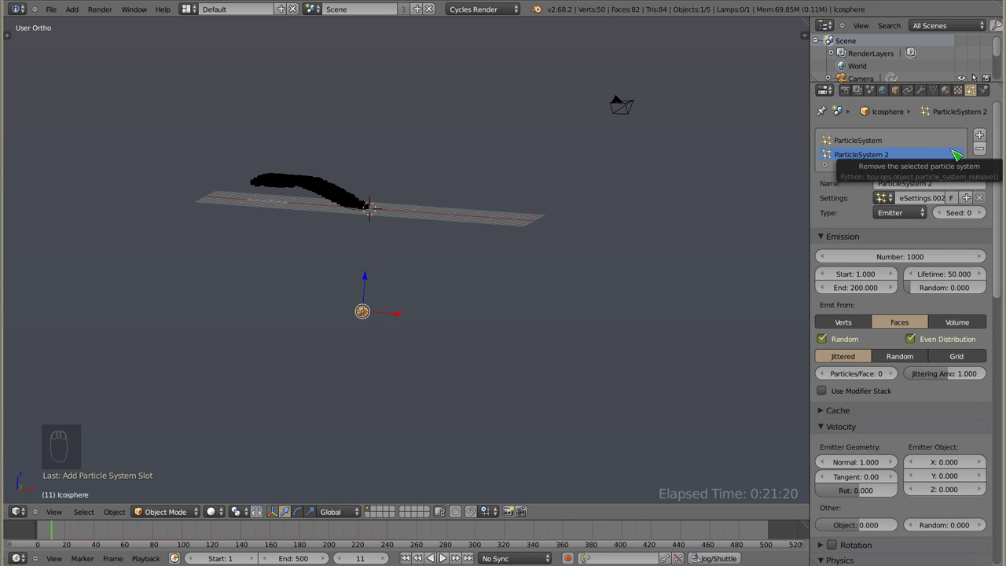
left_click(982, 148)
left_click_drag(868, 501, 861, 412)
left_click(864, 405)
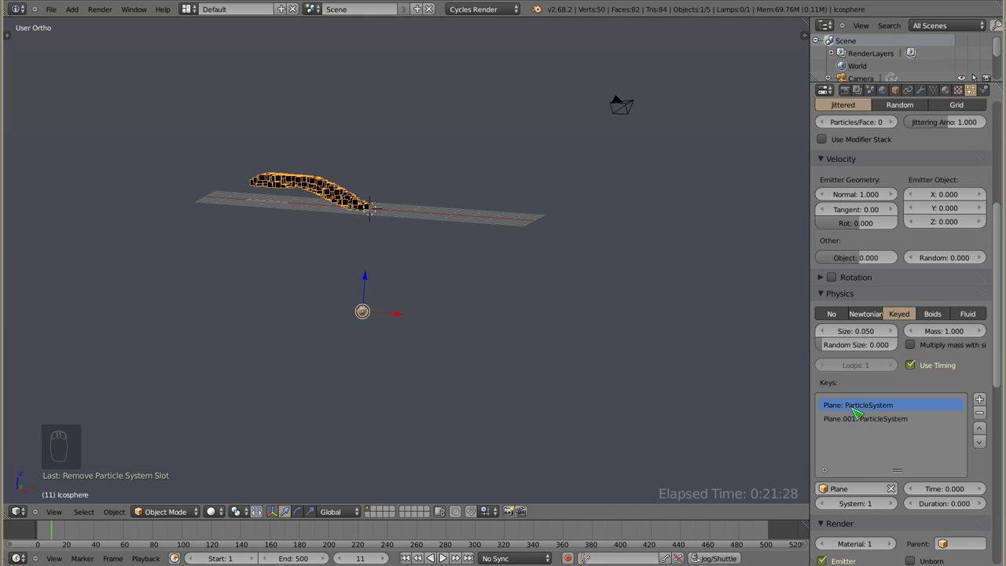
left_click(844, 419)
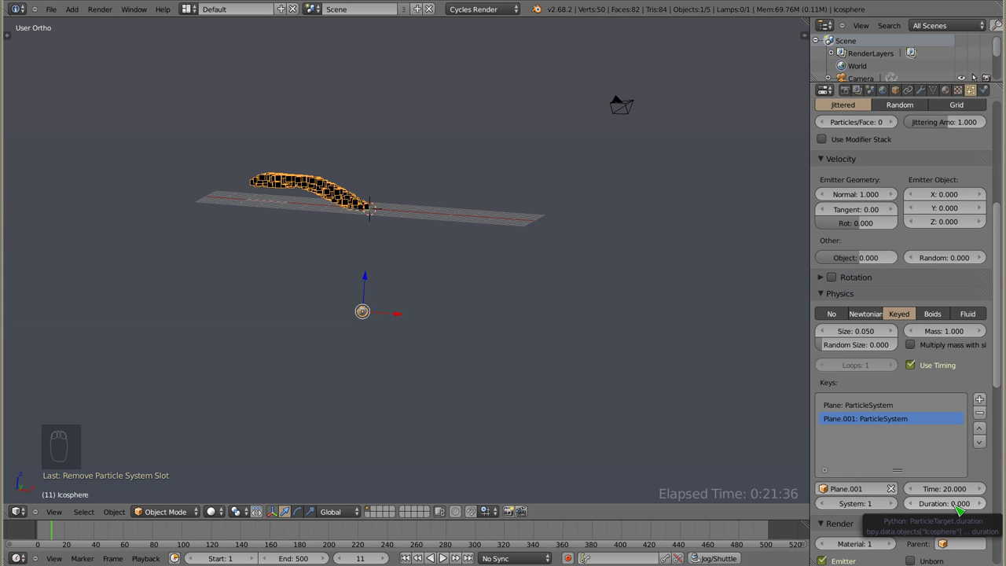
left_click_drag(873, 402, 965, 509)
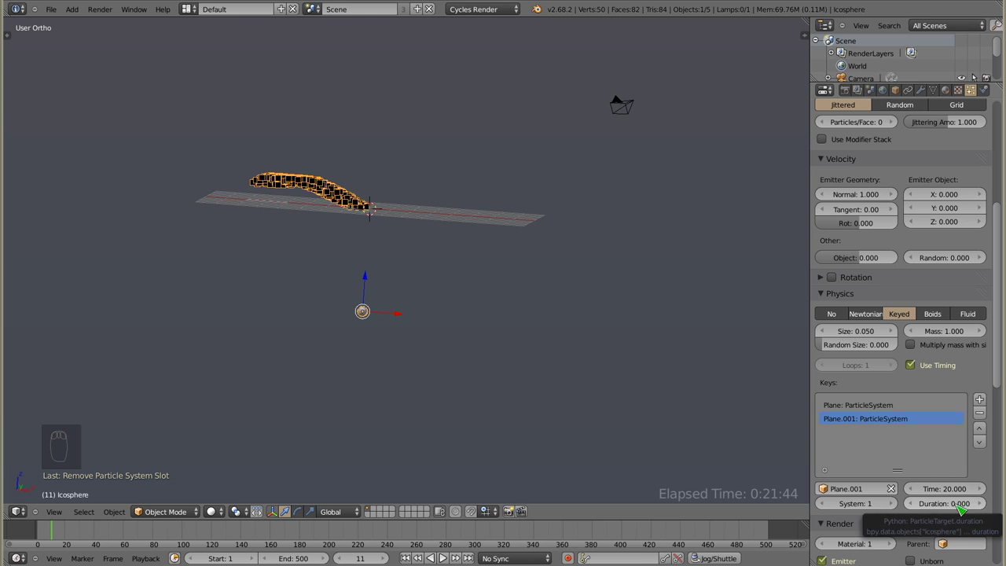
Duplicate the Plane.001 emitter into a third plane, Plane.002, moved further along the X axis.
right_click(369, 208)
left_click_drag(314, 206, 456, 214)
right_click(456, 214)
left_click(476, 208)
right_click(255, 224)
key("shift+d")
left_click_drag(323, 323, 450, 232)
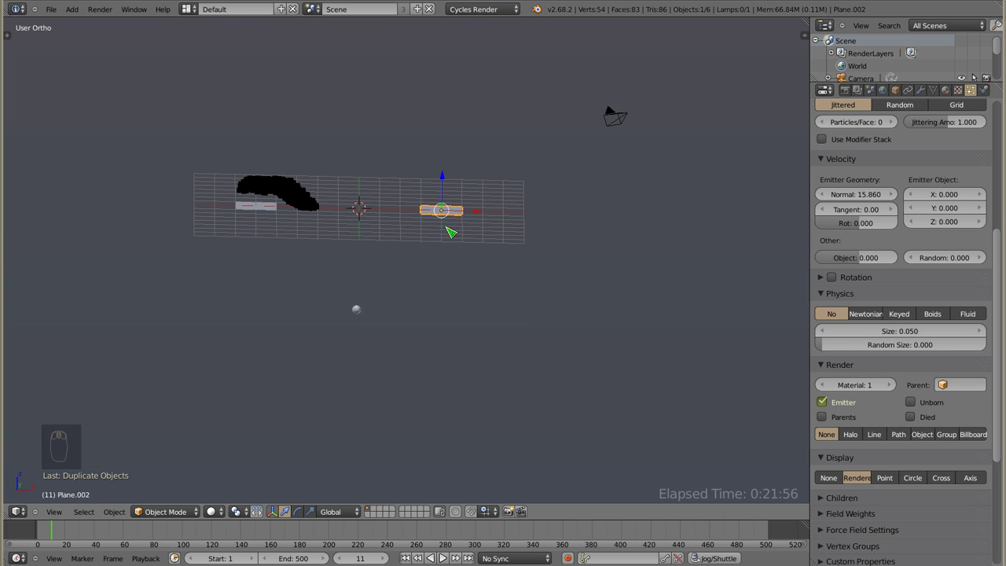
Select the new Plane.002 and return the timeline to frame 1.
right_click(358, 315)
left_click_drag(982, 404, 126, 536)
left_click(45, 532)
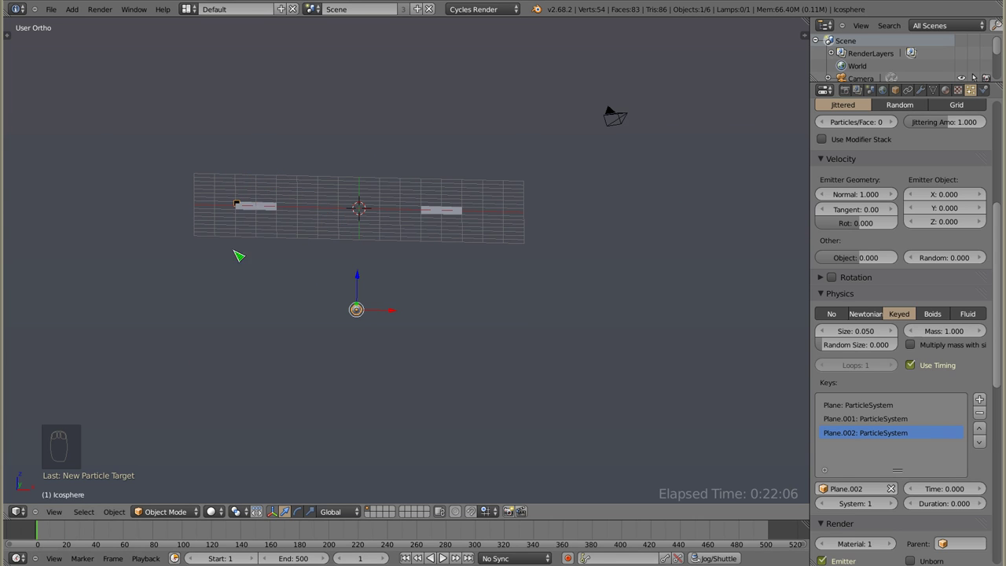
Scrub to frame 23, check the Time of each of the icosphere's three plane keys, and start editing Plane.002's Time.
left_click(39, 531)
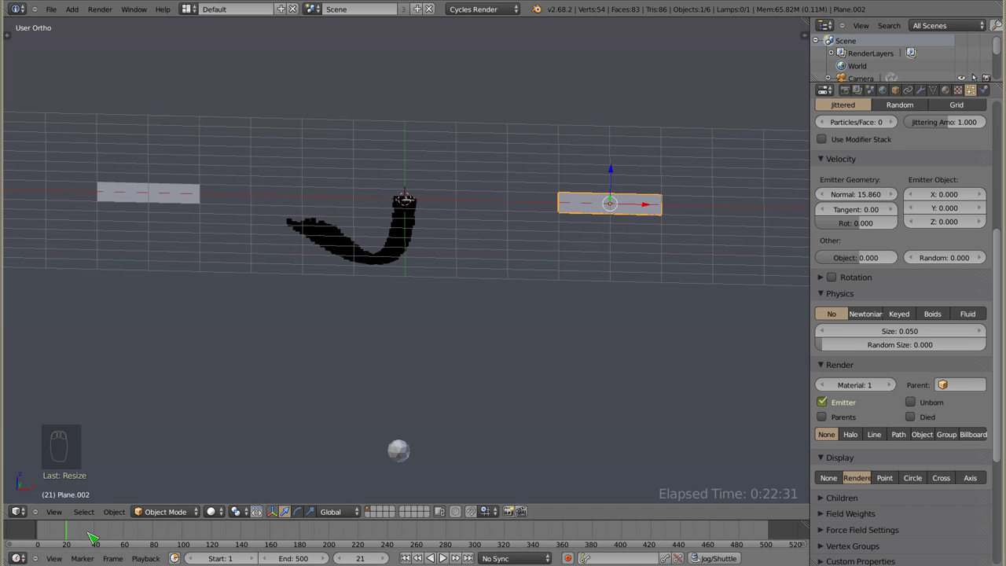
left_click(73, 534)
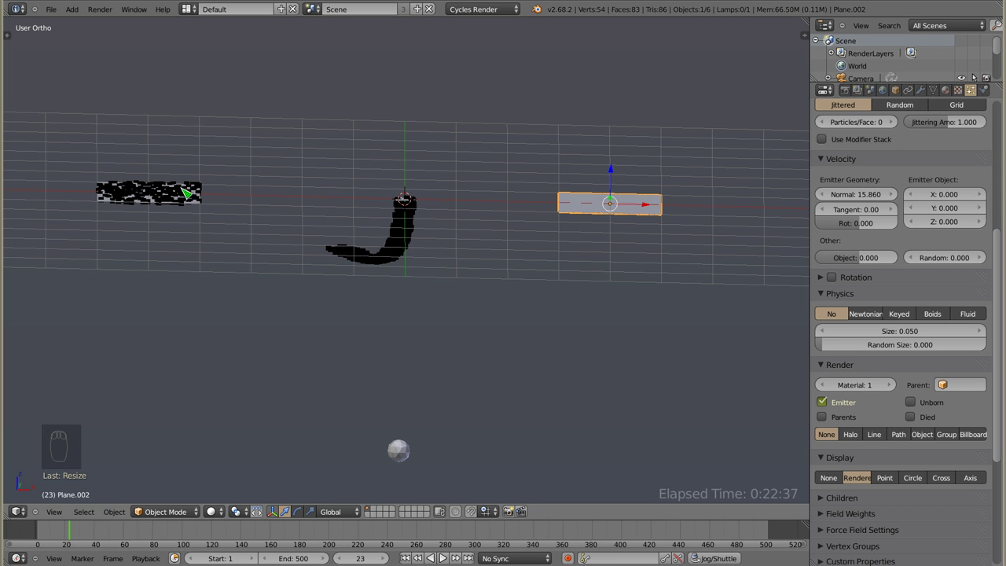
right_click(405, 459)
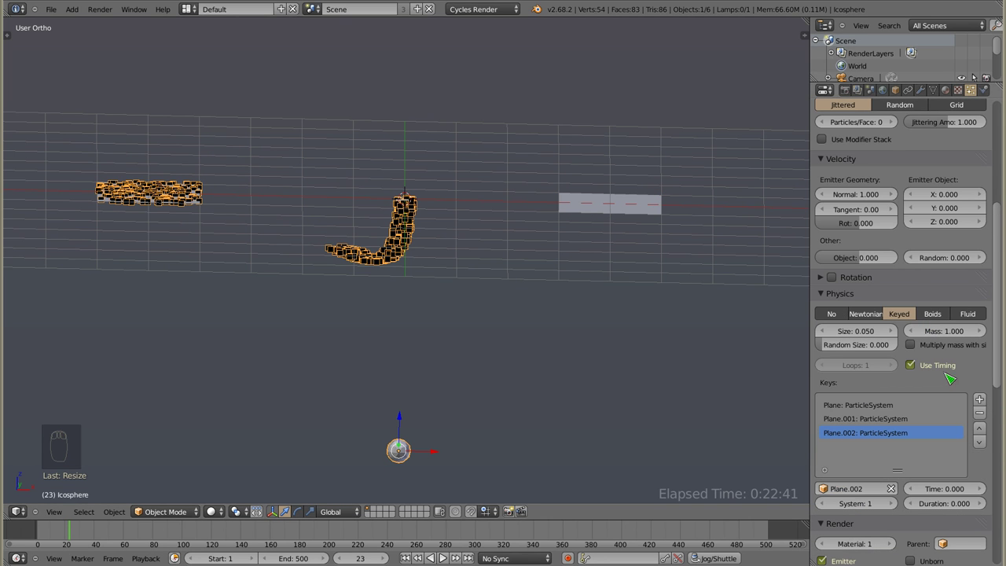
left_click(876, 416)
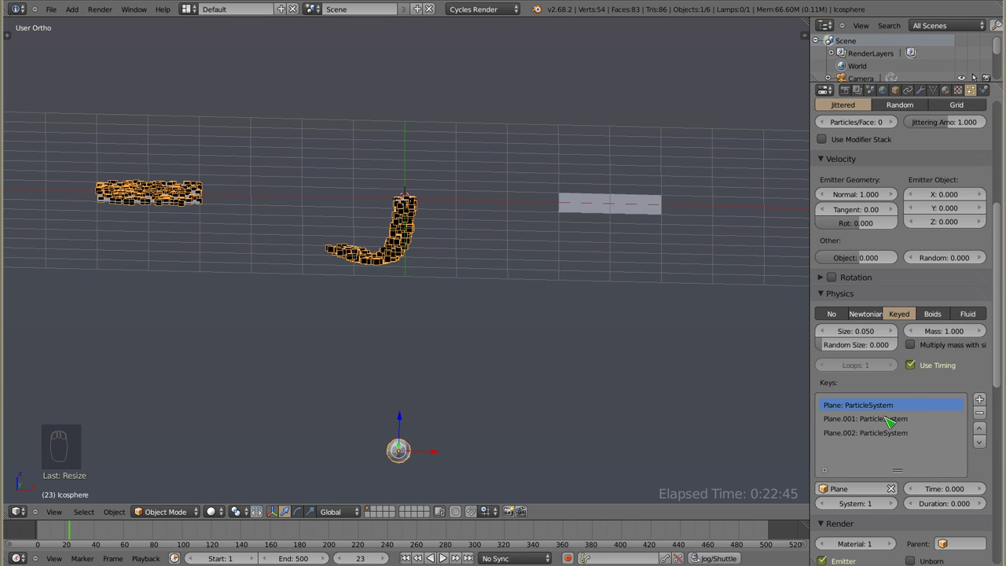
left_click(882, 422)
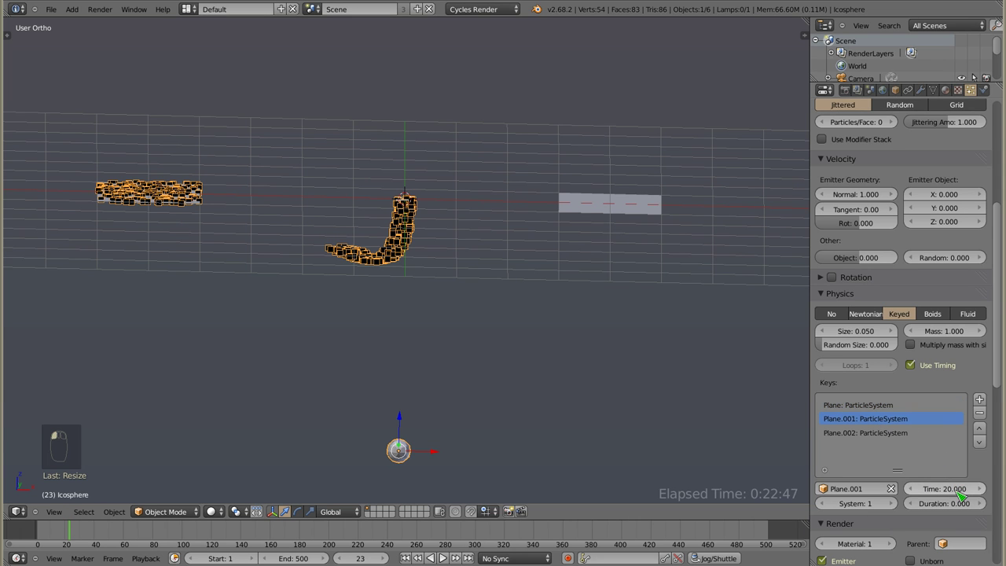
left_click(881, 435)
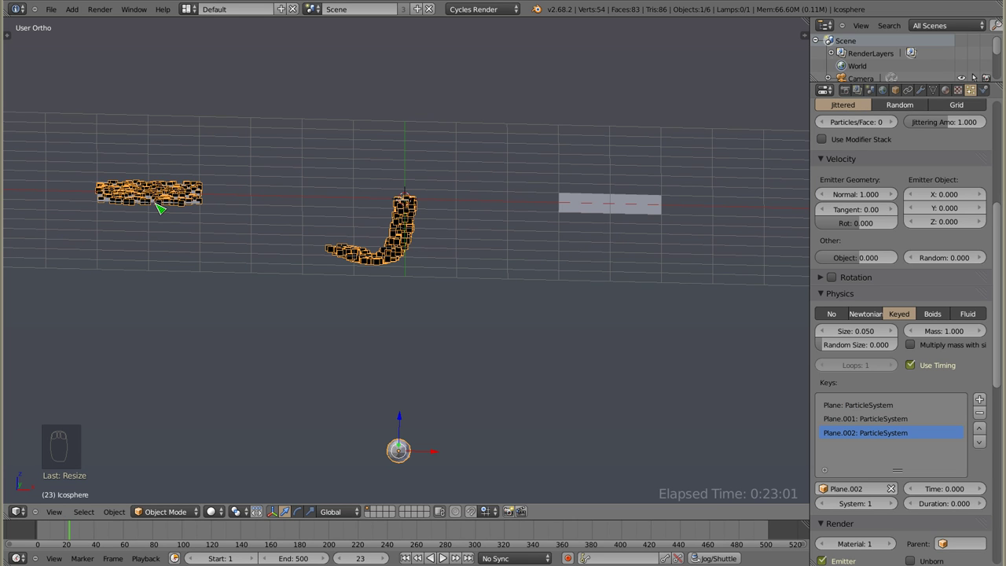
left_click(941, 485)
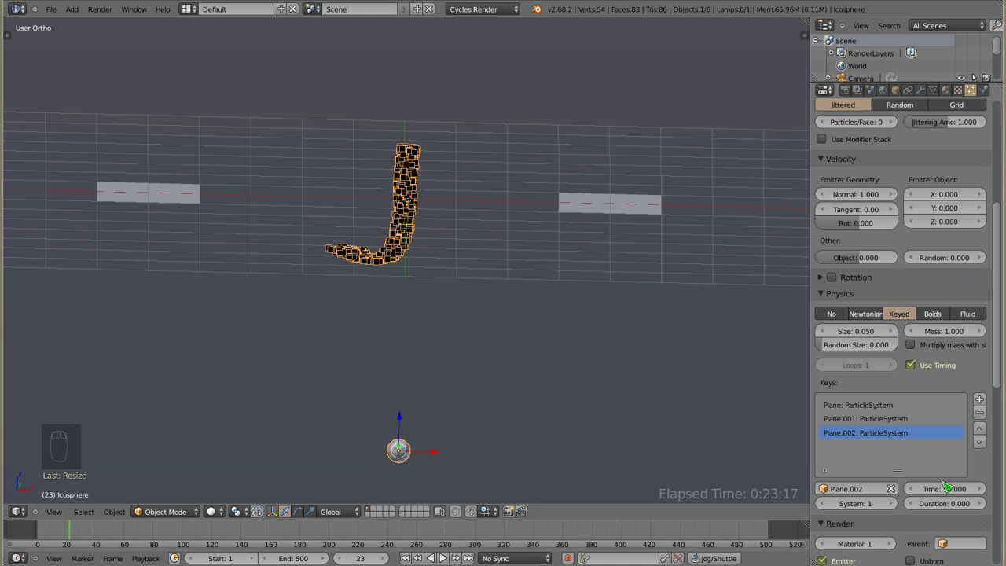
Set the Plane.002 key Time to 50, jump near frame 50 and orbit to view the planes edge-on.
left_click_drag(443, 247, 100, 532)
left_click(72, 531)
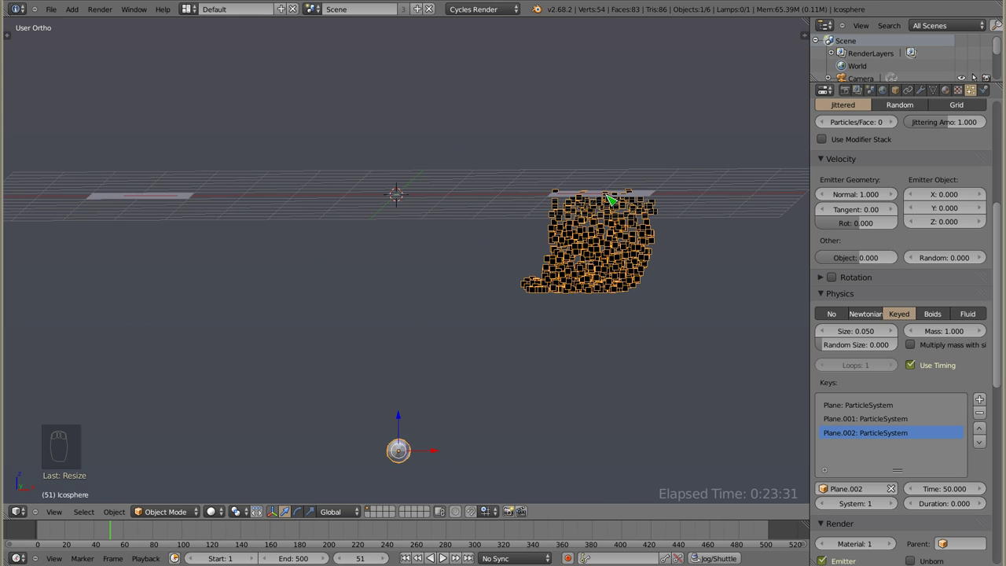
left_click_drag(424, 187, 430, 179)
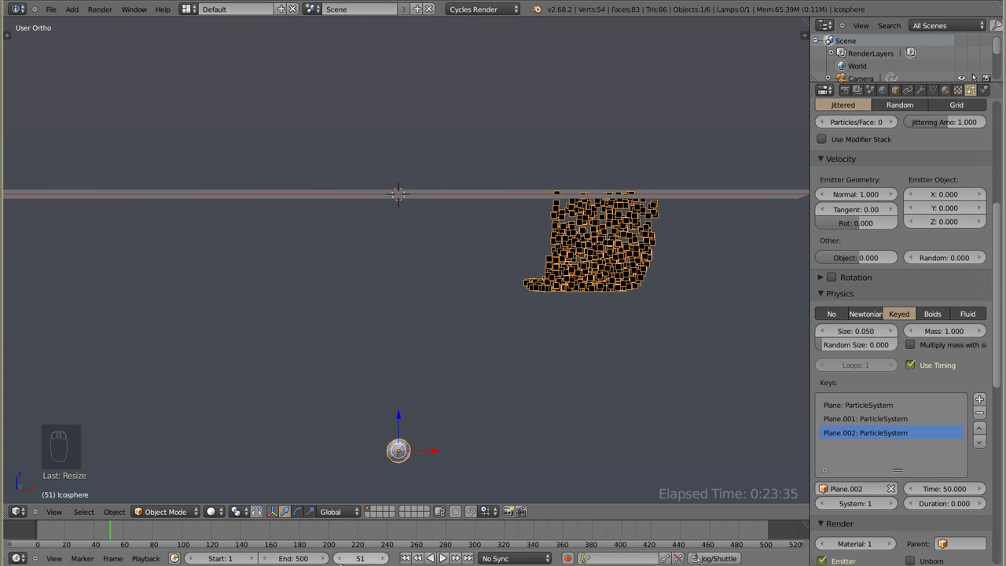
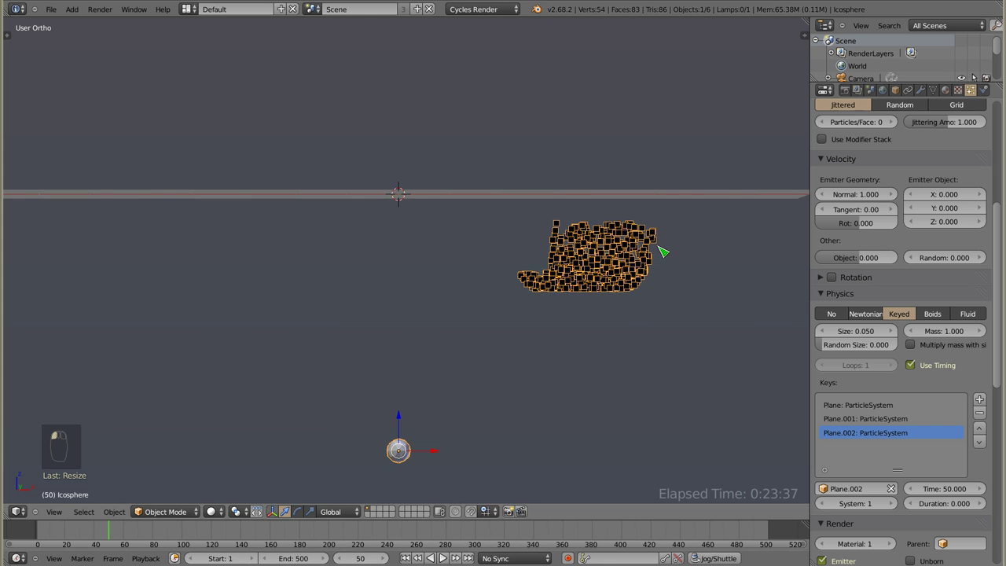
left_click_drag(391, 231, 397, 198)
left_click(397, 198)
right_click(397, 199)
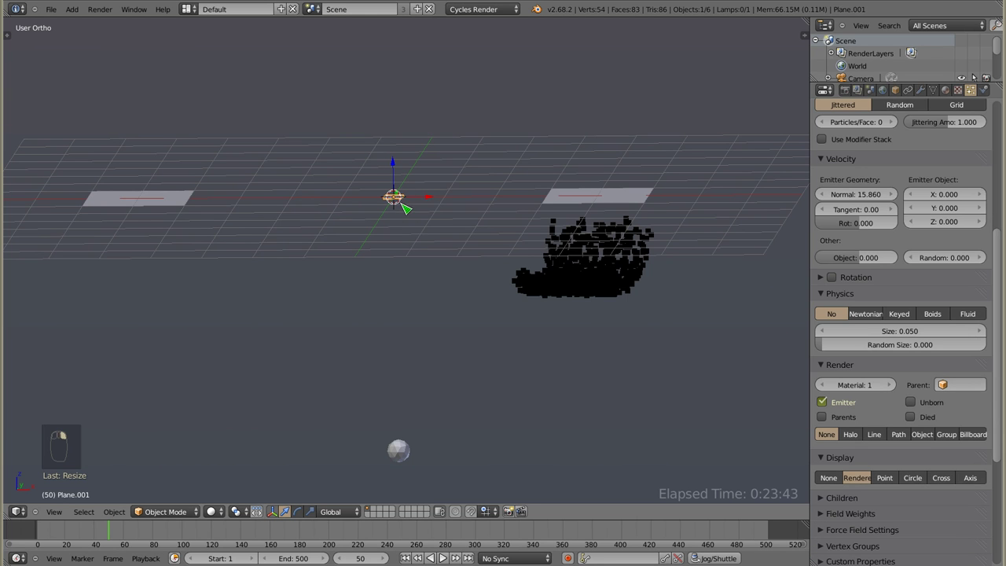
left_click_drag(652, 207, 396, 194)
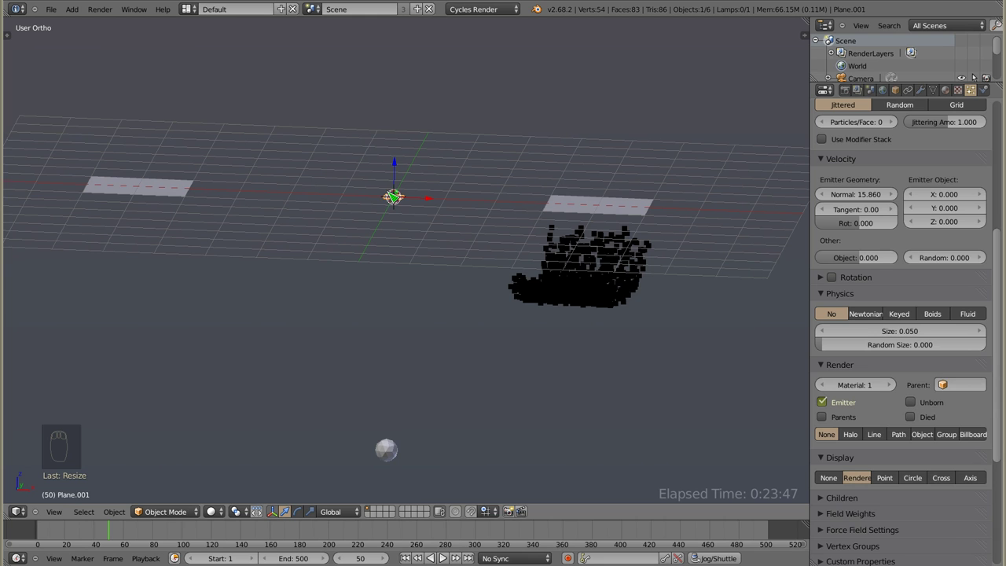
Reselect the icosphere, play the animation with Alt+A to check the keying, then stop near frame 2.
right_click(385, 460)
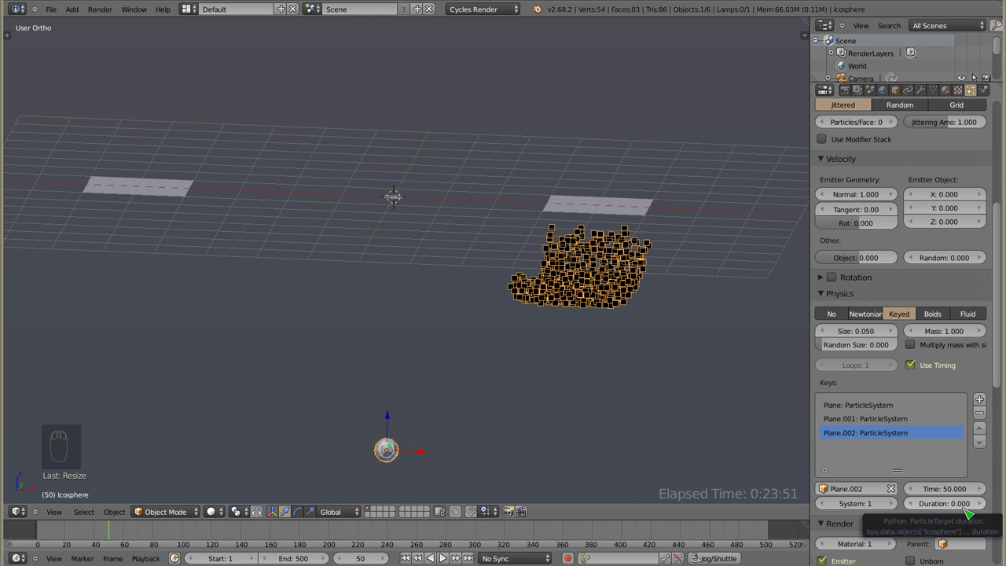
left_click_drag(940, 303, 967, 231)
left_click_drag(946, 427, 892, 318)
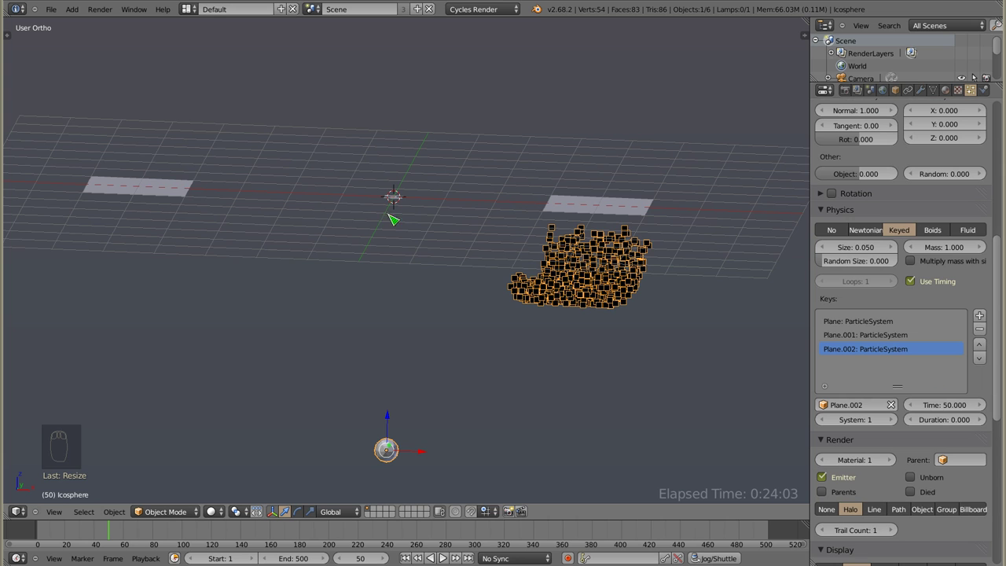
left_click_drag(408, 246, 44, 536)
left_click(44, 536)
key("alt+a")
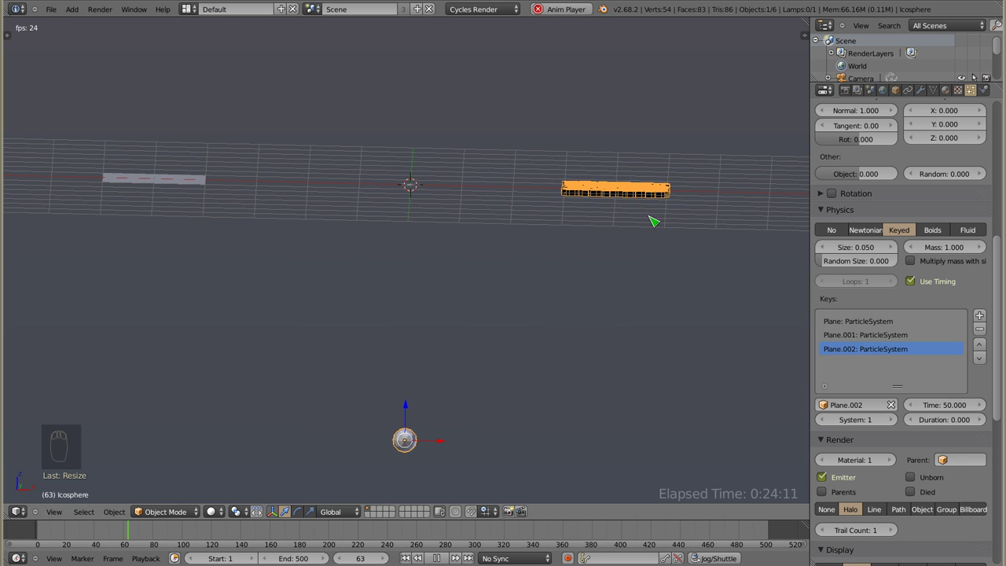
key("Escape")
key("alt+a")
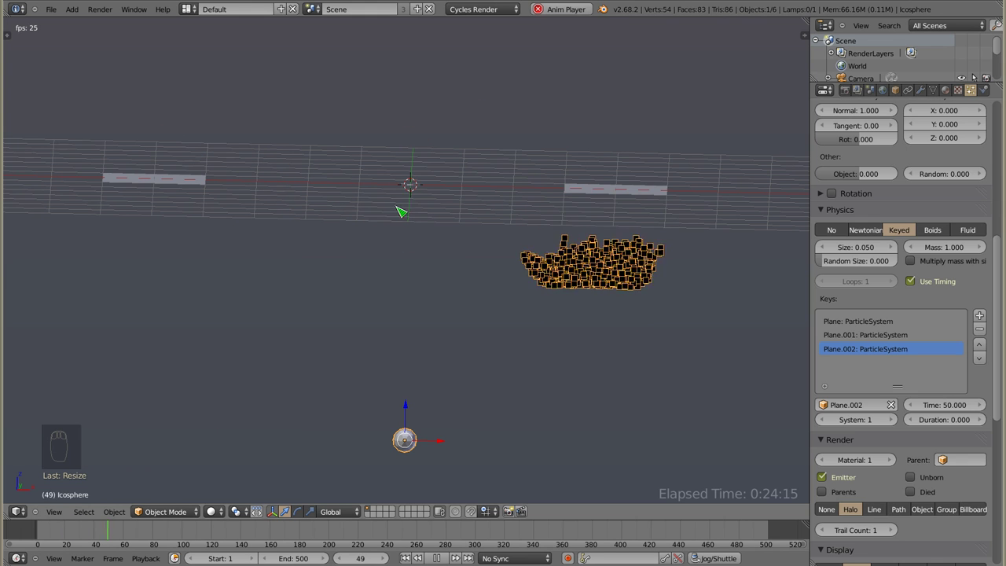
key("Escape")
right_click(413, 183)
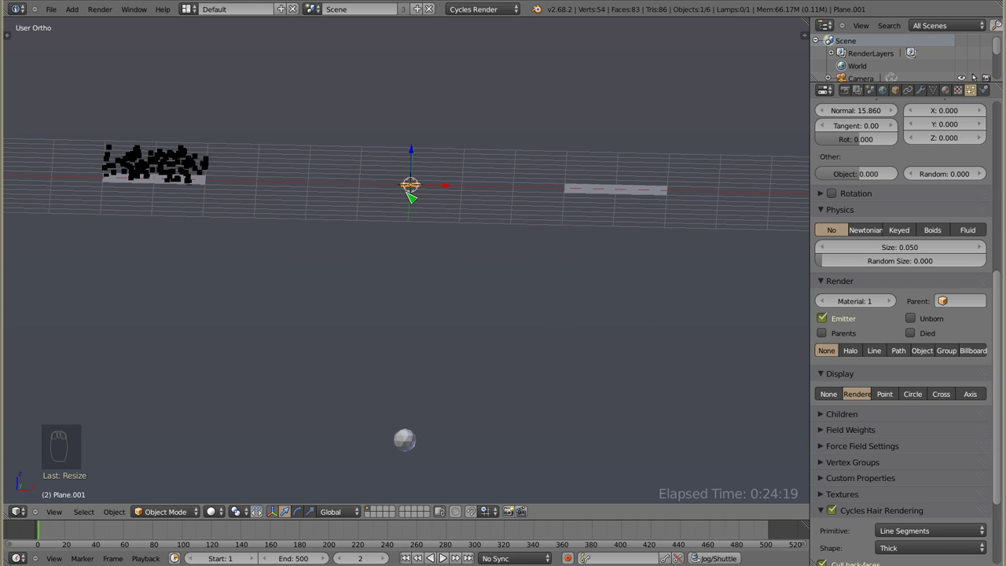
right_click(411, 445)
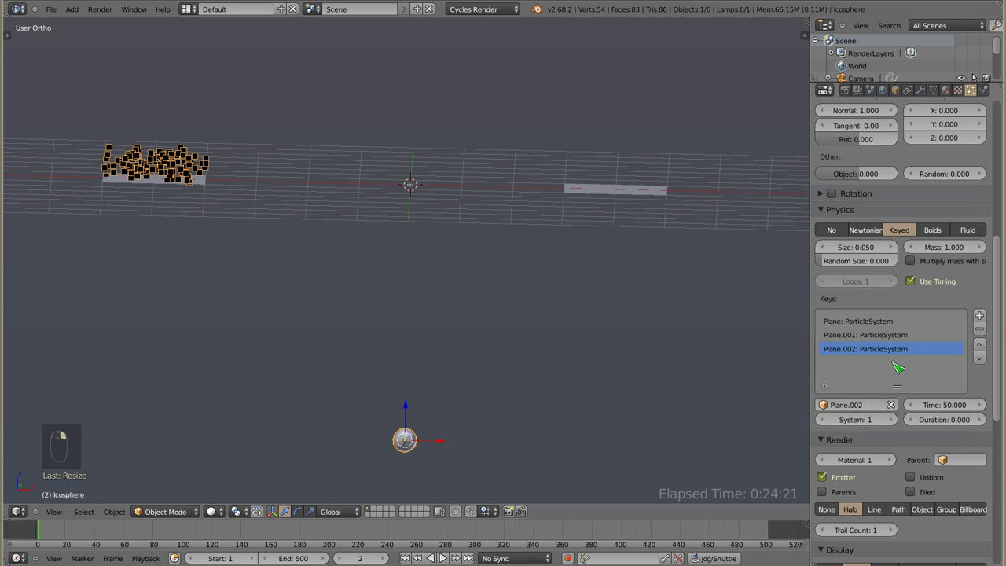
Give the Plane.001 key a Duration of 20 and play back the motion to check it.
left_click(865, 337)
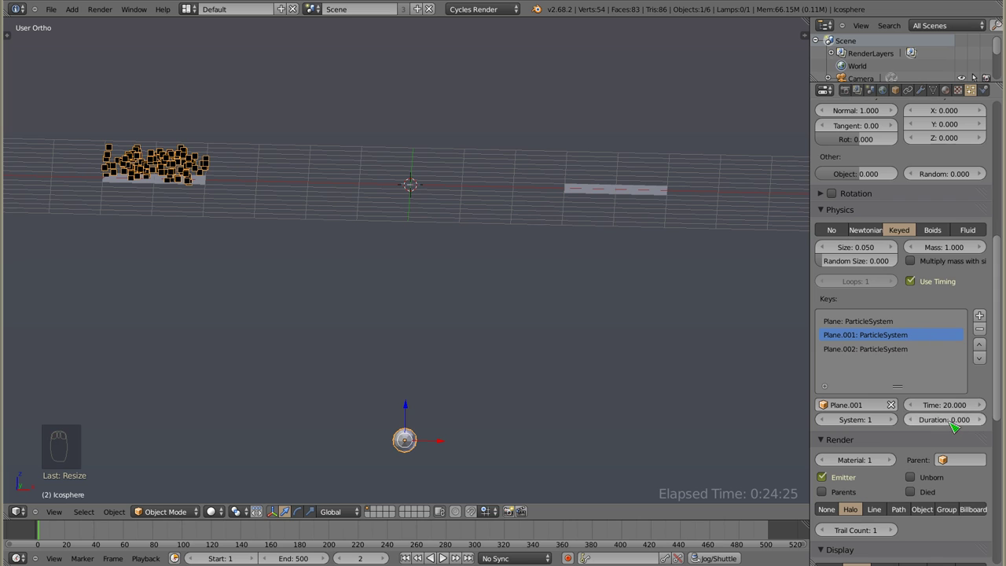
left_click(939, 418)
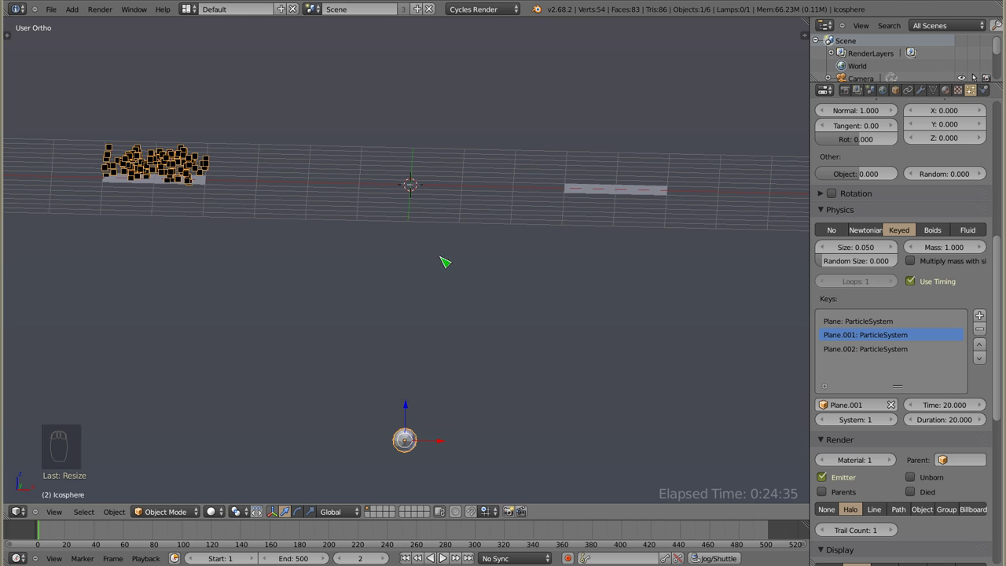
key("alt+a")
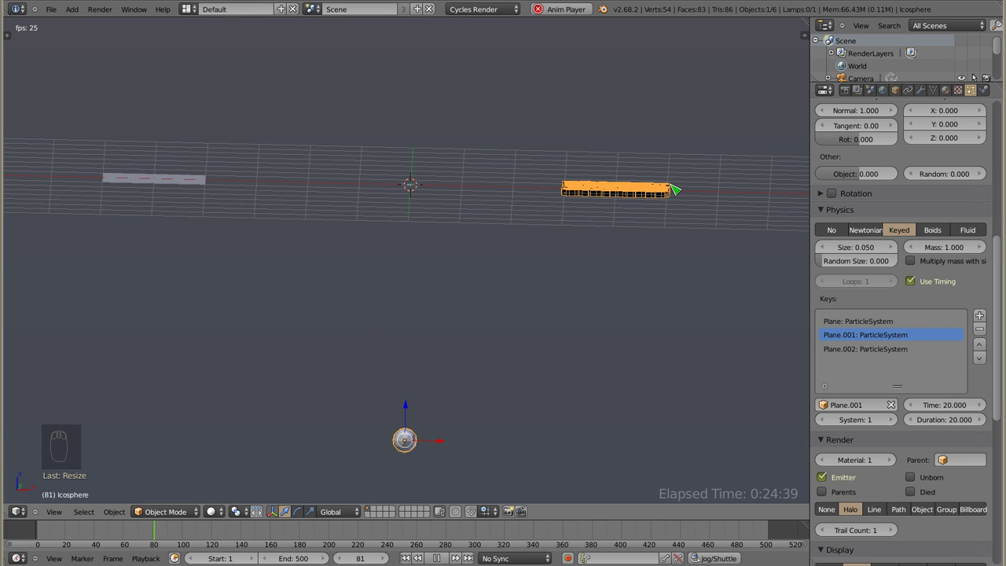
key("Escape")
key("alt+a")
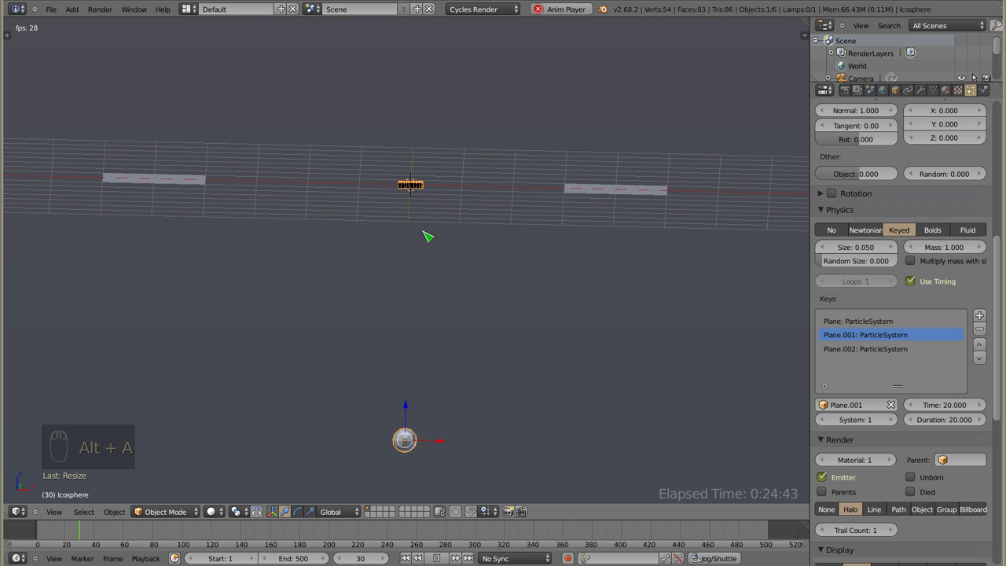
key("Escape")
Select the middle plane Plane.001 and rotate it 90 degrees to stand upright.
right_click(414, 186)
key("s")
key("alt+a")
middle_click(423, 289)
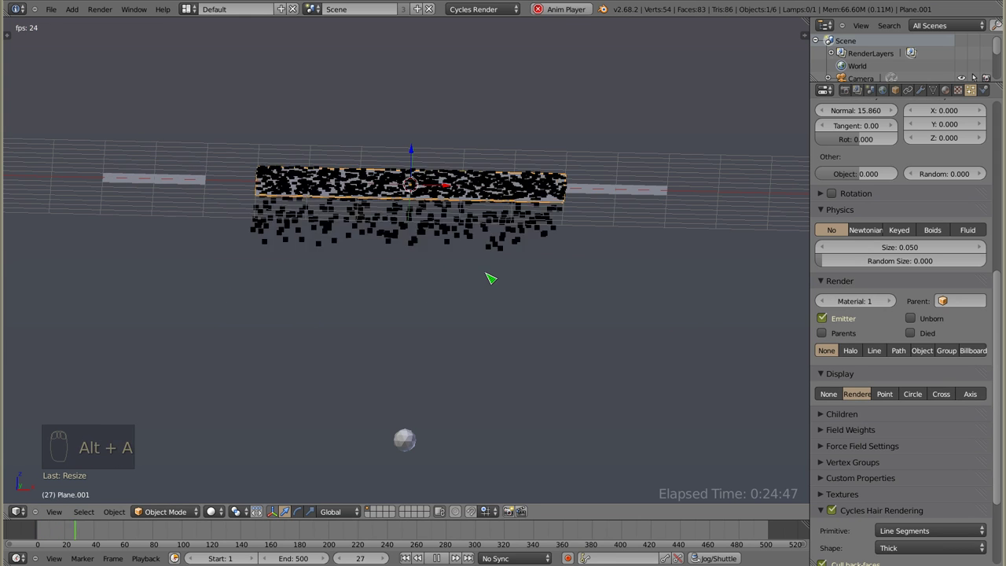
key("Escape")
right_click(499, 193)
key("r")
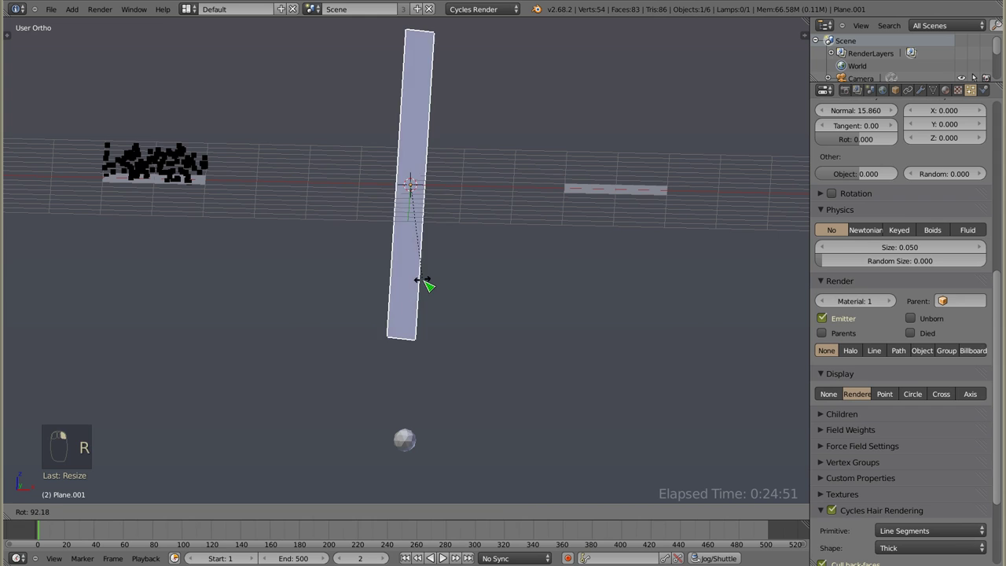
key("s")
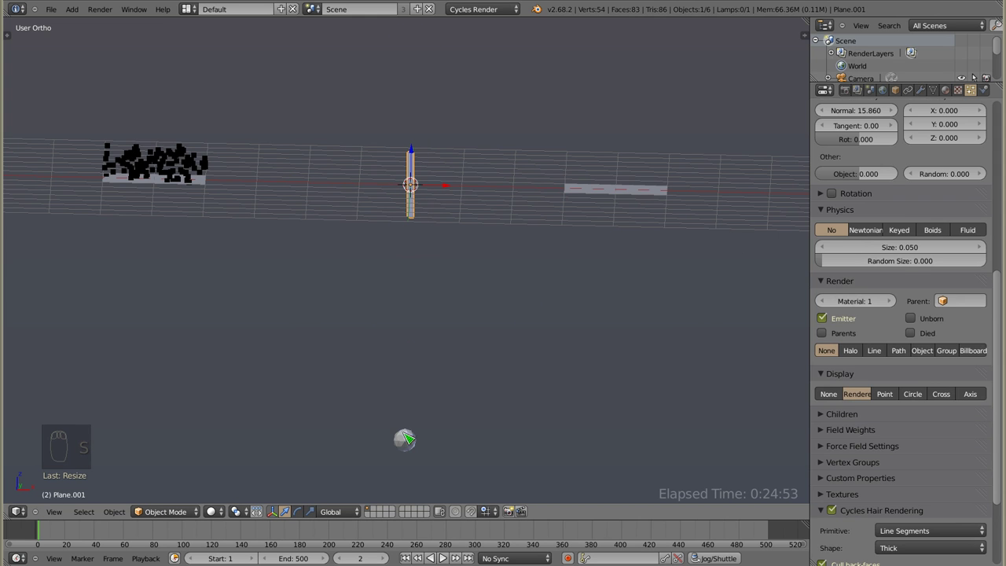
Select the left plane, Plane, and lower its particle Emission End from 200 to about 101.2.
right_click(408, 449)
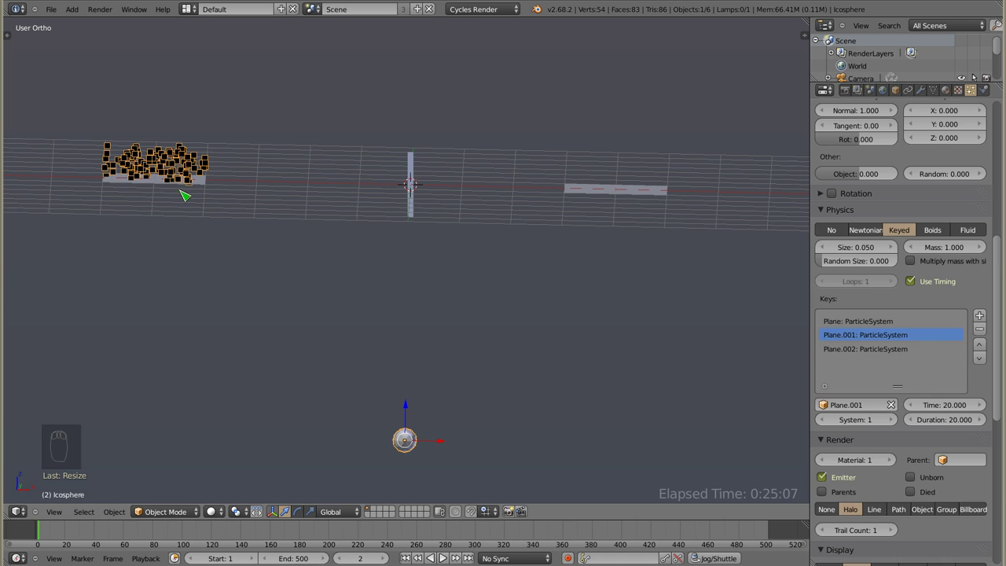
right_click(158, 188)
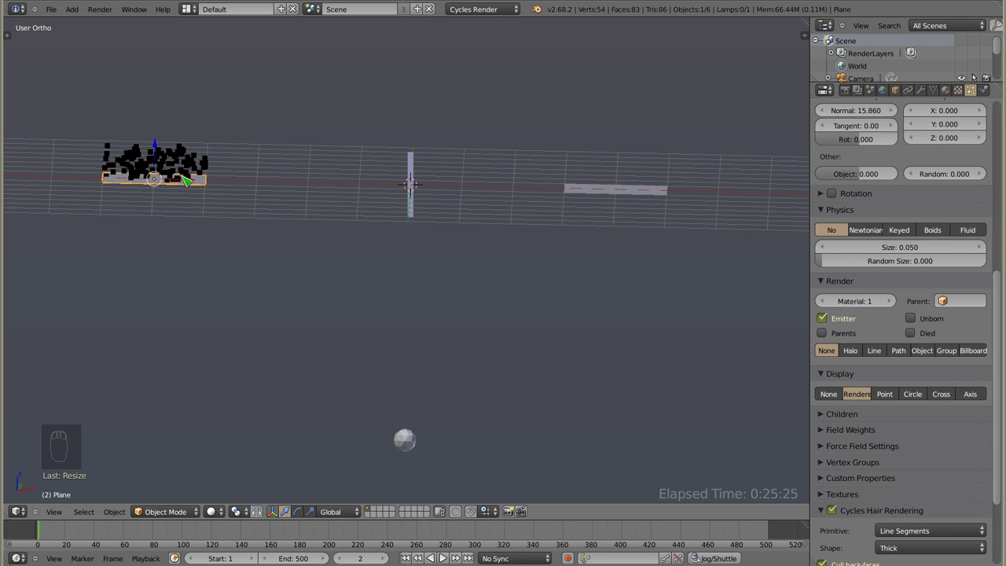
left_click_drag(884, 386, 937, 275)
left_click(945, 203)
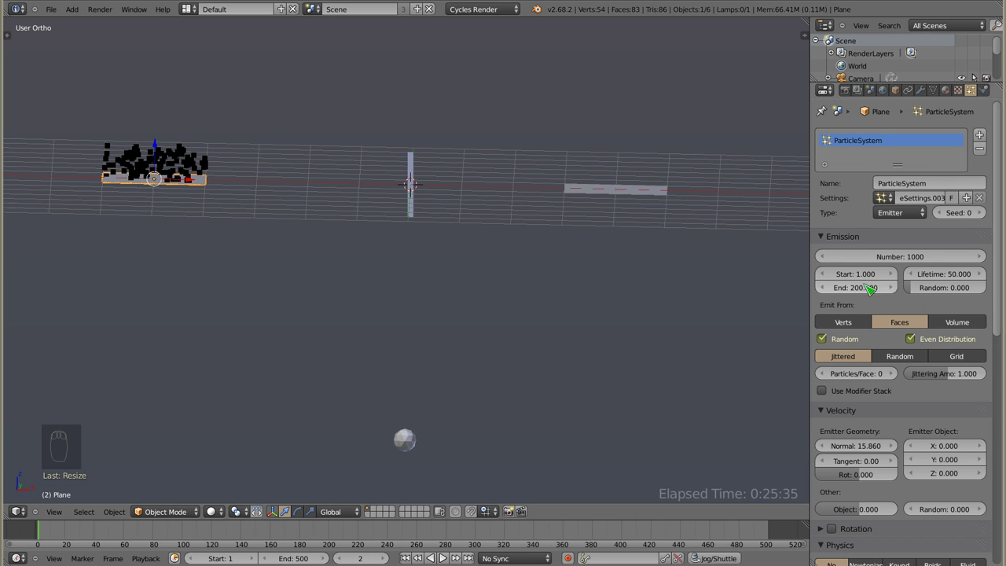
left_click(872, 290)
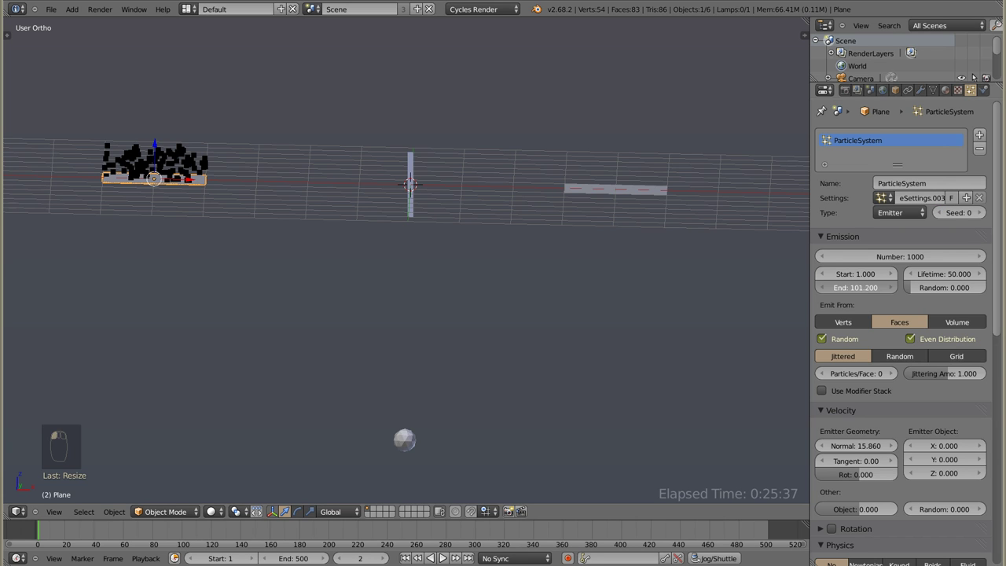
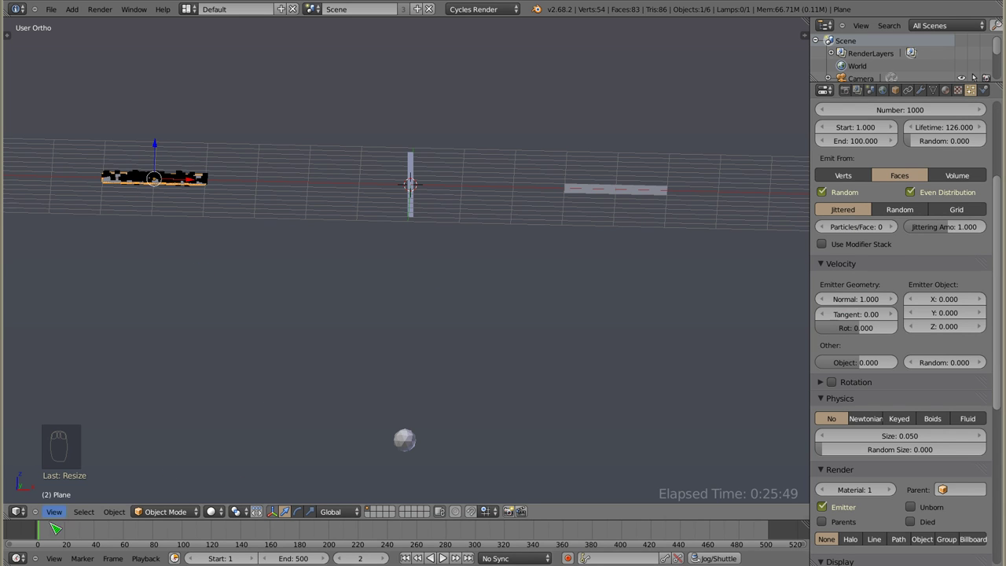
Select the middle plane and play its particles rising from it, scrubbing back to the first frame.
left_click(47, 532)
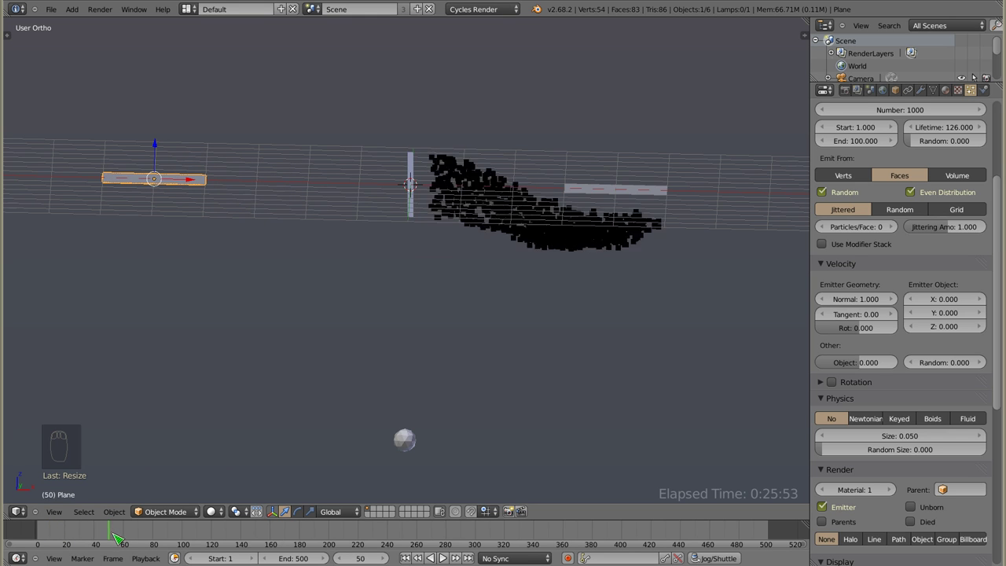
right_click(415, 166)
key("r")
middle_click(74, 534)
left_click(42, 531)
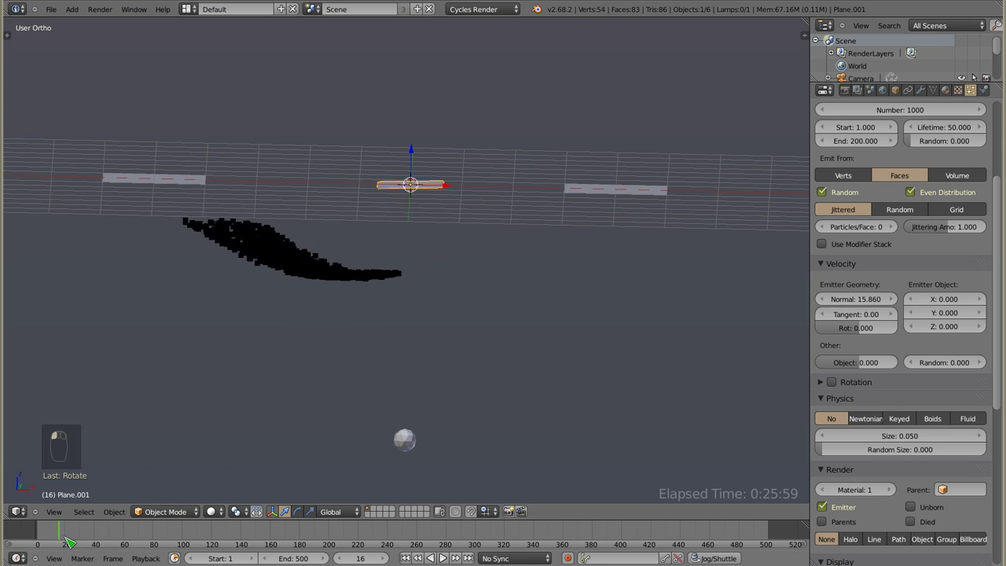
left_click_drag(45, 541, 55, 531)
left_click(55, 531)
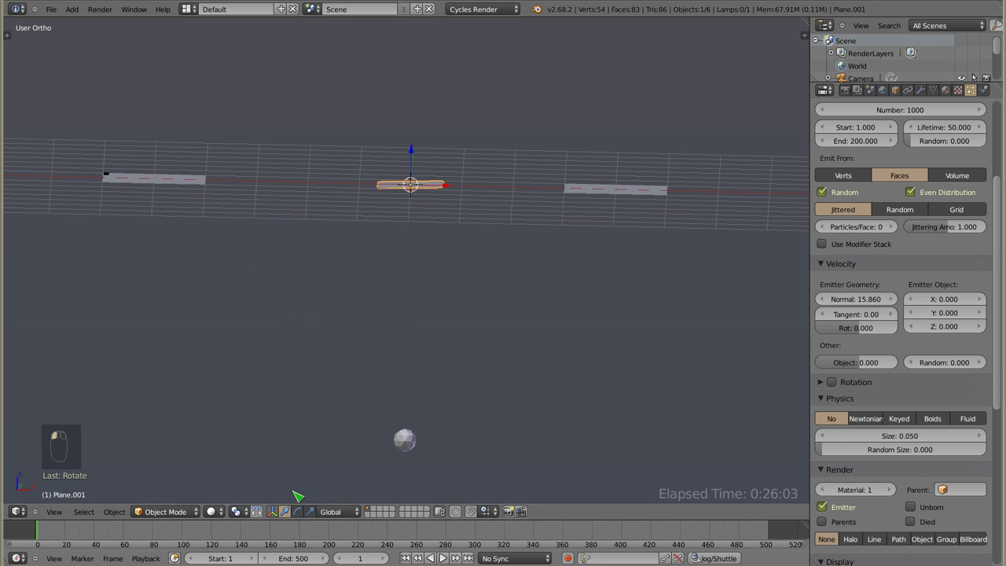
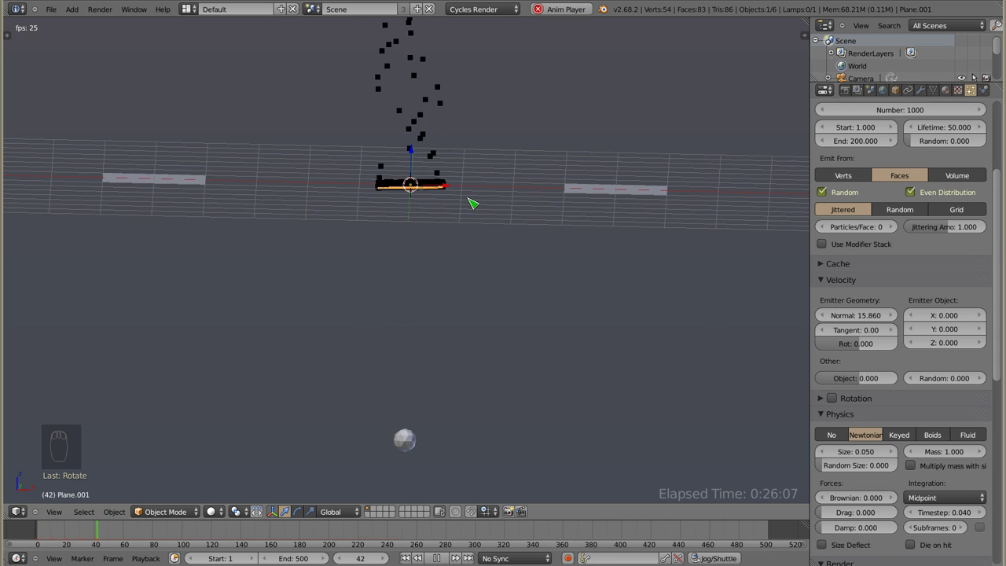
left_click_drag(426, 226, 788, 331)
key("Escape")
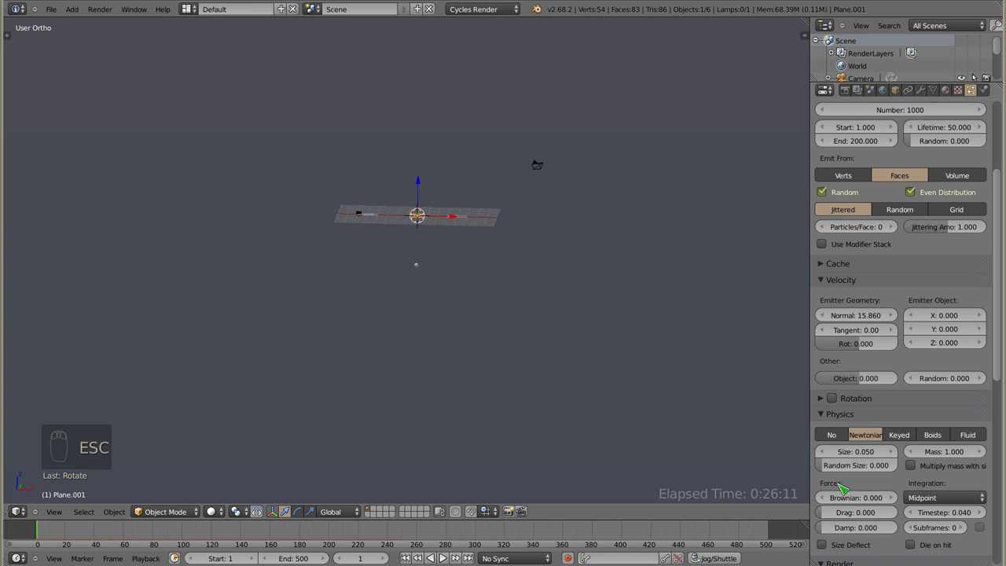
Look down on the planes and select the first emitter plane for its particle settings.
left_click_drag(415, 244, 202, 129)
right_click(202, 129)
middle_click(895, 212)
Try the shared ParticleSettings block on the plane, restore its own settings, and select the icosphere.
left_click(887, 200)
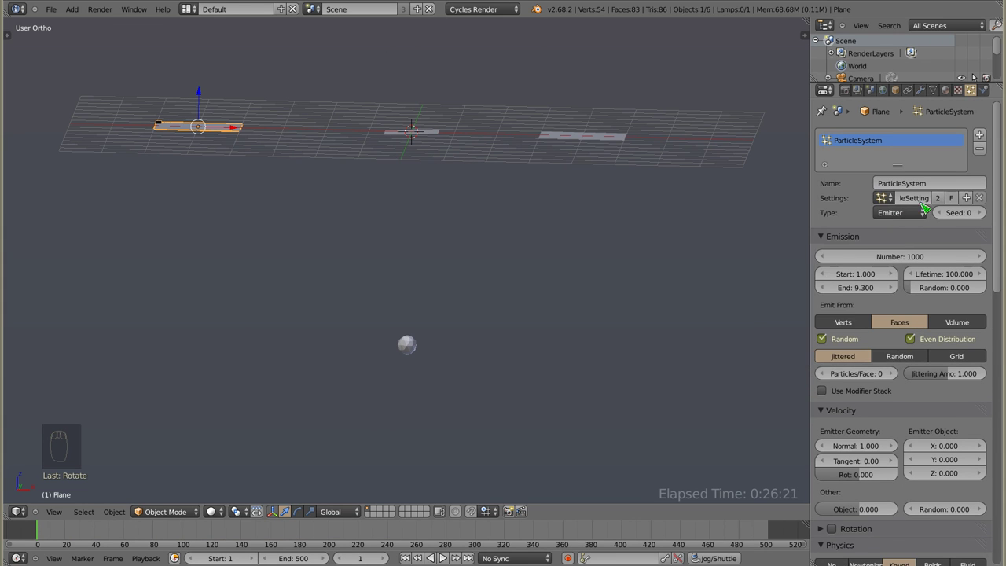
left_click(880, 204)
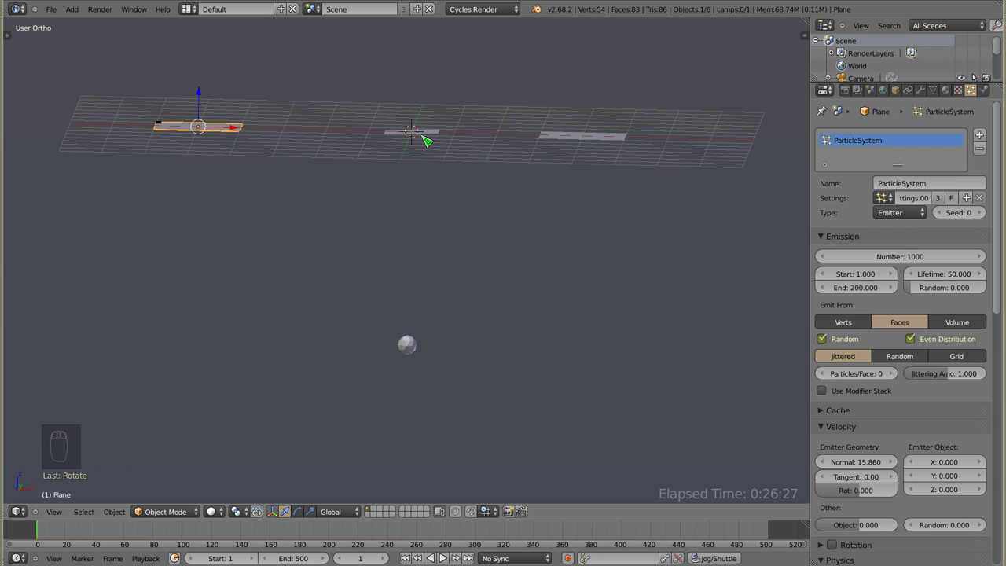
right_click(410, 358)
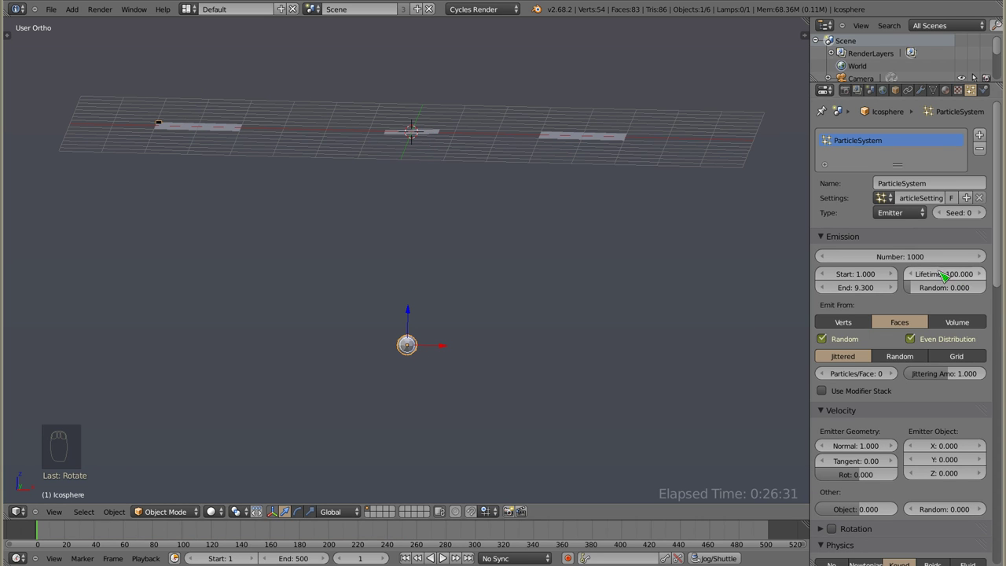
Check Time and Duration on each of the three plane keys, then play the particles hopping between them.
left_click_drag(926, 420, 947, 448)
left_click(878, 364)
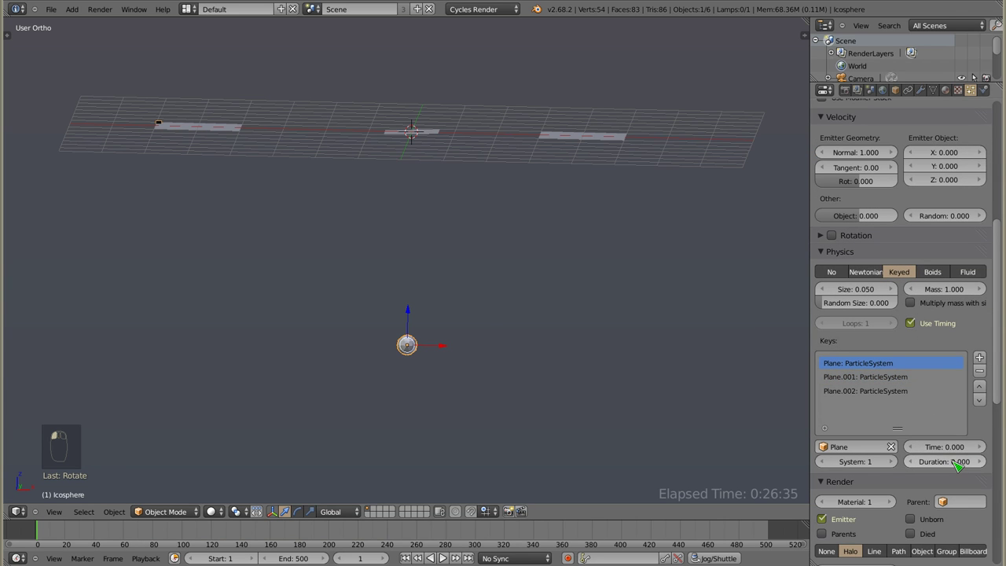
left_click(909, 381)
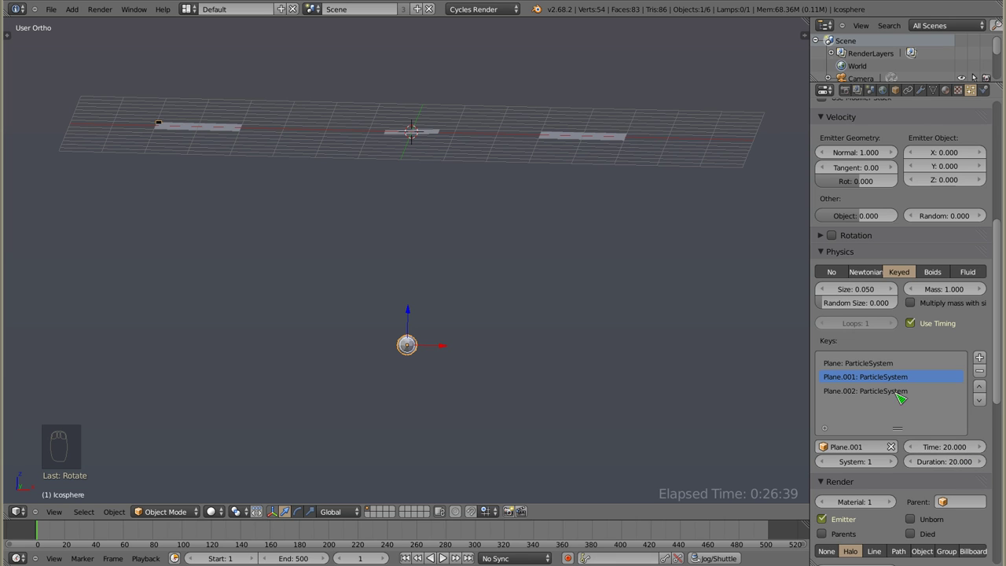
left_click(895, 391)
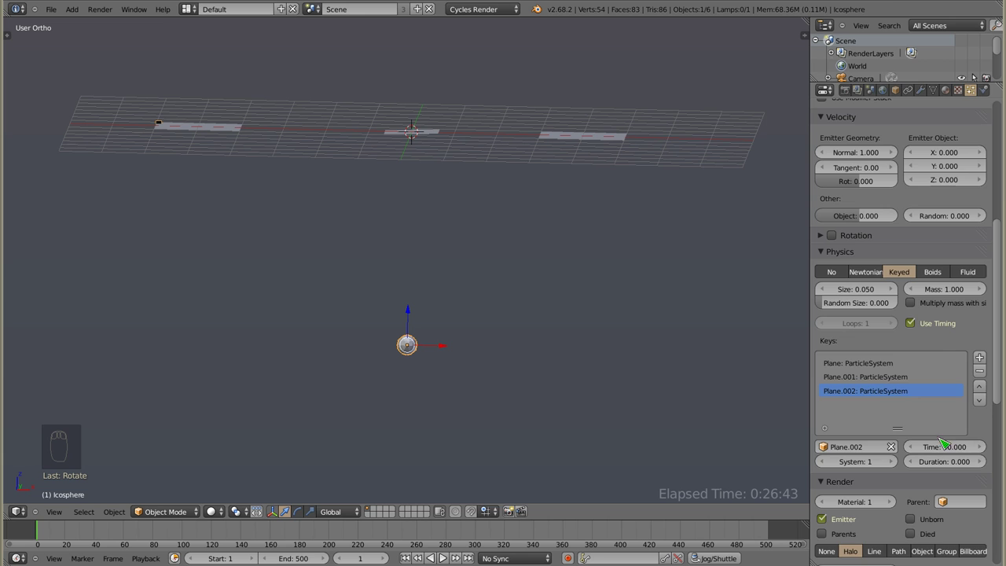
left_click_drag(890, 397, 385, 220)
key("alt+a")
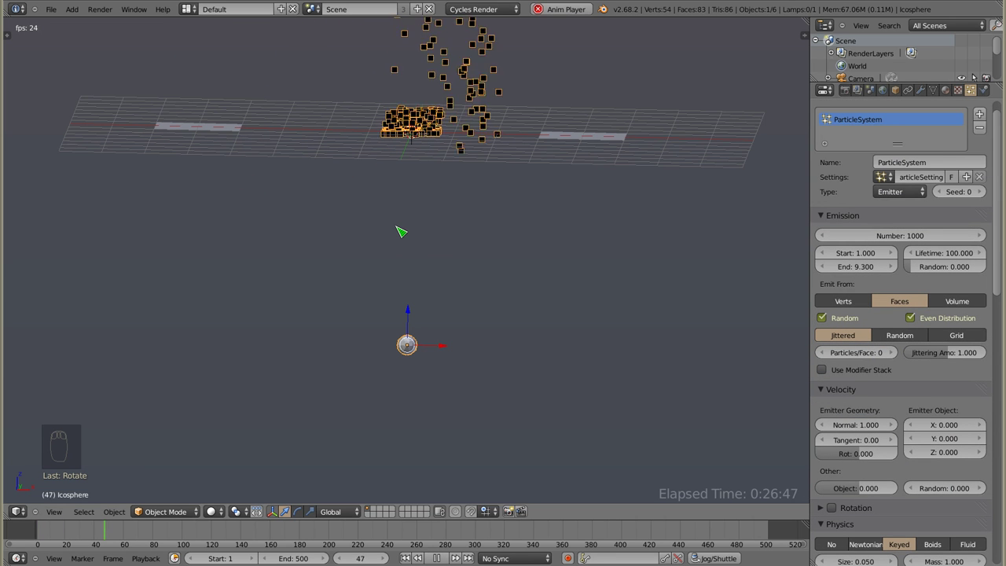
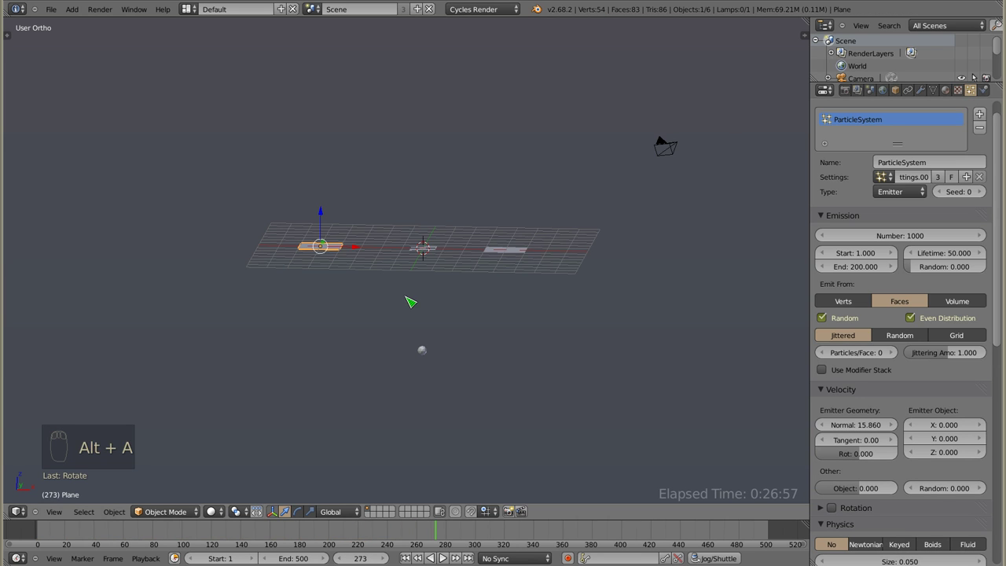
Switch to front view, scrub ahead to mid-flight and shorten the plane's particle Lifetime to 45.3.
key("Escape")
left_click(37, 535)
key("alt+a")
left_click_drag(426, 258, 427, 259)
key("KP_1")
key("Escape")
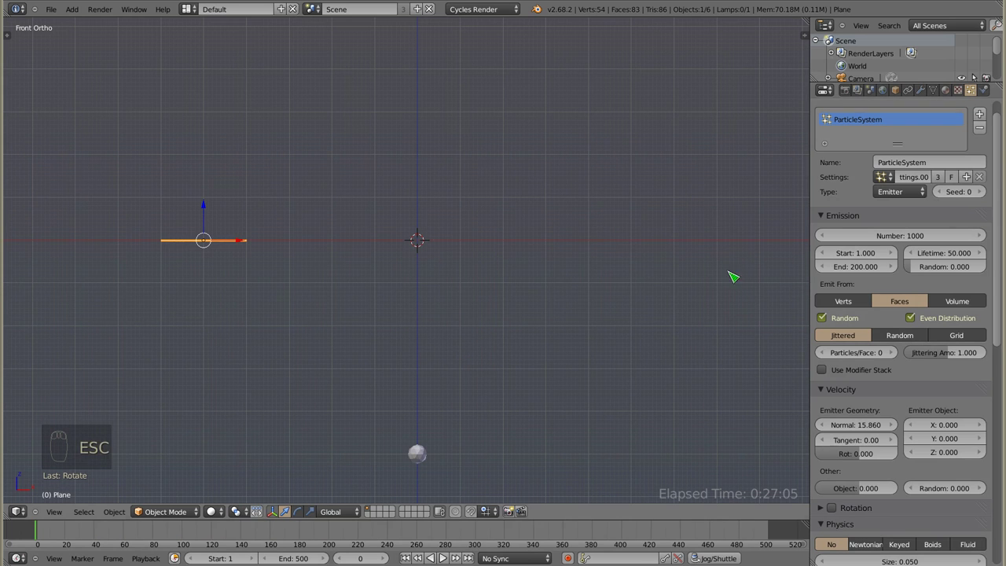
left_click(44, 534)
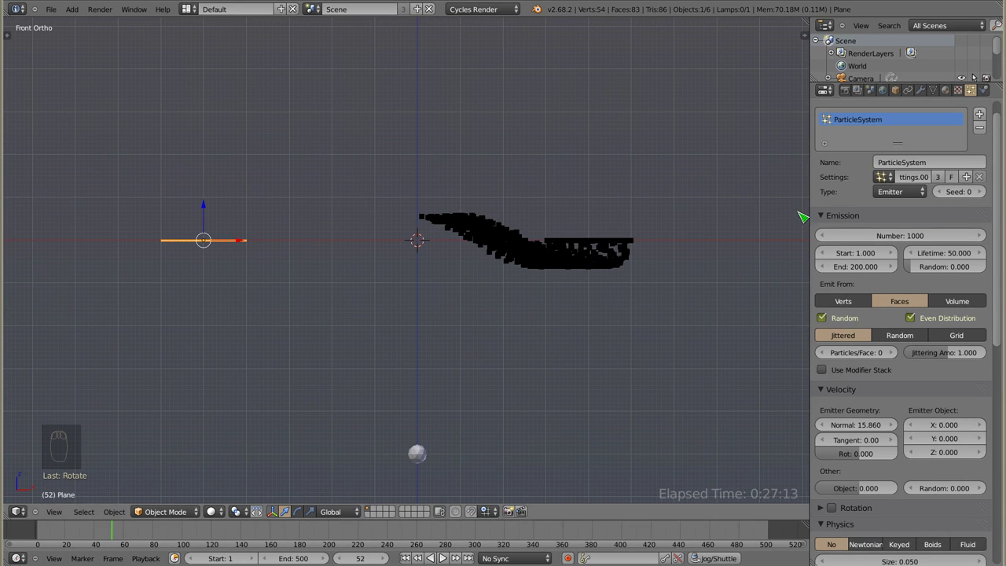
left_click(954, 251)
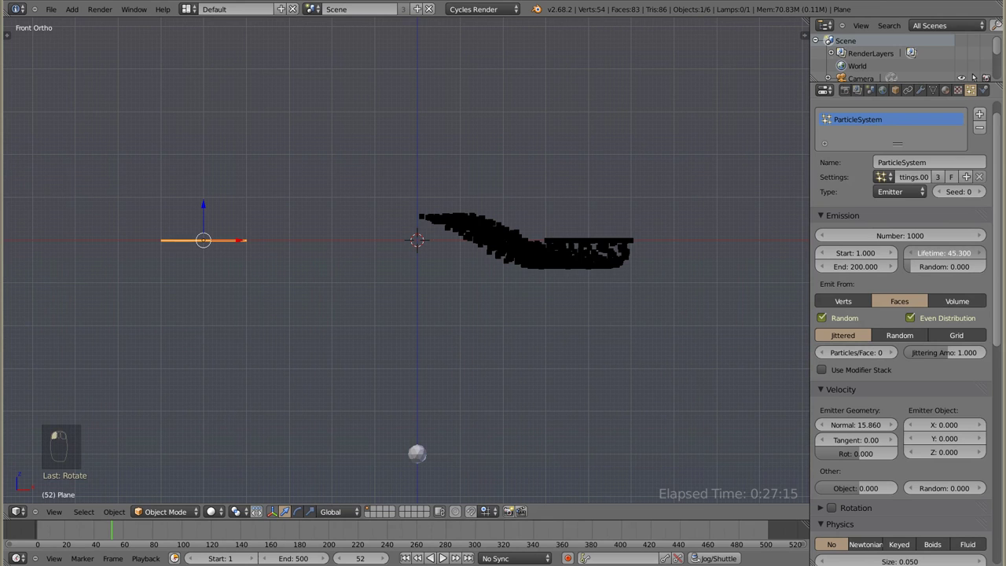
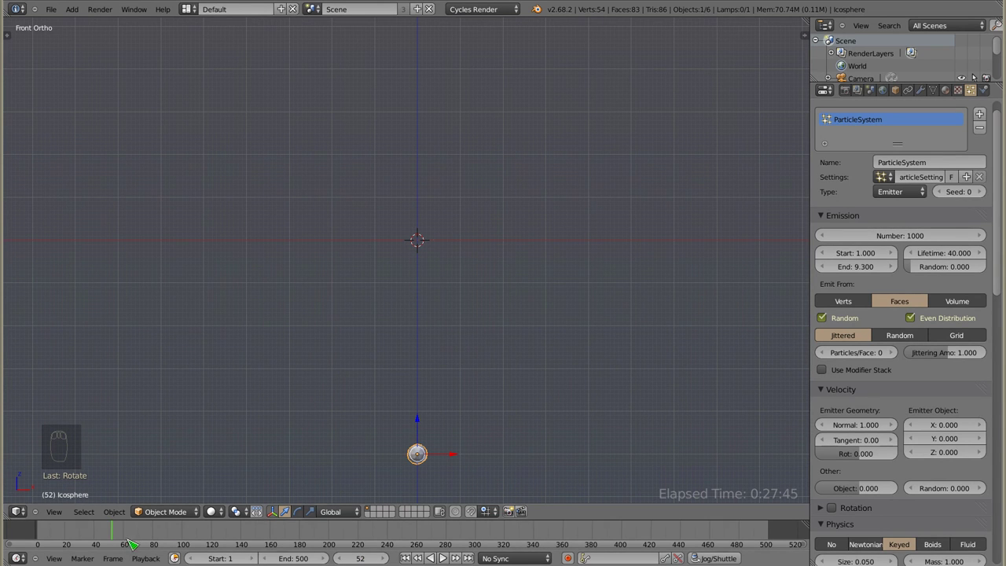
left_click(37, 525)
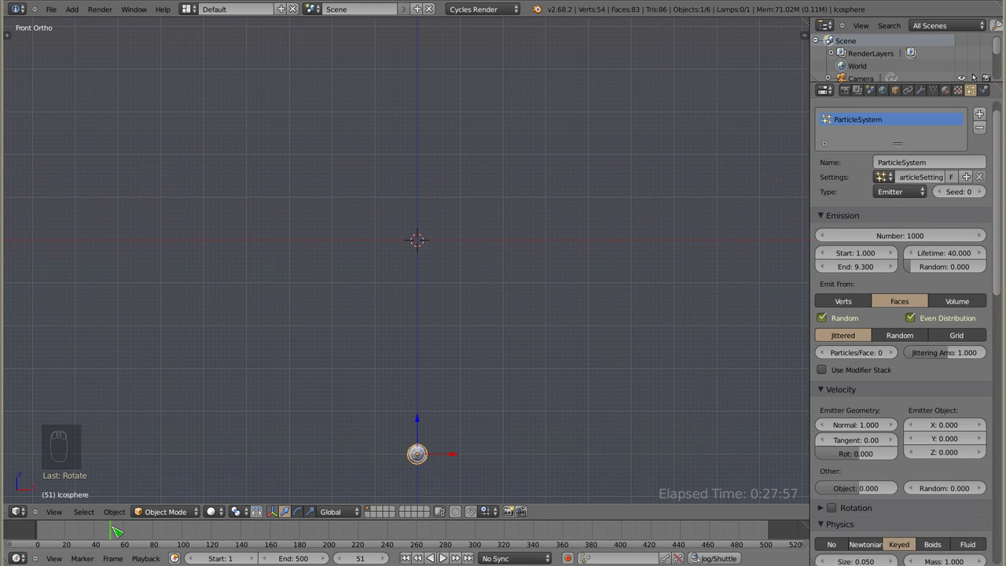
left_click_drag(418, 274, 954, 414)
left_click_drag(884, 275, 48, 538)
left_click(42, 536)
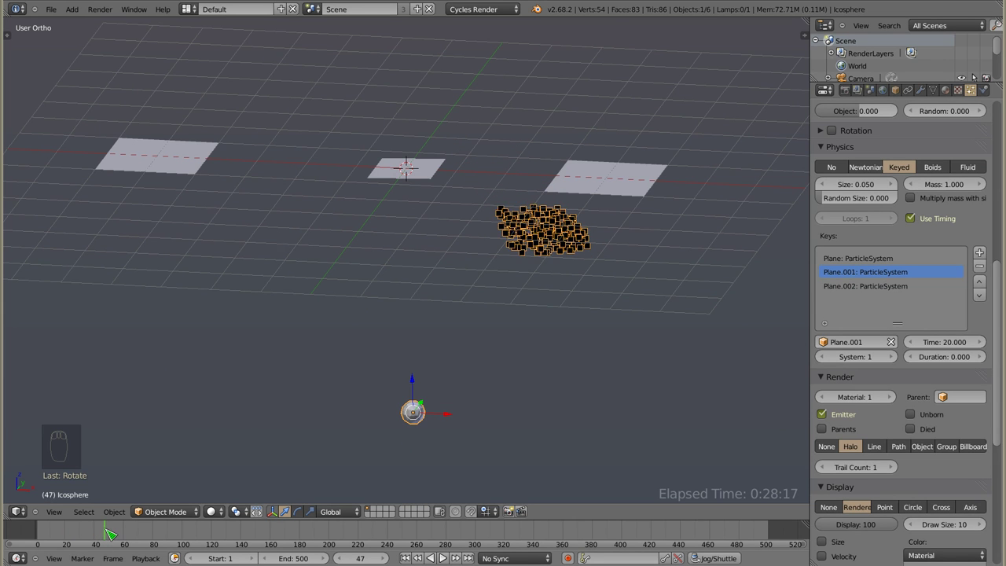
right_click(604, 180)
left_click(453, 233)
left_click_drag(461, 211, 467, 190)
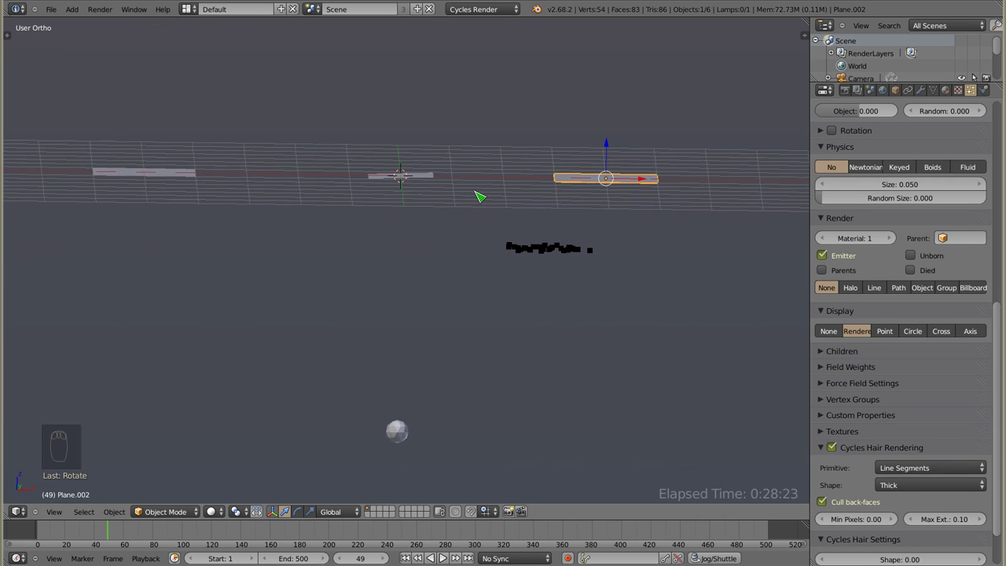
left_click_drag(400, 263, 632, 253)
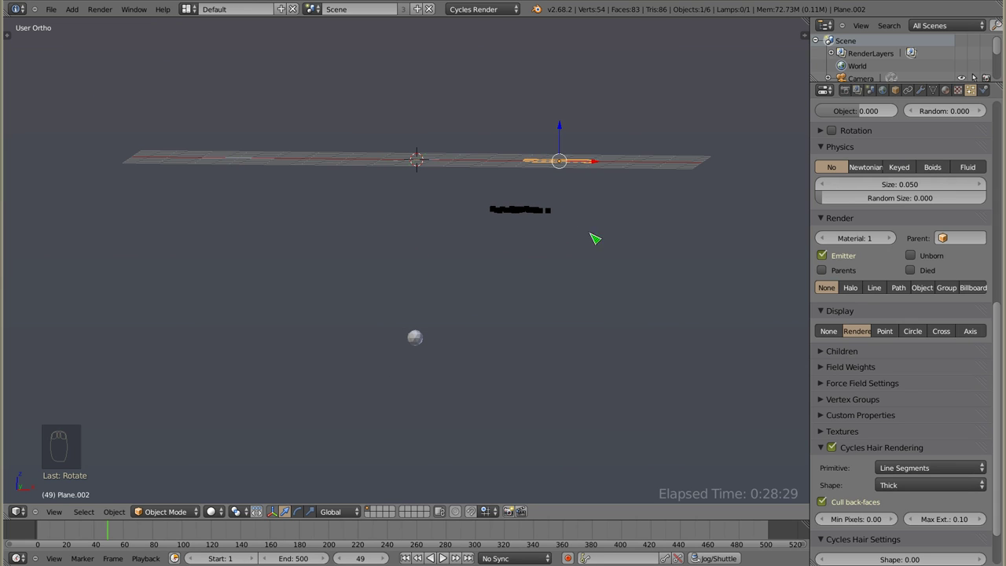